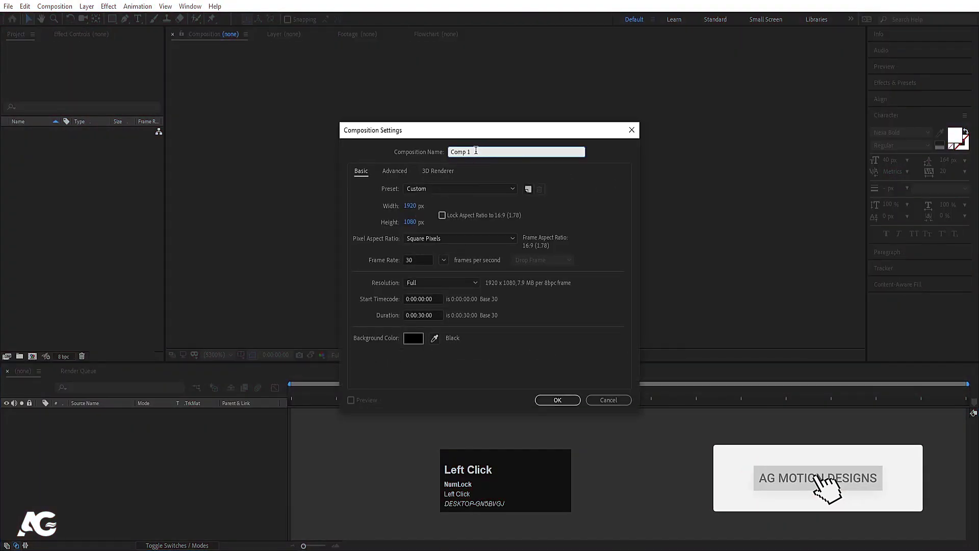
# - Name the composition 'Main Animation' at 1080×1920 and confirm the settings
pyautogui.press('space')
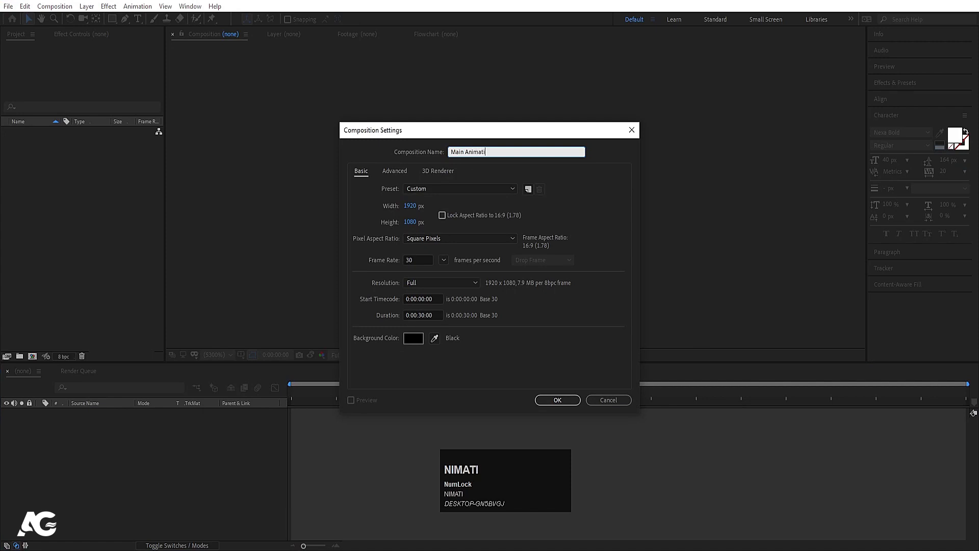
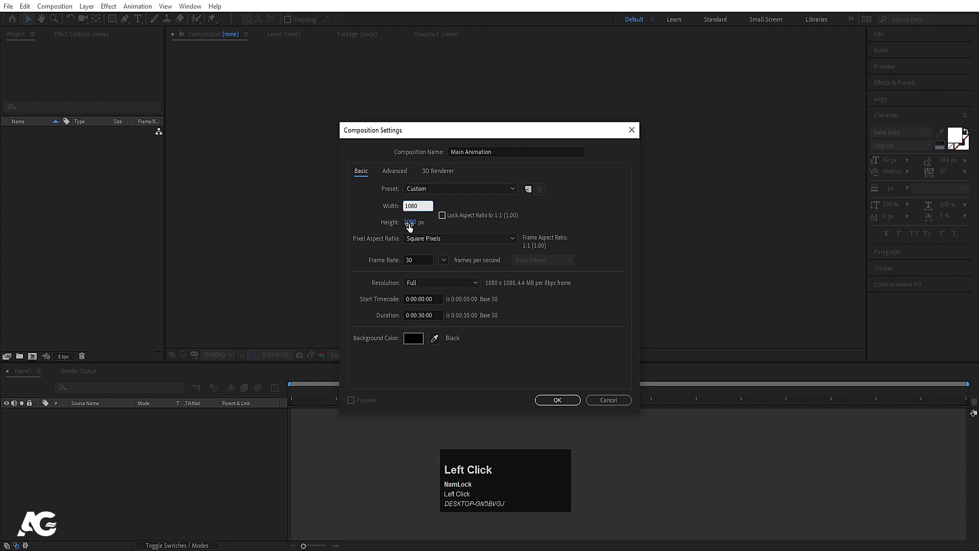
pyautogui.click(414, 230)
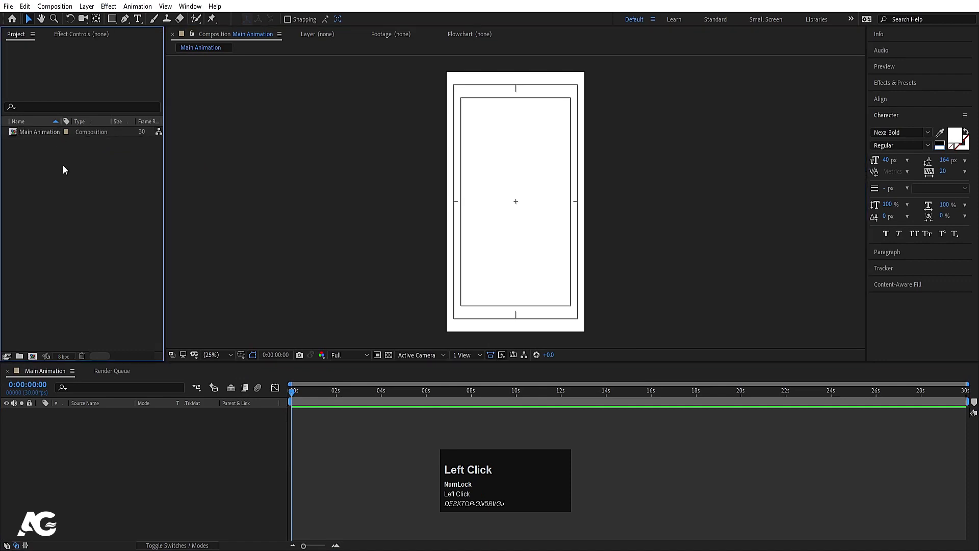
# - Place the photo in the timeline at 35% scale and draw a rectangle shape layer over the card
pyautogui.click(121, 104)
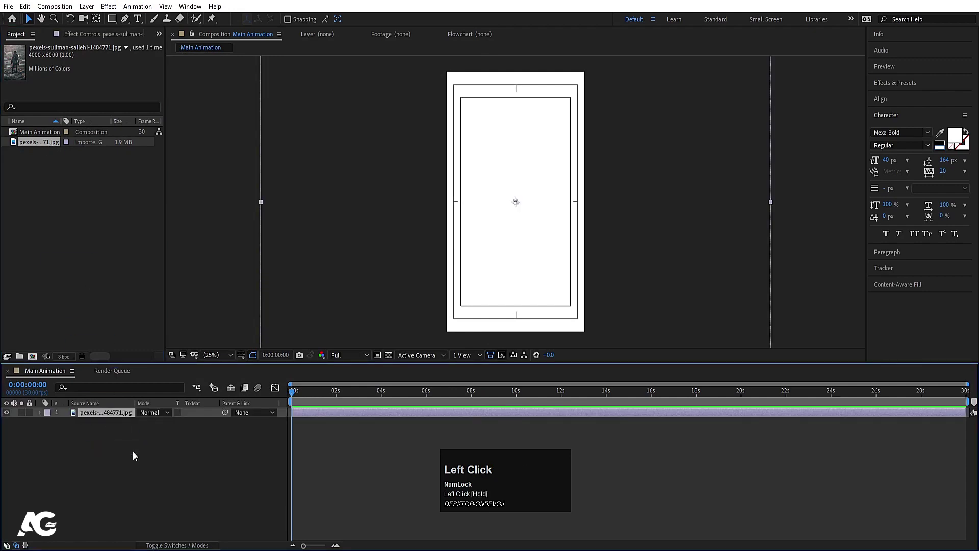
pyautogui.press('s')
pyautogui.moveTo(161, 422); pyautogui.dragTo(294, 25)
pyautogui.moveTo(294, 26); pyautogui.dragTo(154, 492)
pyautogui.press('F4')
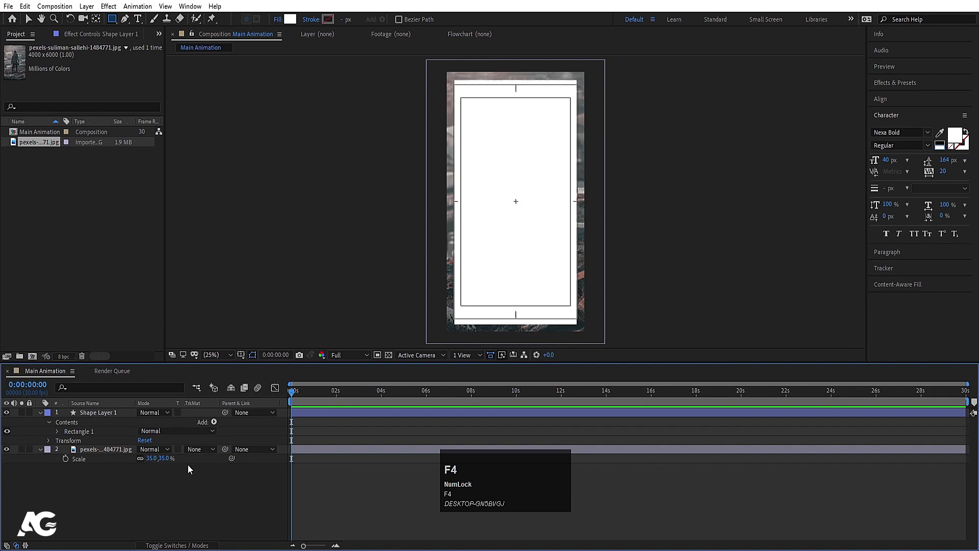
# - Set the photo's Track Matte to Alpha Matte and keyframe Rotation from -6° to 0° by 6s
pyautogui.click(196, 423)
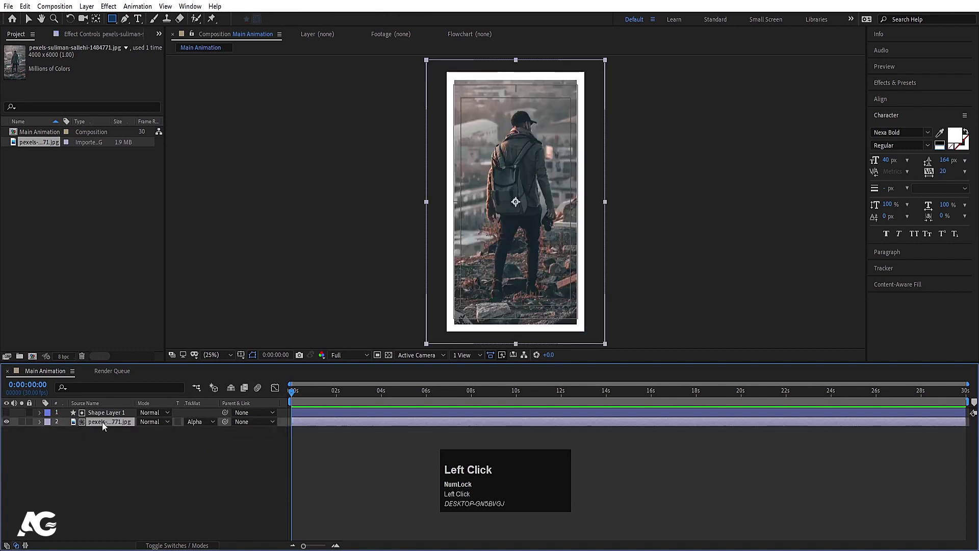
pyautogui.press('r')
pyautogui.click(151, 428)
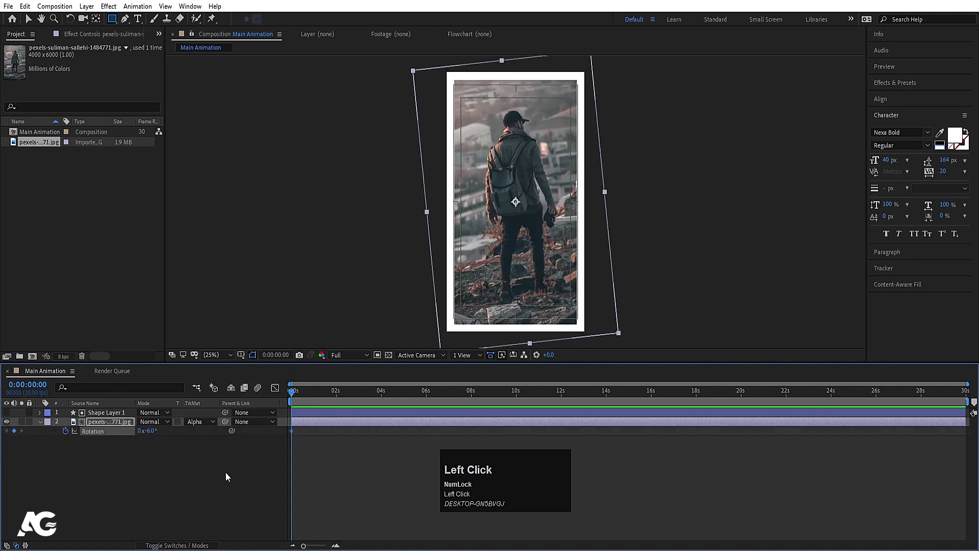
pyautogui.press('=')
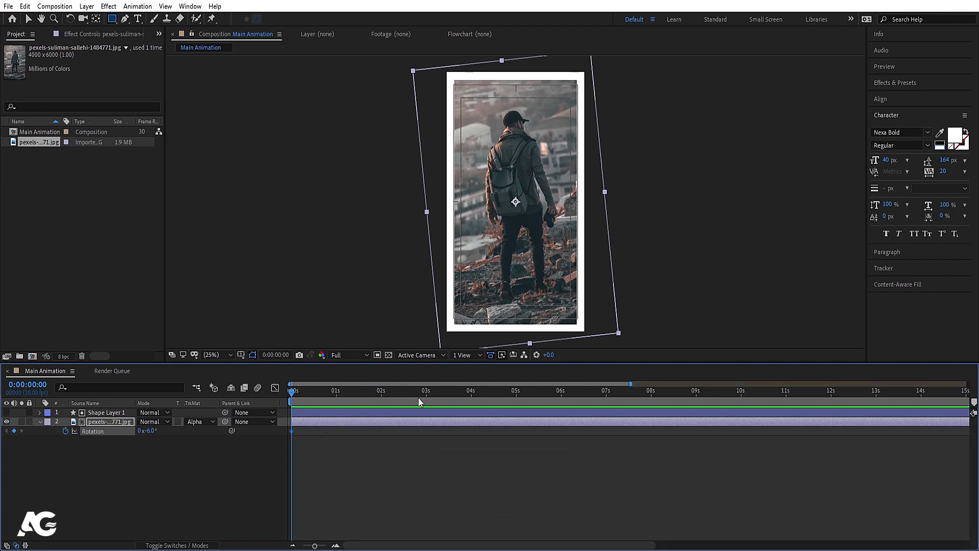
pyautogui.click(566, 396)
pyautogui.press('Return')
pyautogui.click(323, 402)
pyautogui.press('space')
pyautogui.click(325, 397)
# - Keyframe the photo's Scale from 35% to 45% over six seconds and preview the animation
pyautogui.press('s')
pyautogui.click(71, 430)
pyautogui.press('u')
pyautogui.click(154, 432)
pyautogui.press('Return')
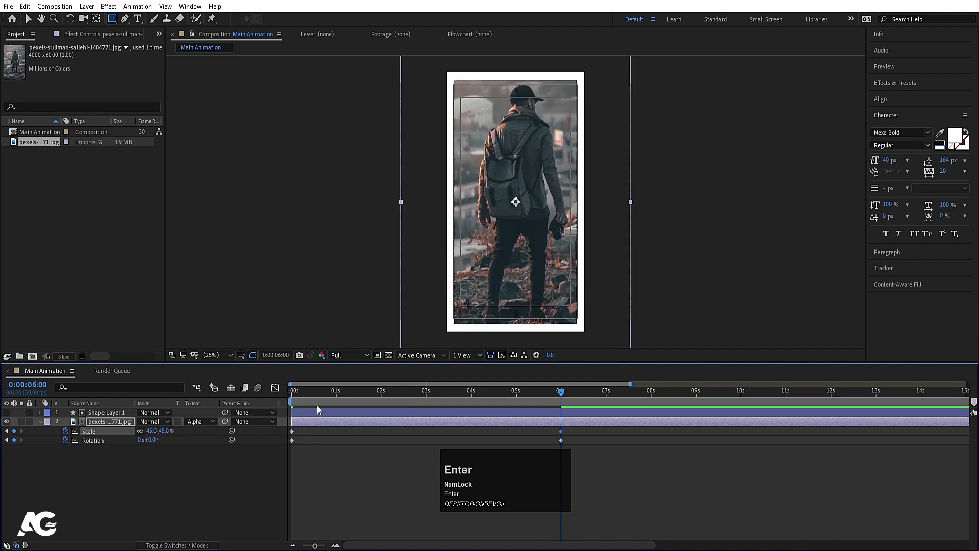
pyautogui.click(313, 401)
pyautogui.press('space')
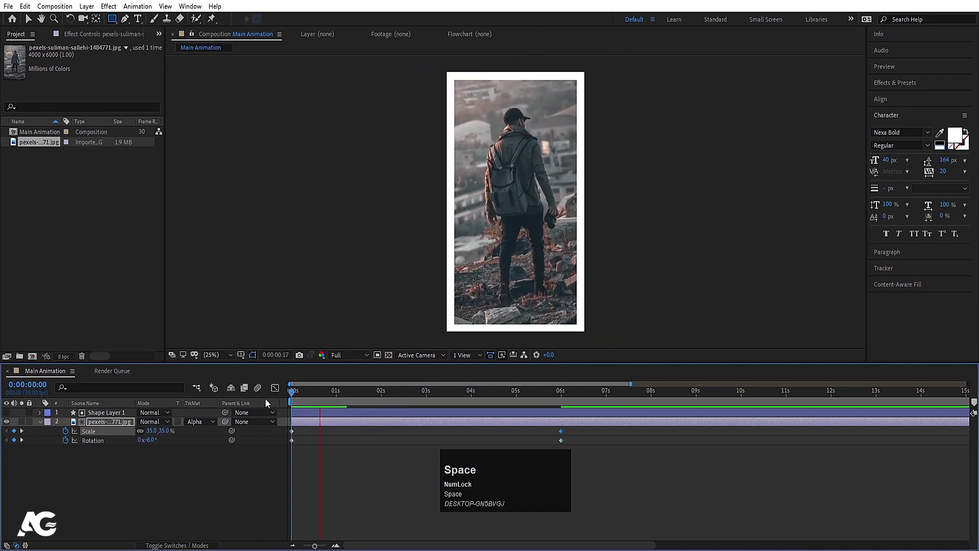
pyautogui.press('space')
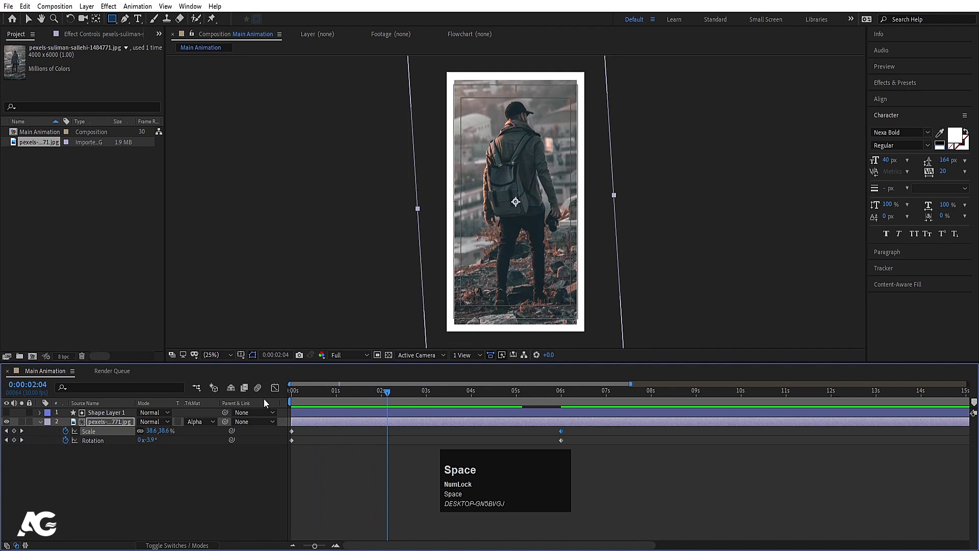
pyautogui.click(96, 413)
# - Scale the rectangle to 105×101% unlinked and lower the photo's 6s Scale keyframe to 40%
pyautogui.press('s')
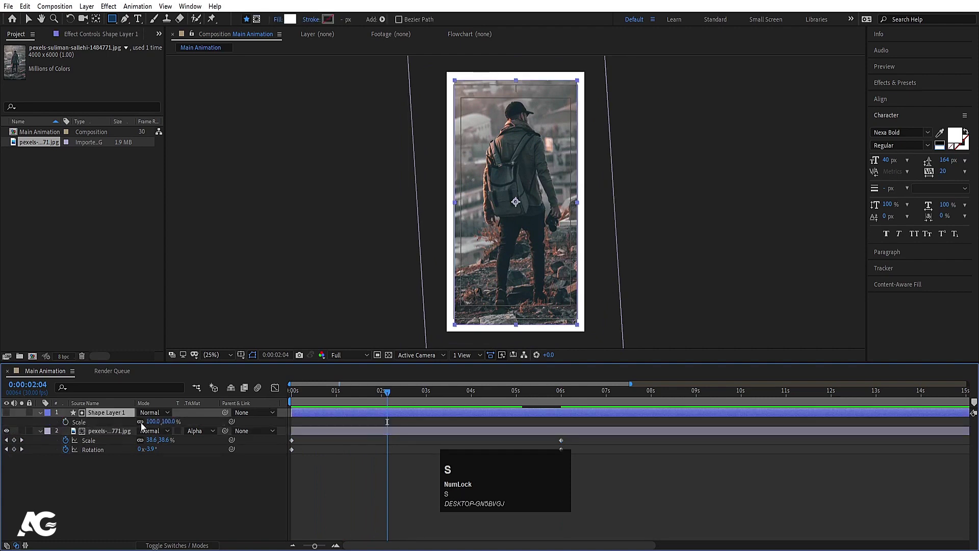
pyautogui.click(145, 426)
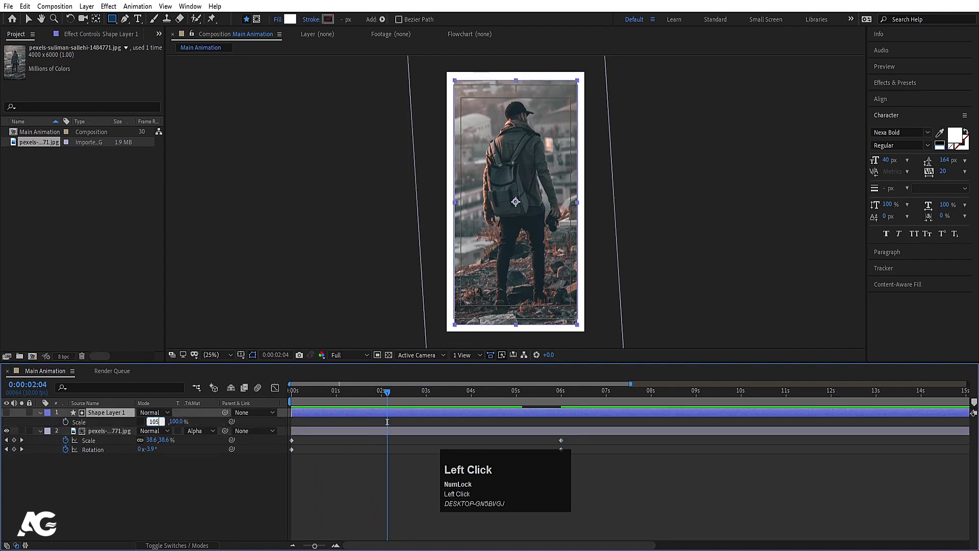
pyautogui.press('Return')
pyautogui.click(178, 426)
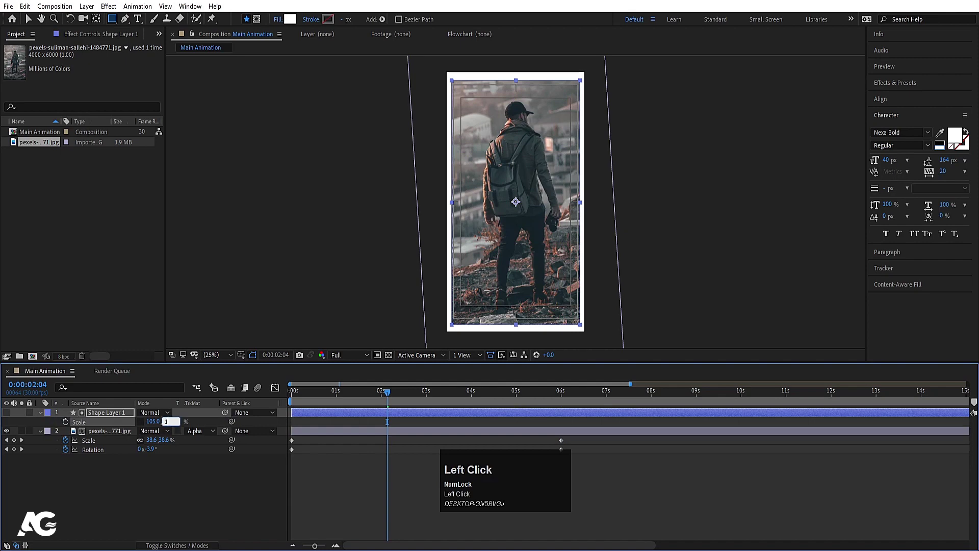
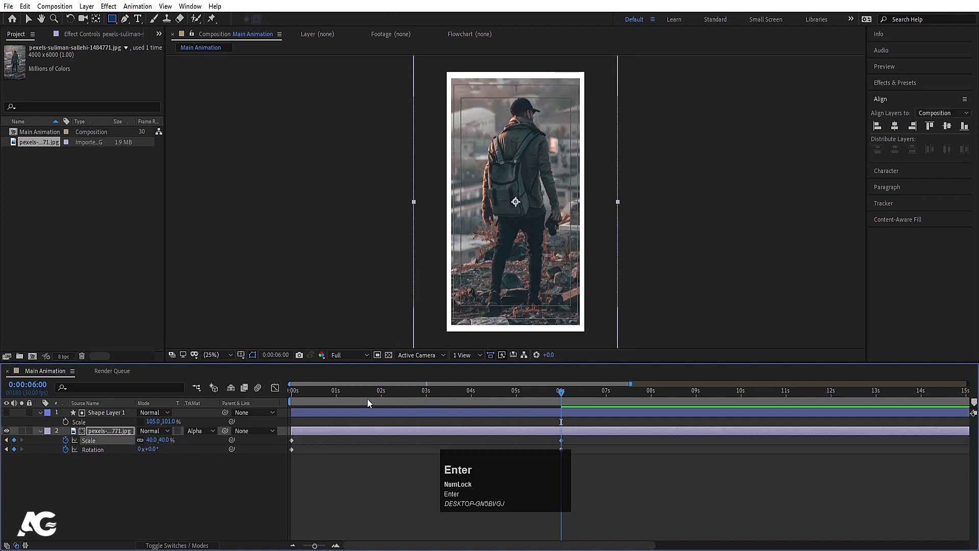
pyautogui.moveTo(364, 399); pyautogui.dragTo(228, 492)
pyautogui.press('u')
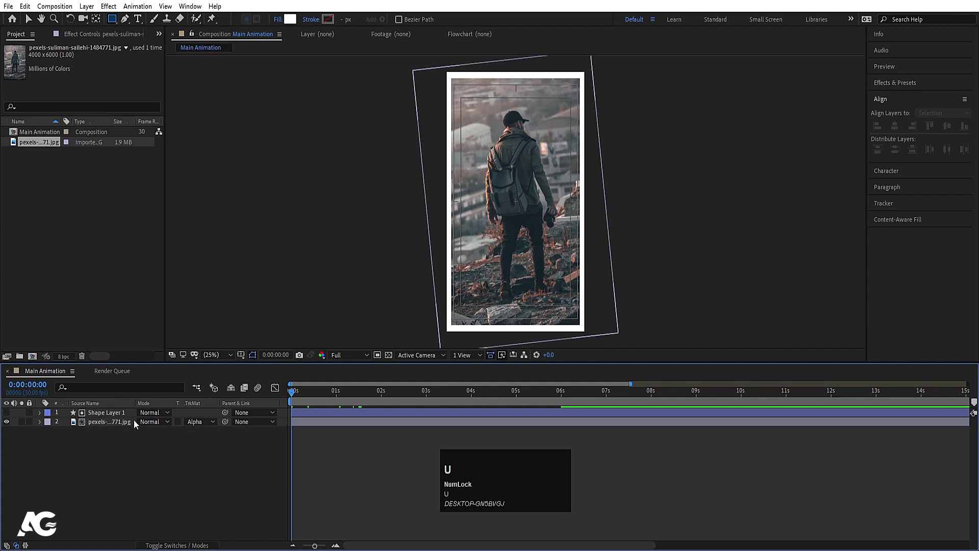
# - Rename the rectangle layer 'Image mask' and begin renaming the photo layer 'Image'
pyautogui.click(124, 417)
pyautogui.press('Return')
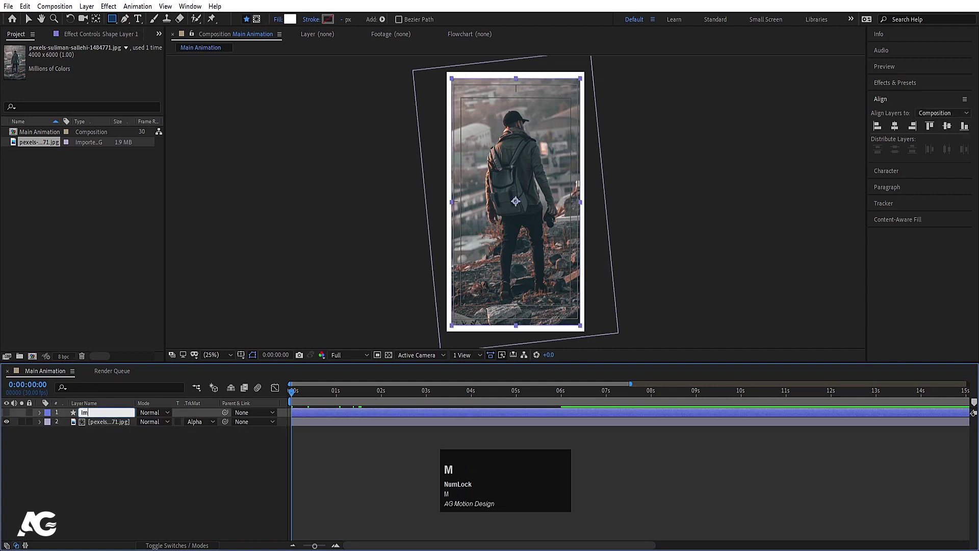
pyautogui.write('MAGE')
pyautogui.press('space')
pyautogui.press('BackSpace')
pyautogui.press('Return')
pyautogui.click(121, 426)
pyautogui.press('Return')
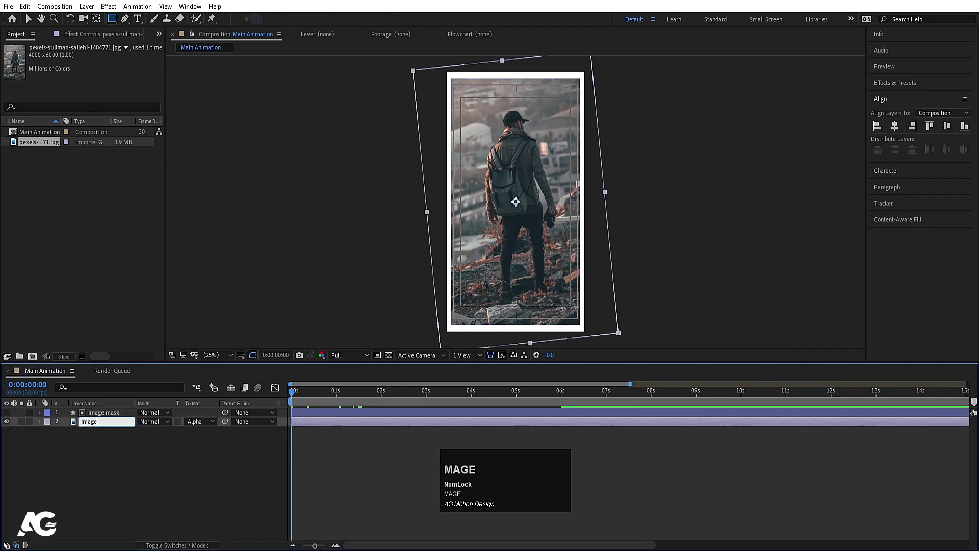
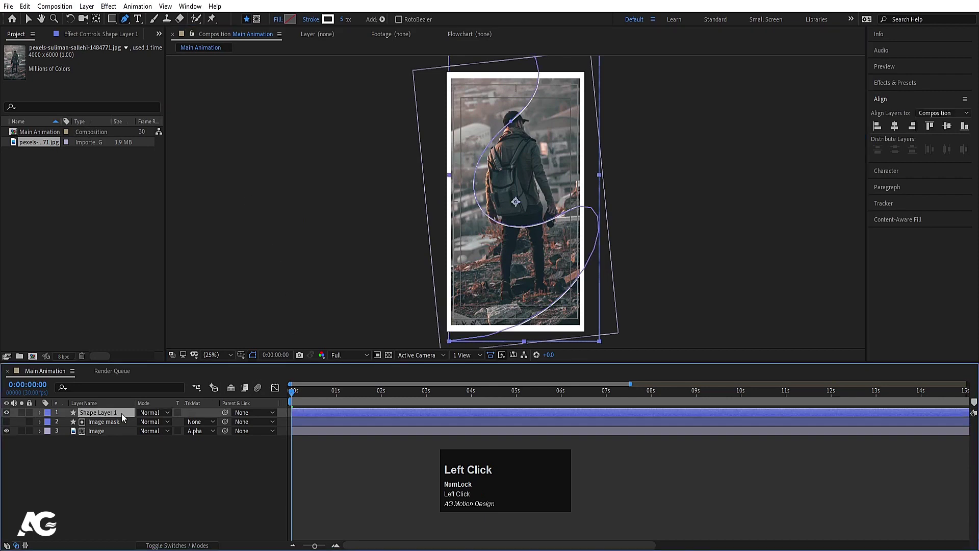
# - Rename the curve layer 'stroke' and hide it with its eye toggle
pyautogui.press('Return')
pyautogui.press('s')
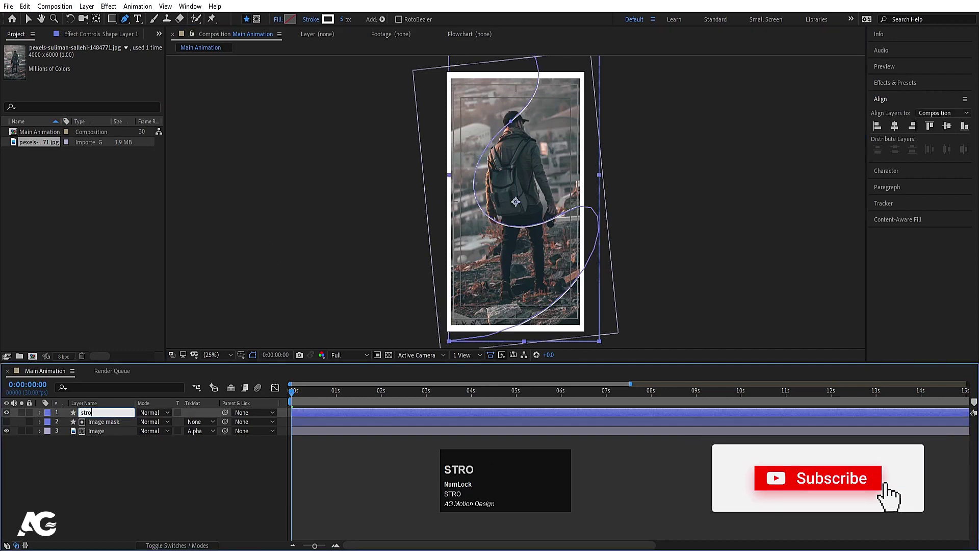
pyautogui.press('Return')
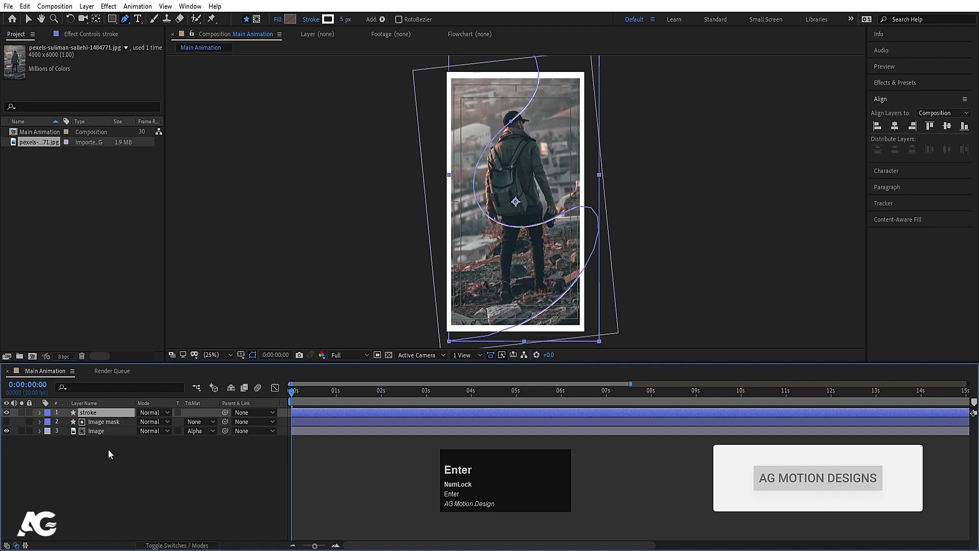
pyautogui.click(105, 464)
pyautogui.press('-')
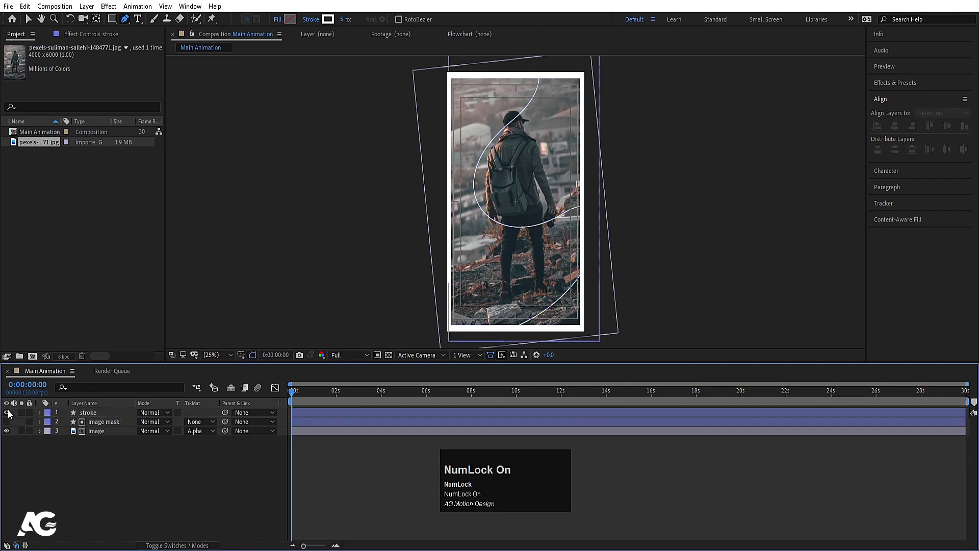
pyautogui.click(8, 412)
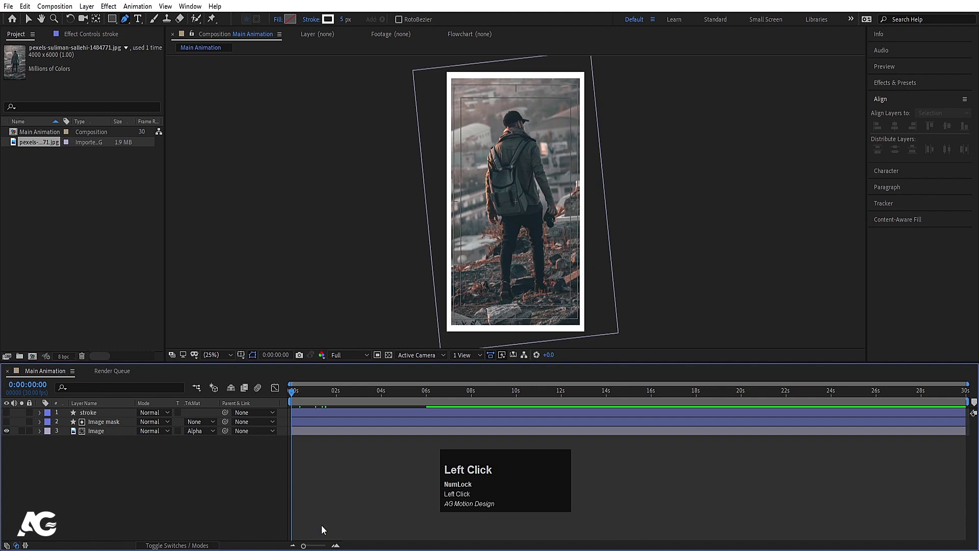
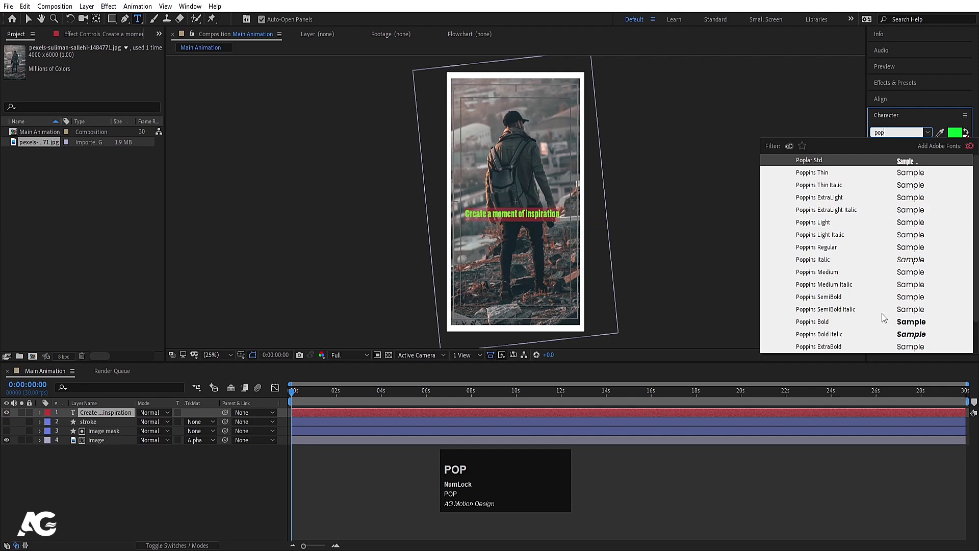
# - Set the green text in Poppins Bold at 80 px with tracking -27
pyautogui.click(907, 324)
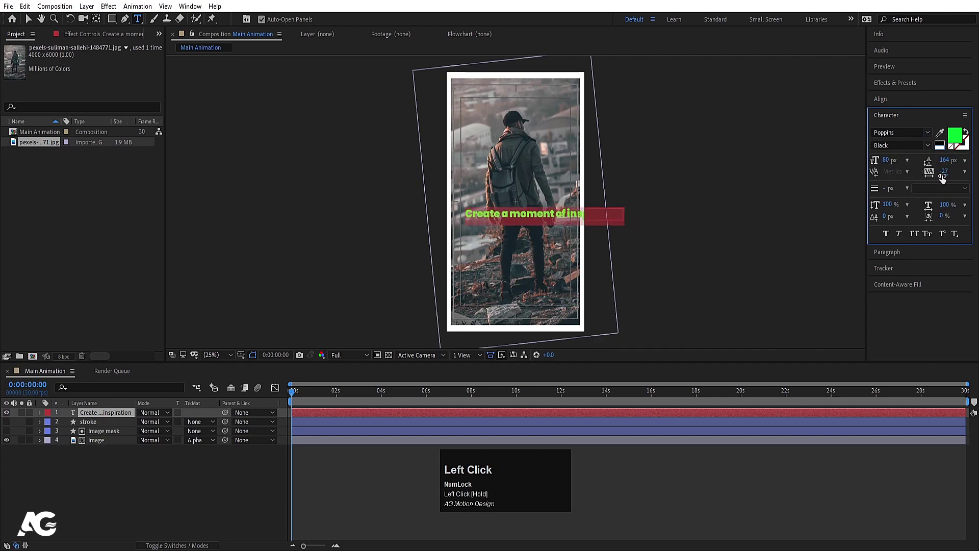
pyautogui.click(934, 154)
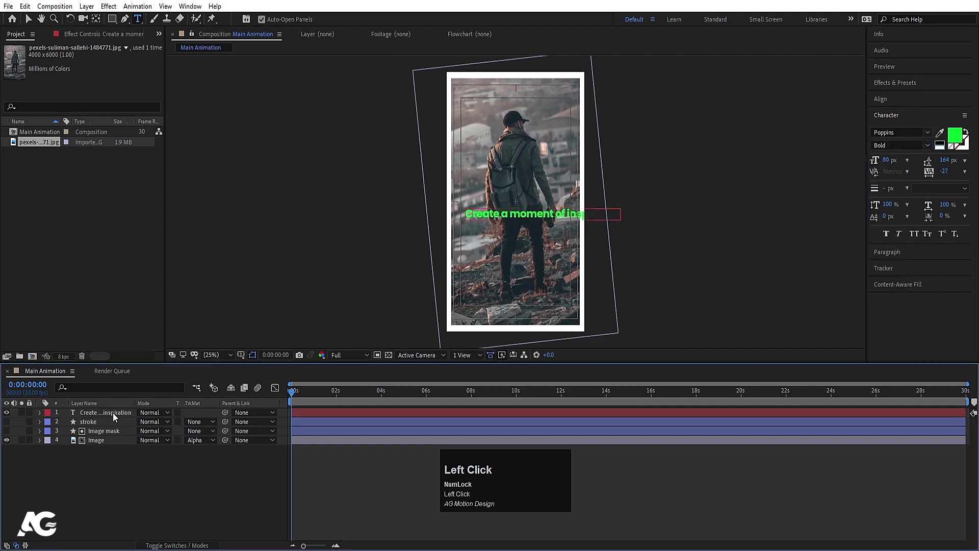
pyautogui.click(107, 416)
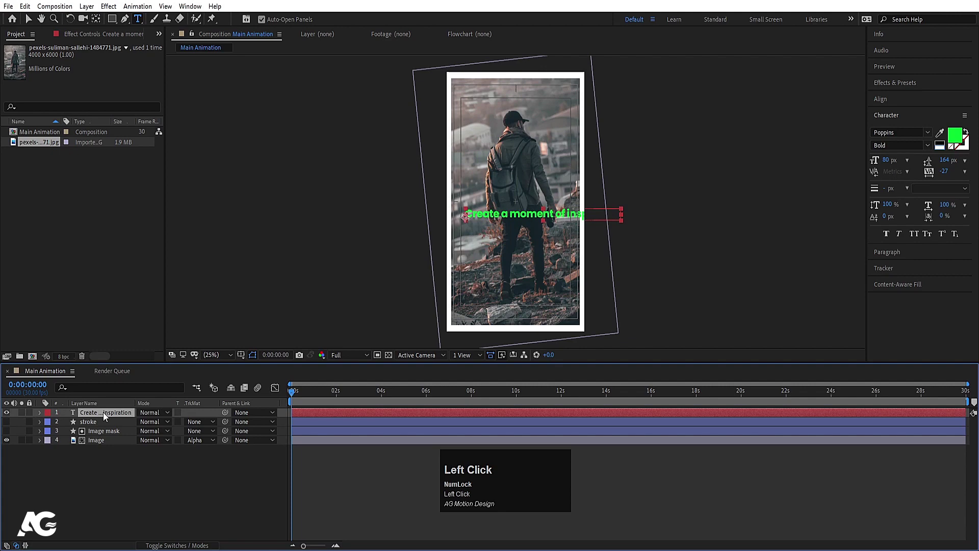
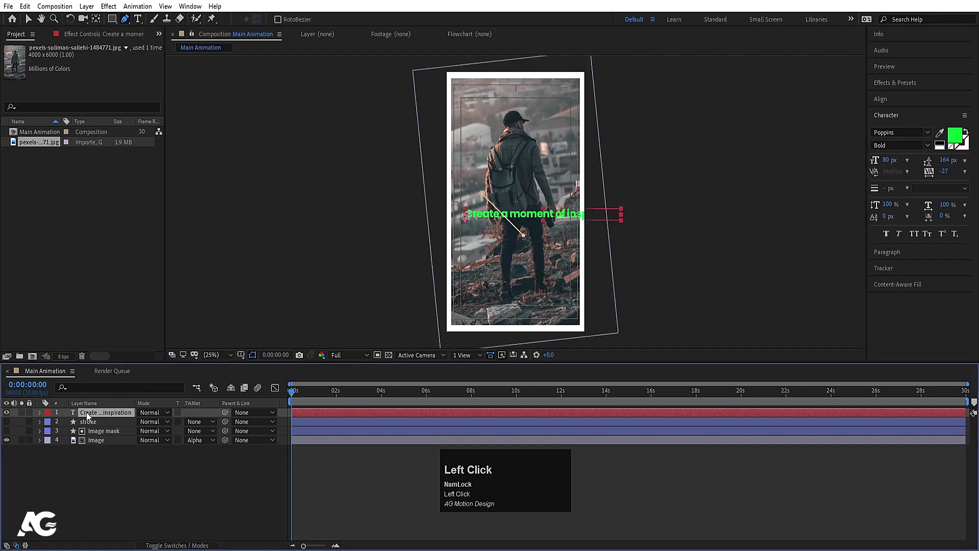
# - Copy the stroke layer's Path and paste it as Mask 1's path on the text layer
pyautogui.press('m')
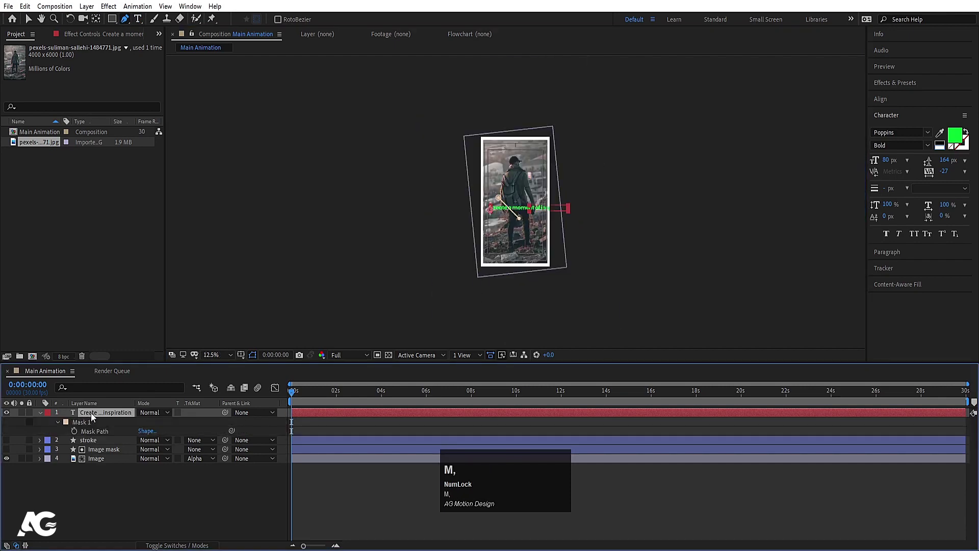
pyautogui.scroll(3)
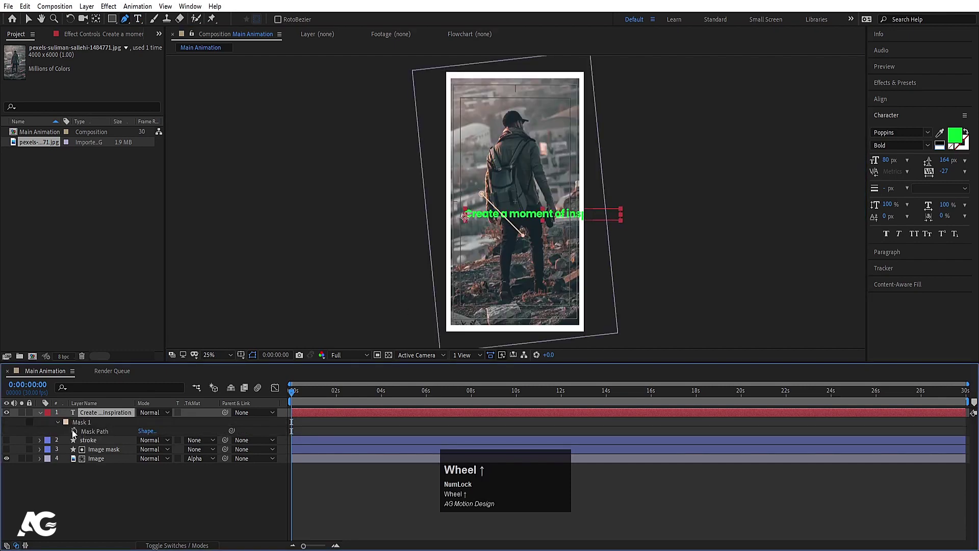
pyautogui.click(75, 432)
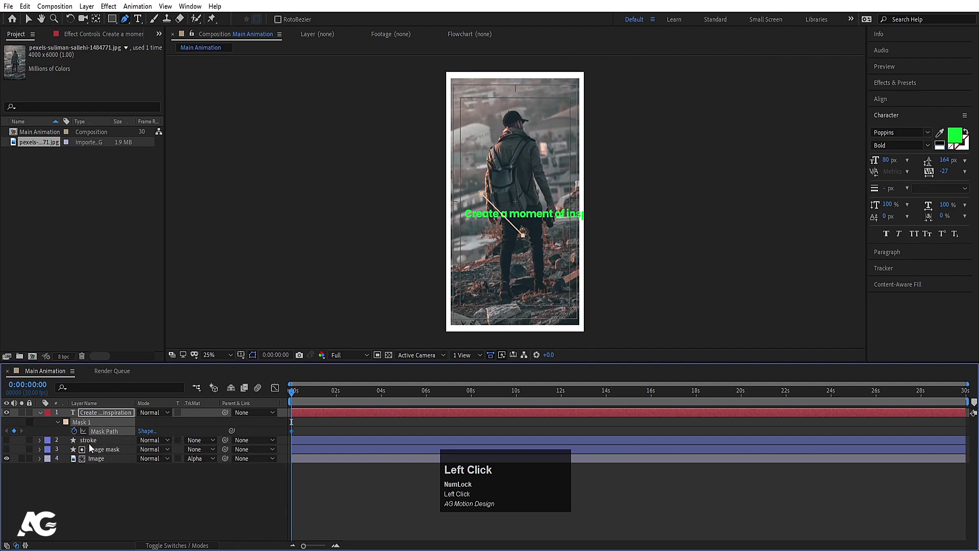
pyautogui.press('p')
pyautogui.write('pat')
pyautogui.moveTo(88, 480); pyautogui.dragTo(295, 483)
pyautogui.press('ctrl+c')
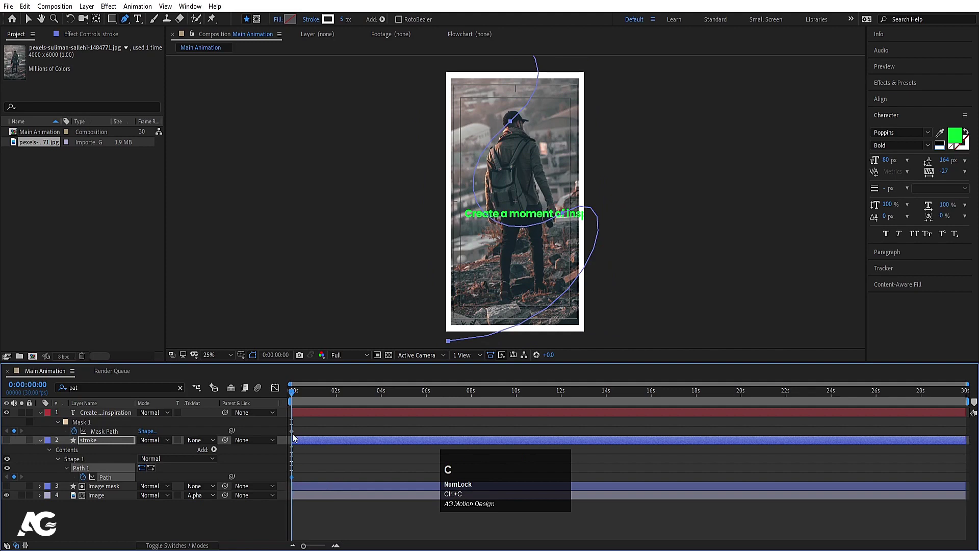
pyautogui.click(295, 436)
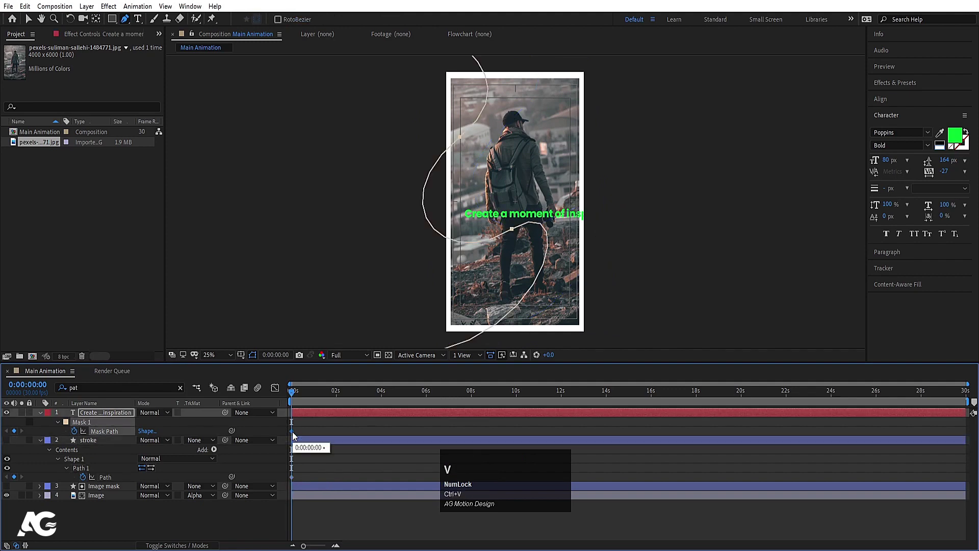
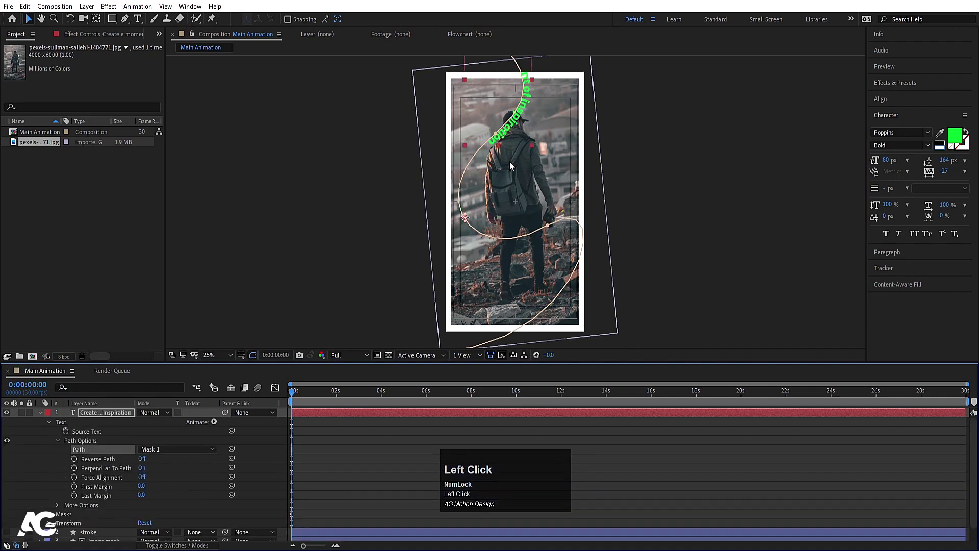
# - Set Path Options to Mask 1 and keyframe First Margin at about -9286 to push the text off the curve
pyautogui.click(116, 418)
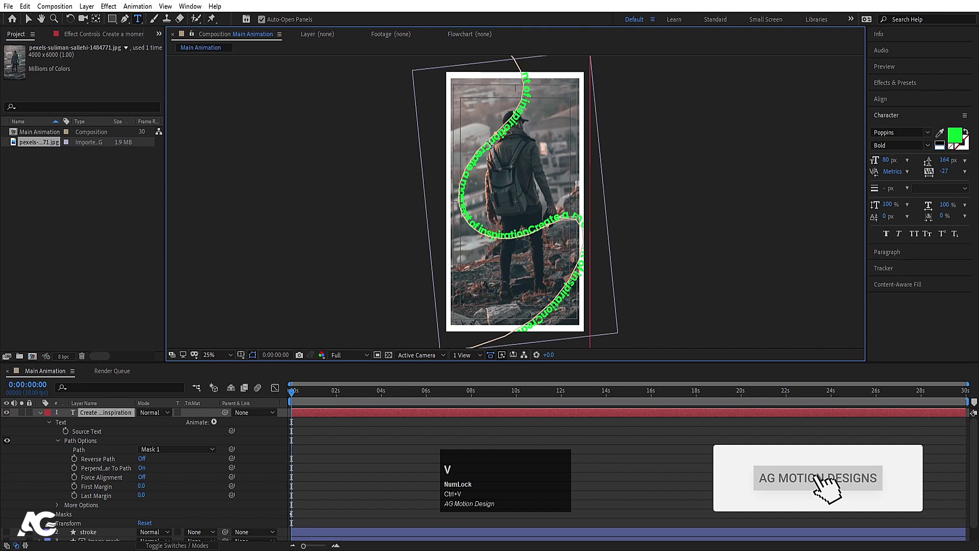
pyautogui.click(338, 445)
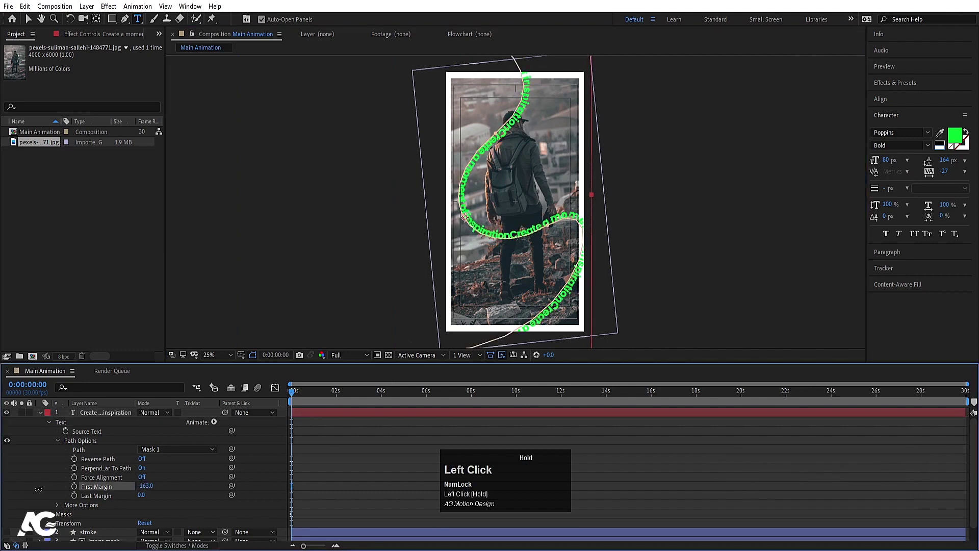
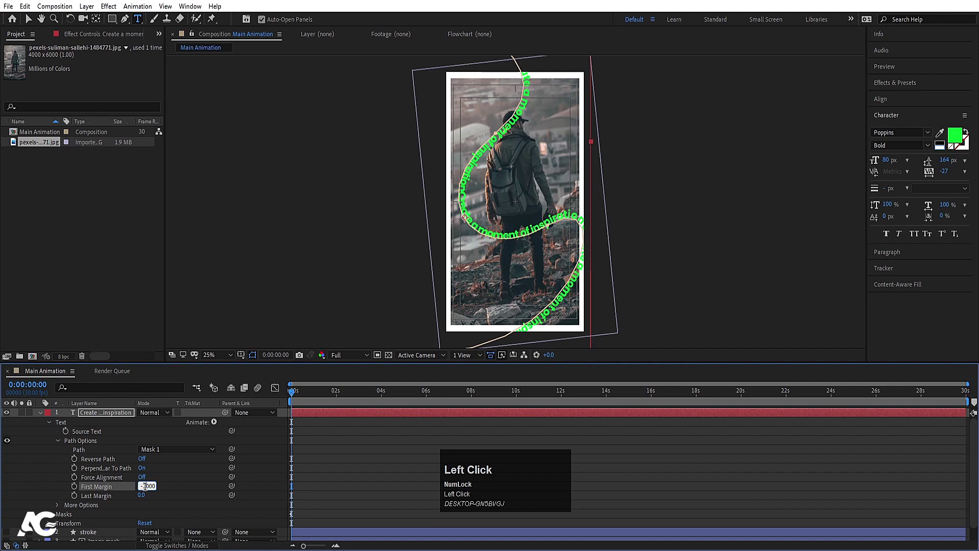
pyautogui.press('Return')
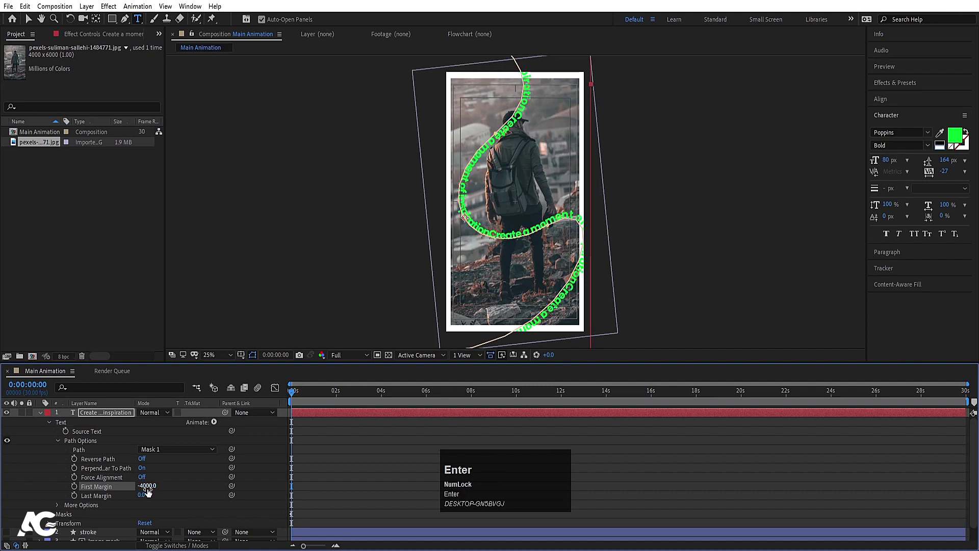
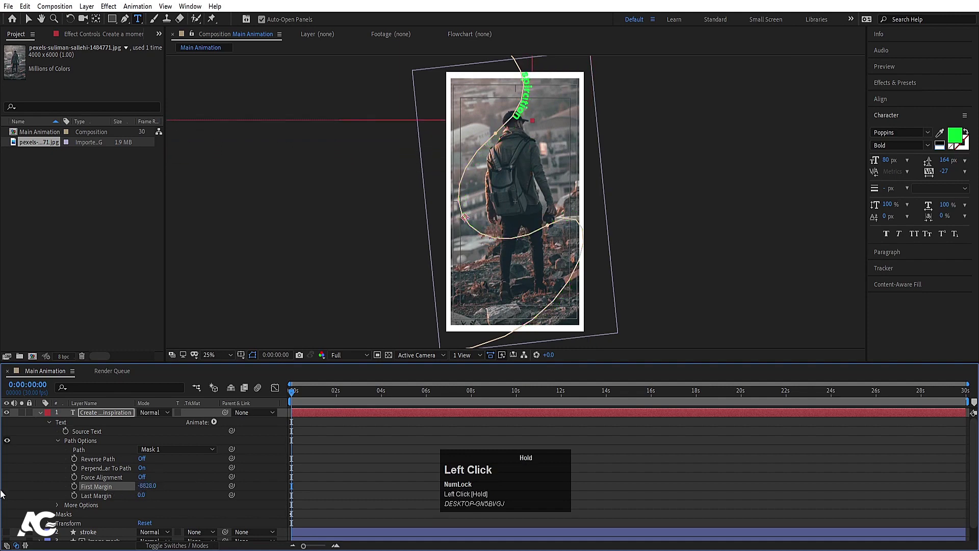
pyautogui.scroll(-3)
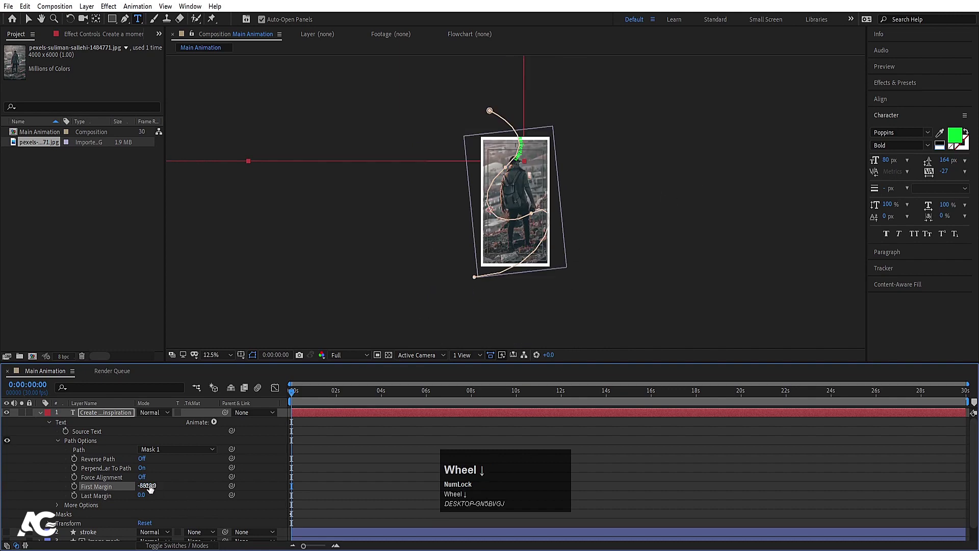
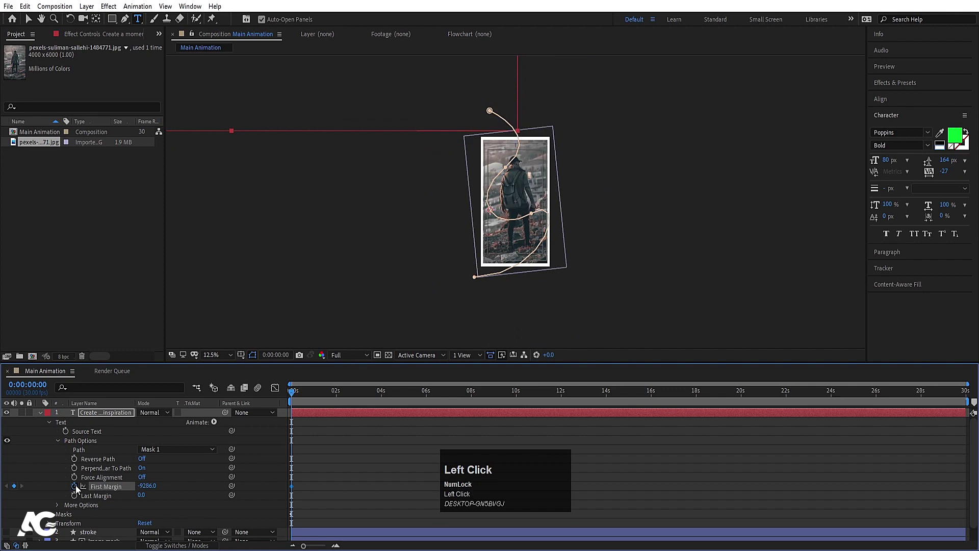
pyautogui.press('u')
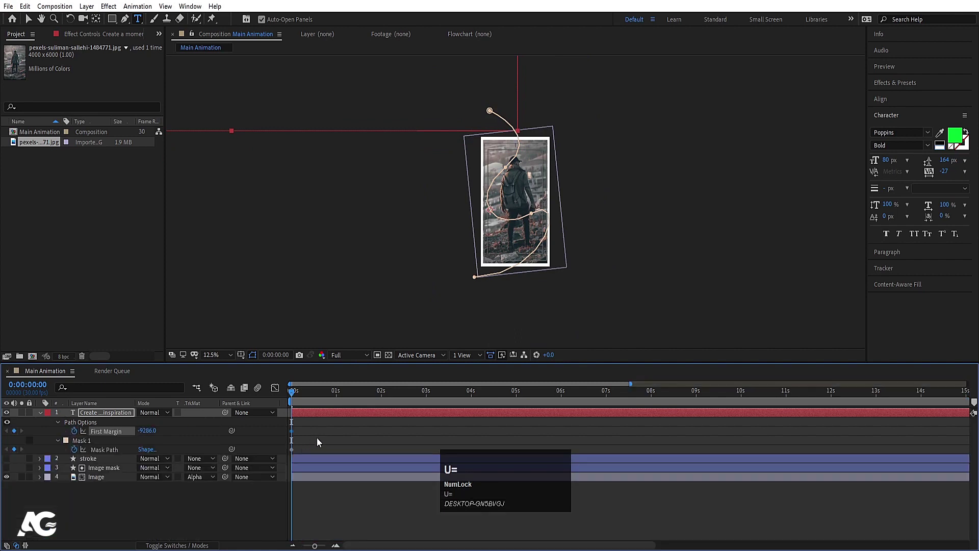
pyautogui.click(294, 454)
pyautogui.scroll(3)
pyautogui.click(113, 521)
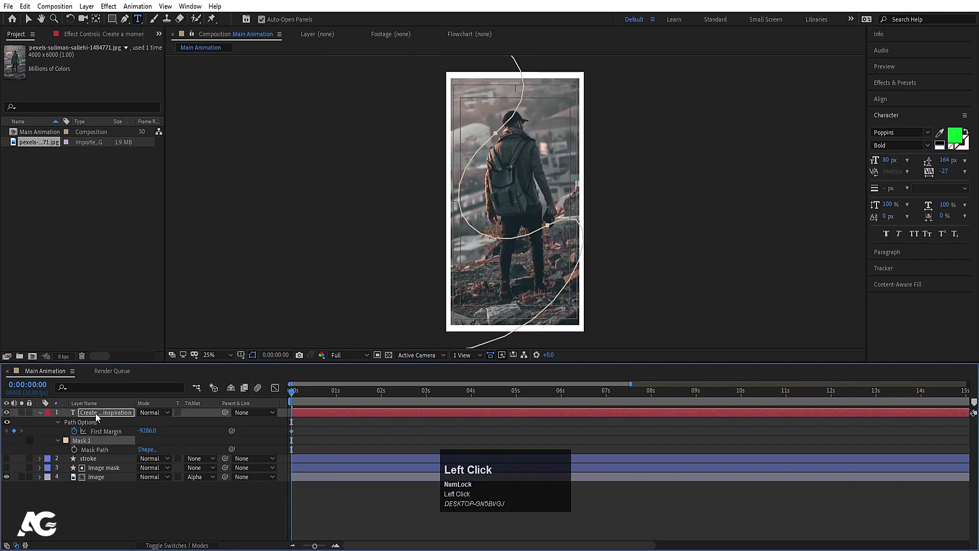
# - Add a second First Margin keyframe with Easy Ease so the text slides in along the curve, and preview
pyautogui.click(113, 414)
pyautogui.press('space')
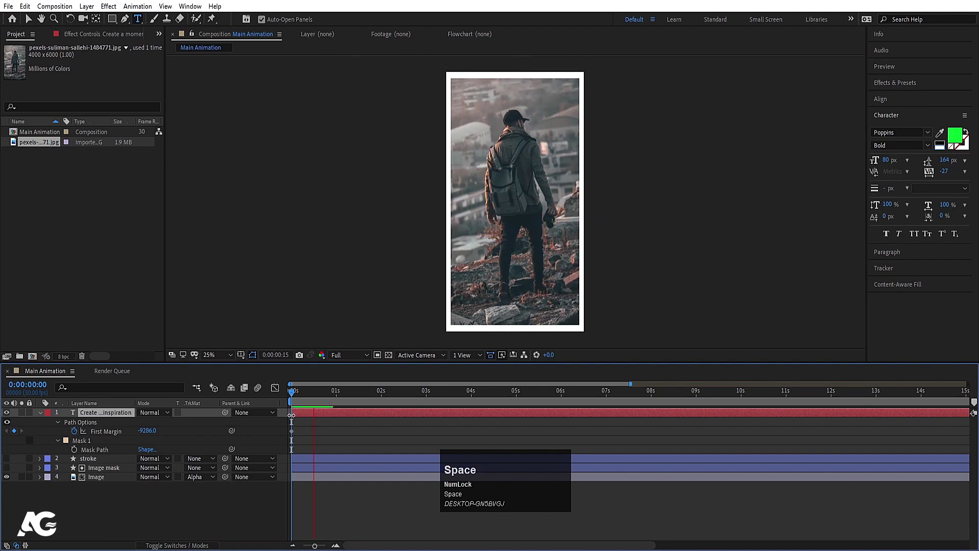
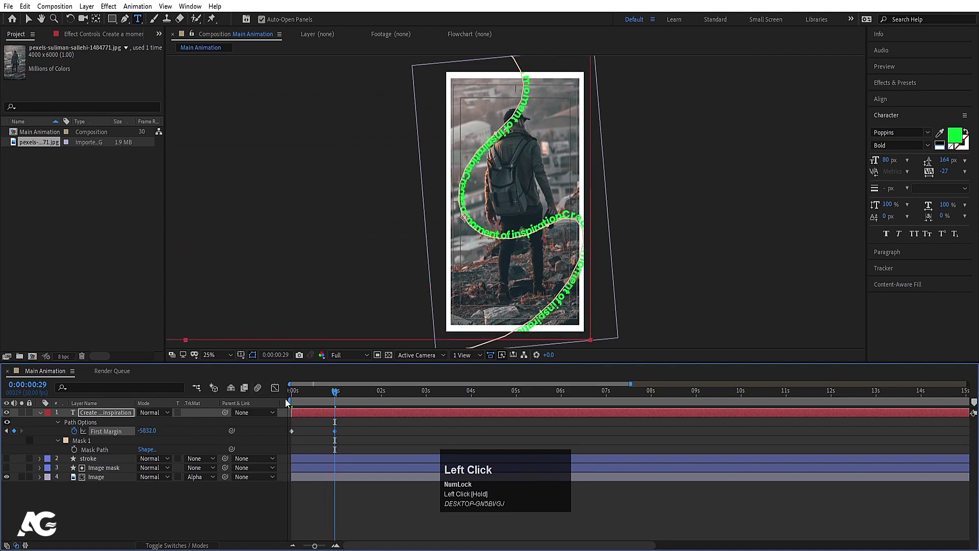
pyautogui.press('space')
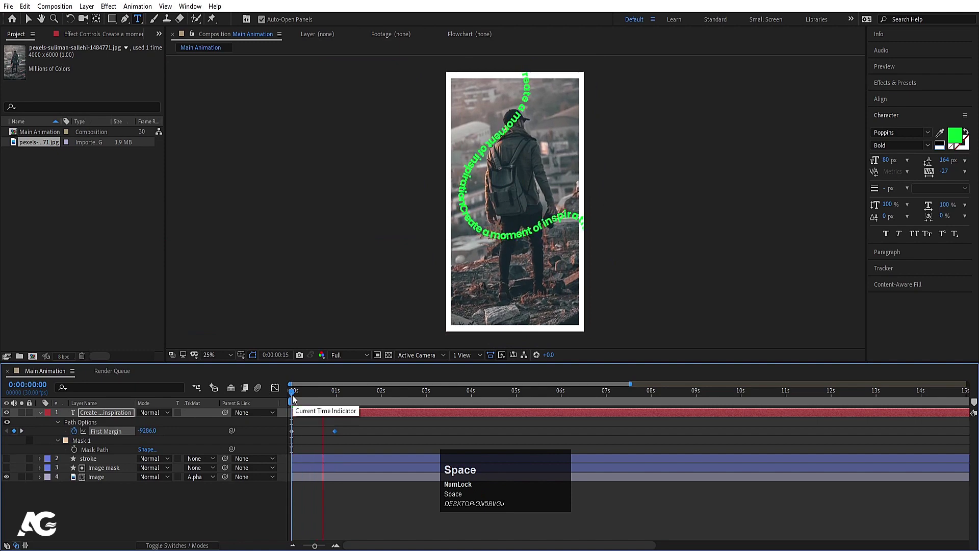
pyautogui.press('j')
pyautogui.click(355, 446)
pyautogui.press('F9')
pyautogui.click(283, 389)
pyautogui.press('=')
pyautogui.moveTo(401, 491); pyautogui.dragTo(273, 389)
pyautogui.press('space')
pyautogui.press('j')
pyautogui.press('Page_Down')
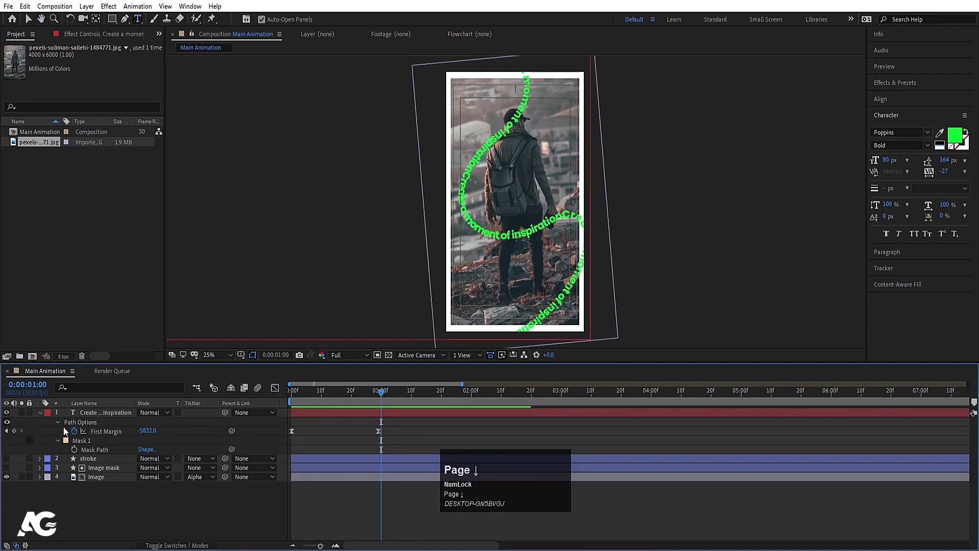
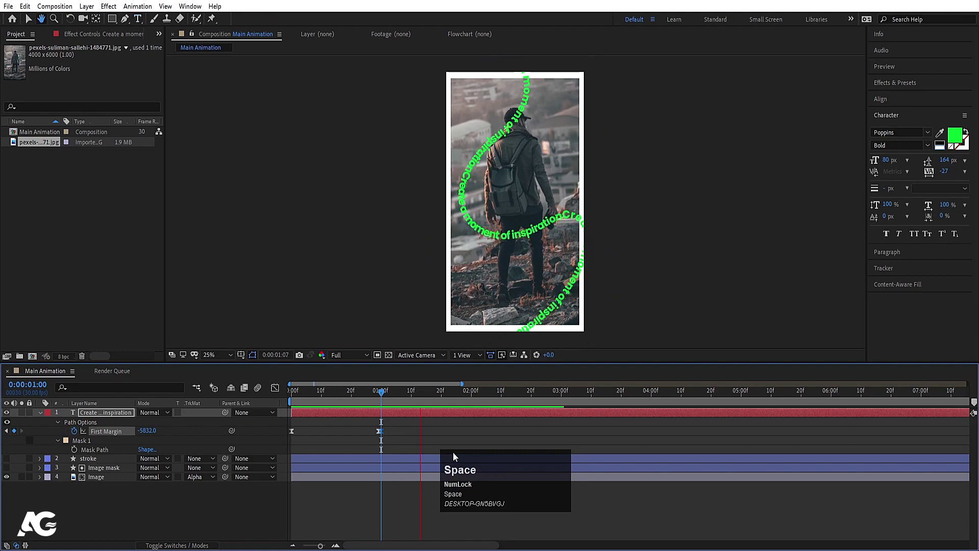
pyautogui.click(384, 437)
pyautogui.press('space')
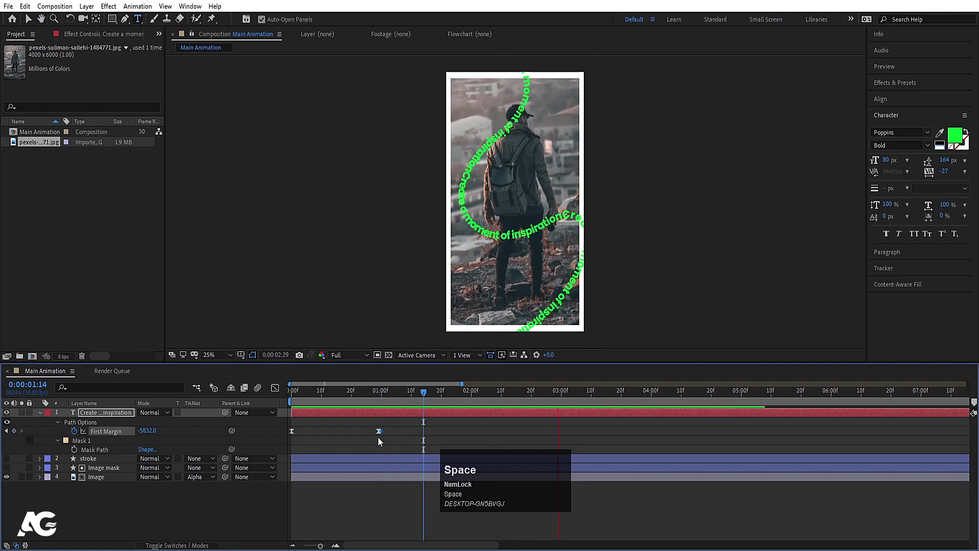
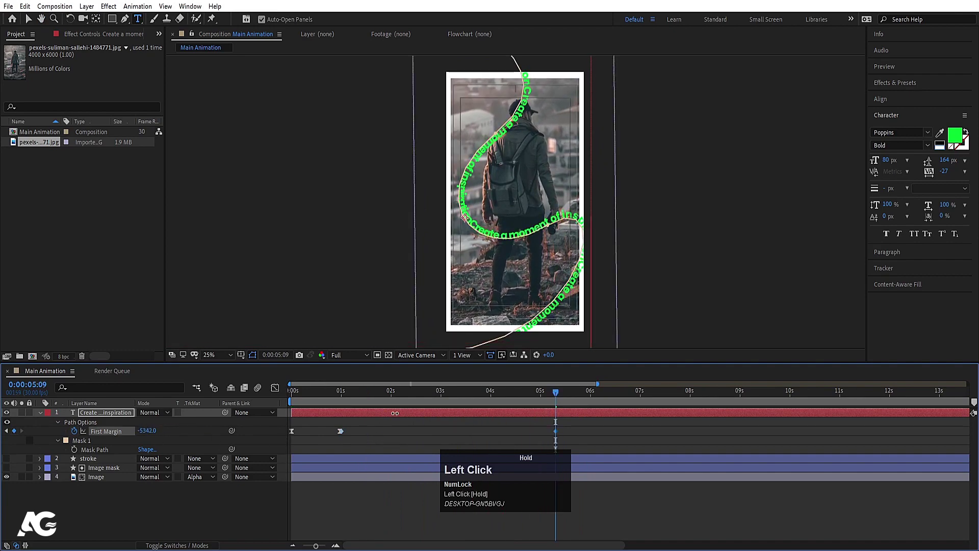
pyautogui.press('space')
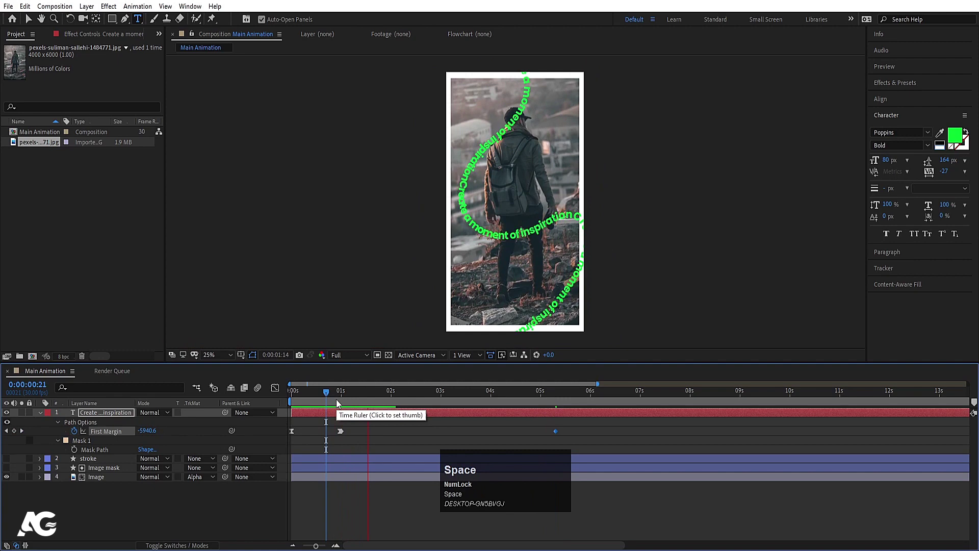
# - Adjust the First Margin keyframe values and timing, previewing the slide between passes
pyautogui.click(340, 403)
pyautogui.press('space')
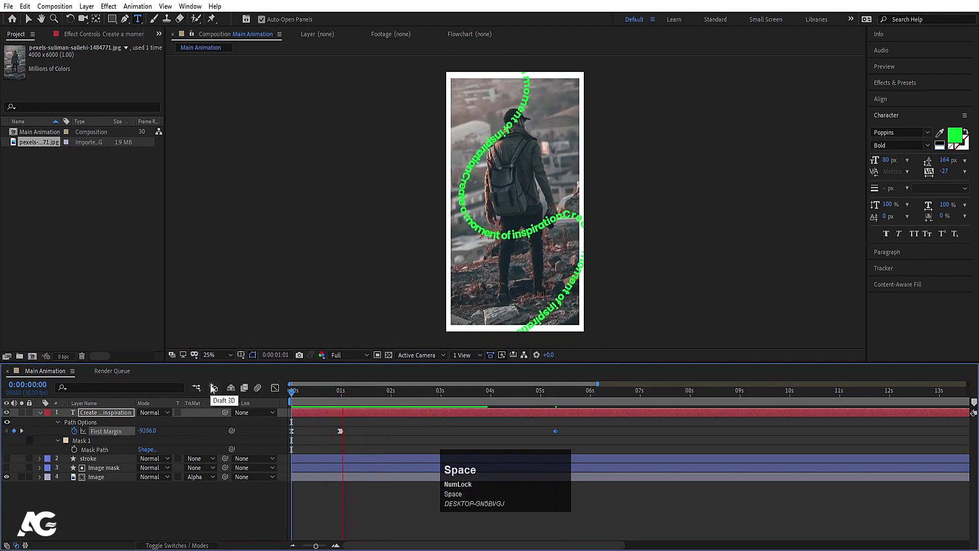
pyautogui.click(336, 398)
pyautogui.press('space')
pyautogui.press('k')
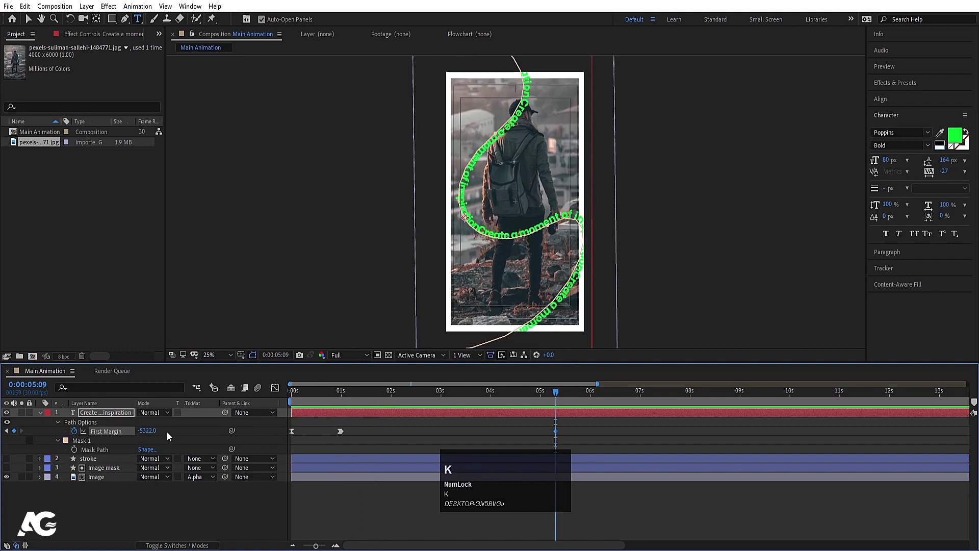
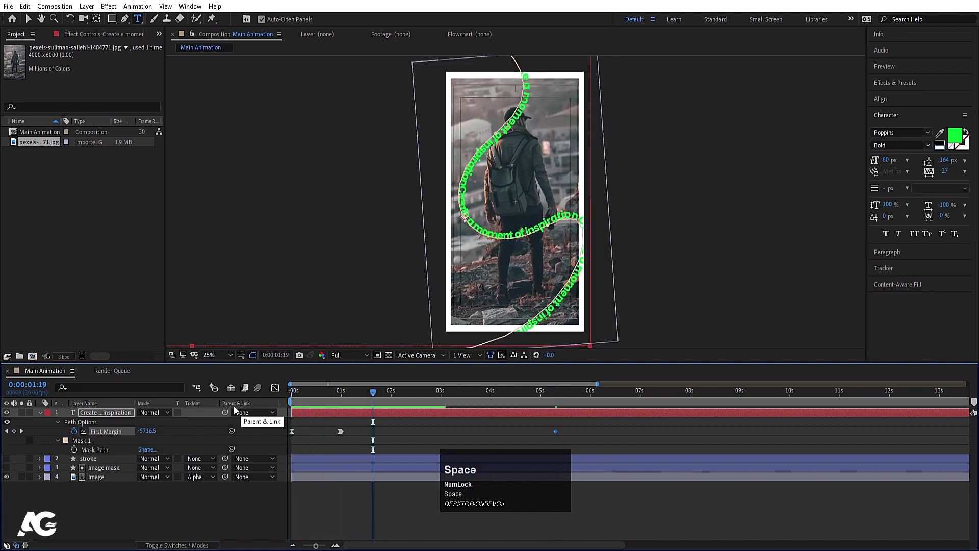
pyautogui.click(332, 399)
pyautogui.press('=')
pyautogui.press('space')
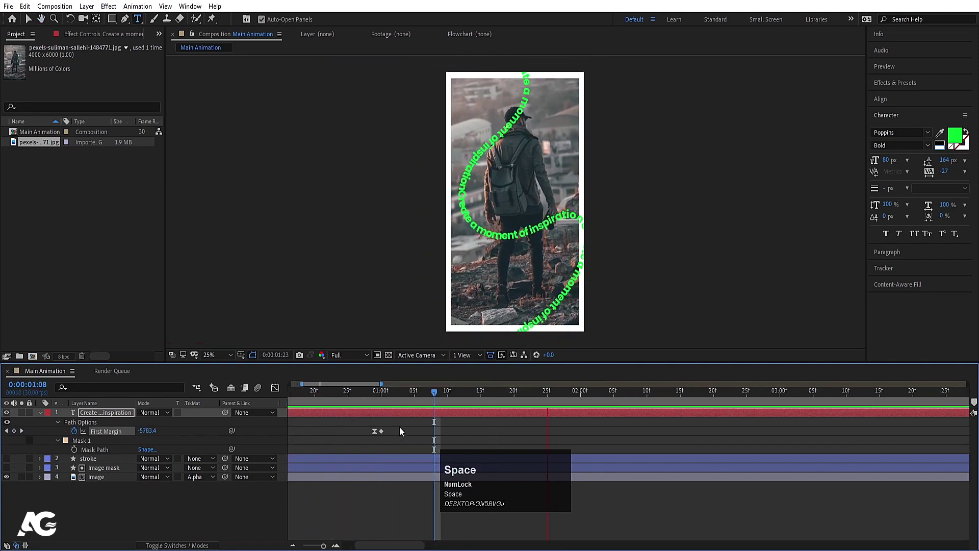
pyautogui.press('-')
pyautogui.write('--')
pyautogui.click(345, 401)
pyautogui.press('space')
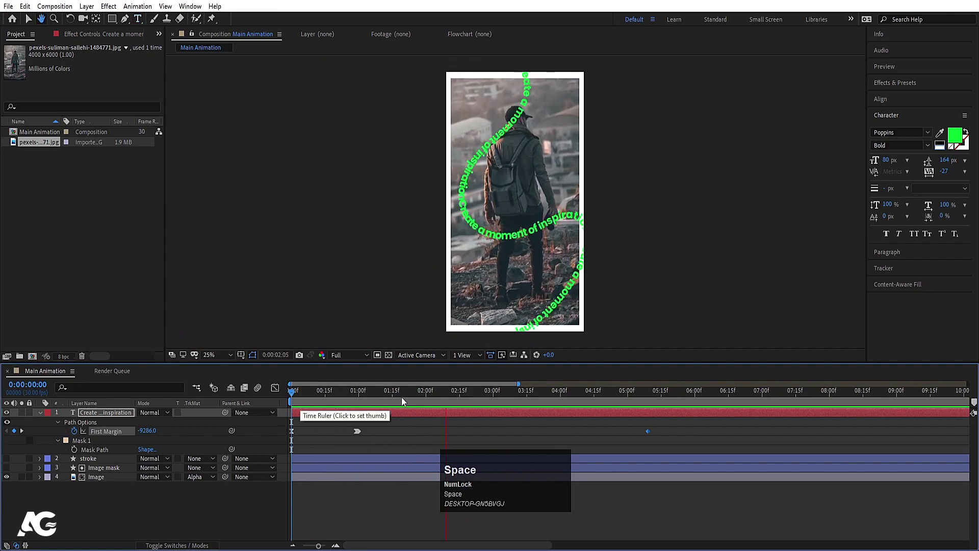
pyautogui.click(385, 396)
pyautogui.press('space')
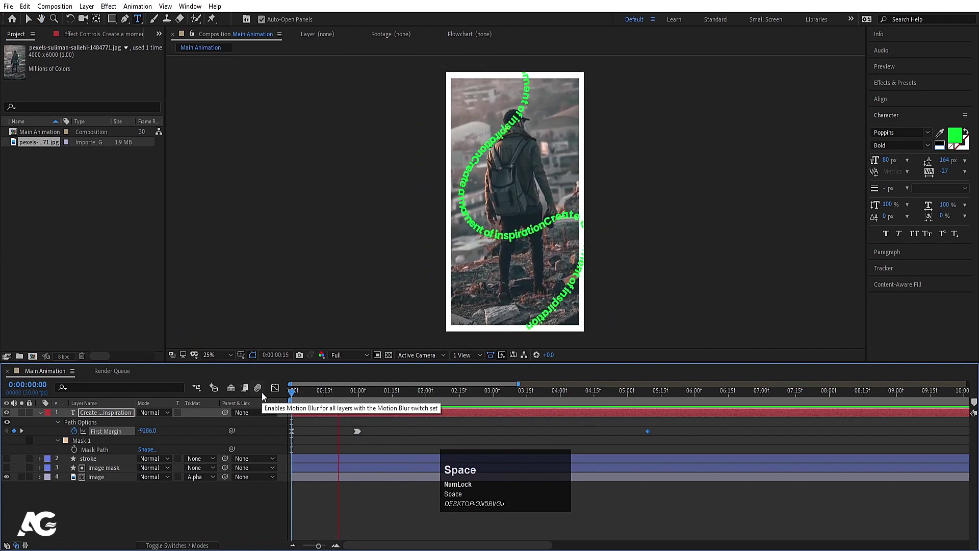
pyautogui.press('space')
# - Ease the final First Margin keyframe, check the playback, and collapse all layer properties
pyautogui.click(295, 434)
pyautogui.press('=')
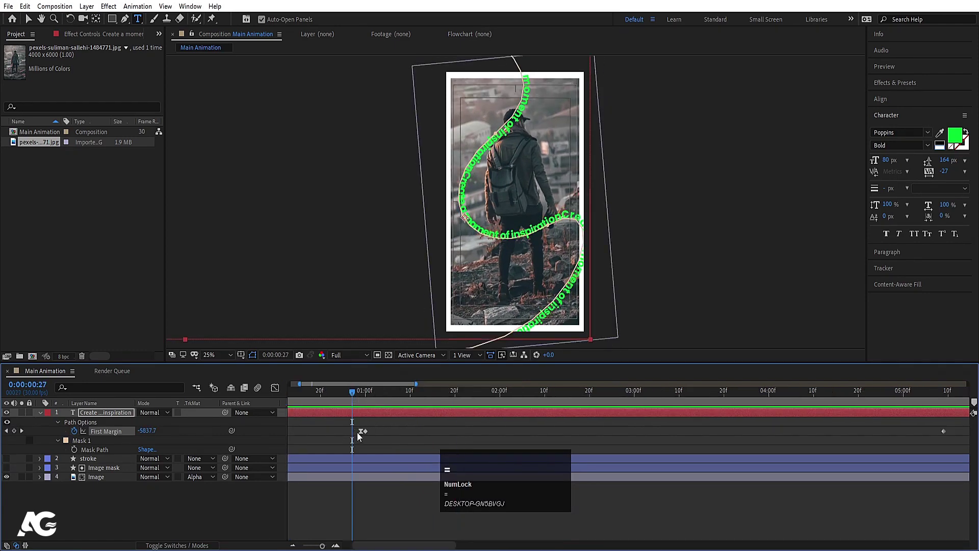
pyautogui.click(367, 433)
pyautogui.press('F9')
pyautogui.click(330, 396)
pyautogui.press('space')
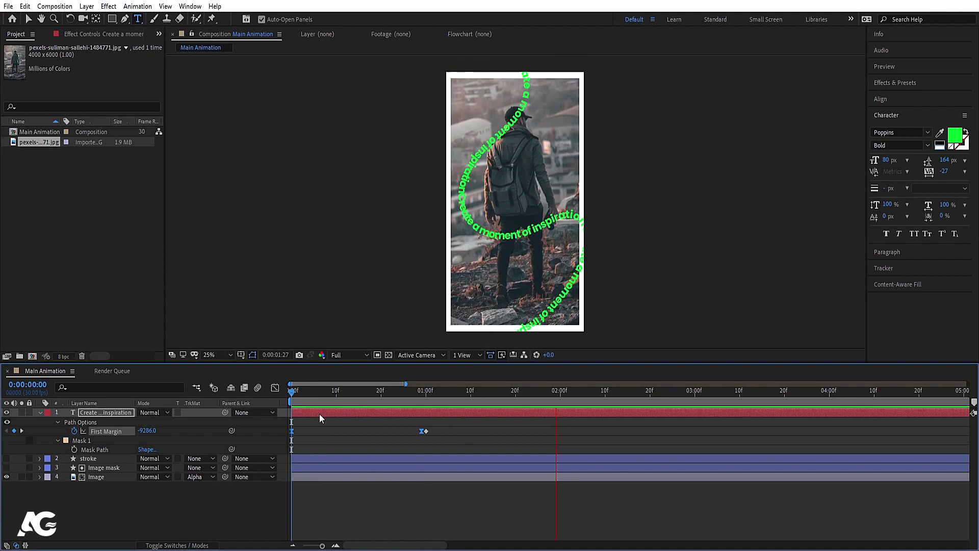
pyautogui.press('-')
pyautogui.press('space')
pyautogui.click(362, 428)
pyautogui.press('i')
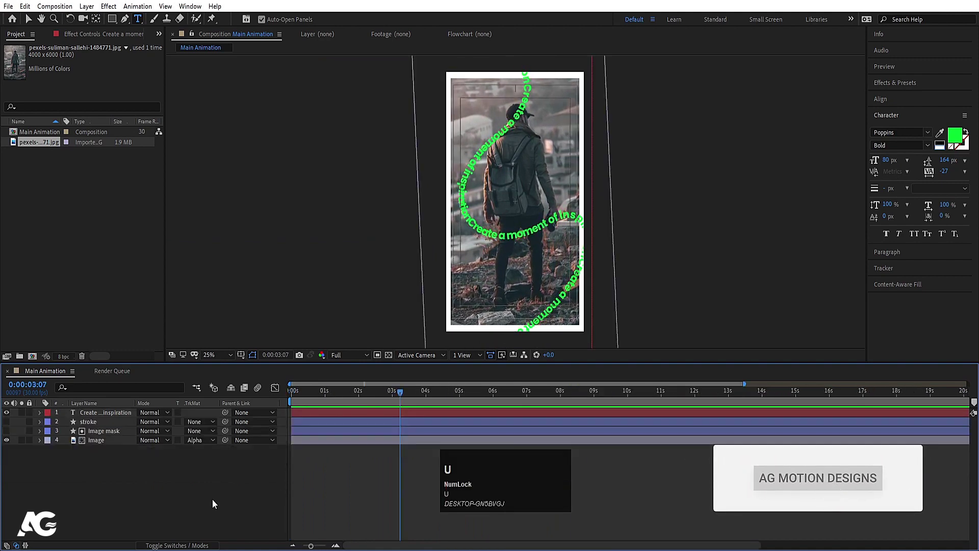
# - At 100% zoom, draw a new shape layer with the Pen tool, filled white with no stroke
pyautogui.click(401, 396)
pyautogui.scroll(3)
pyautogui.click(127, 26)
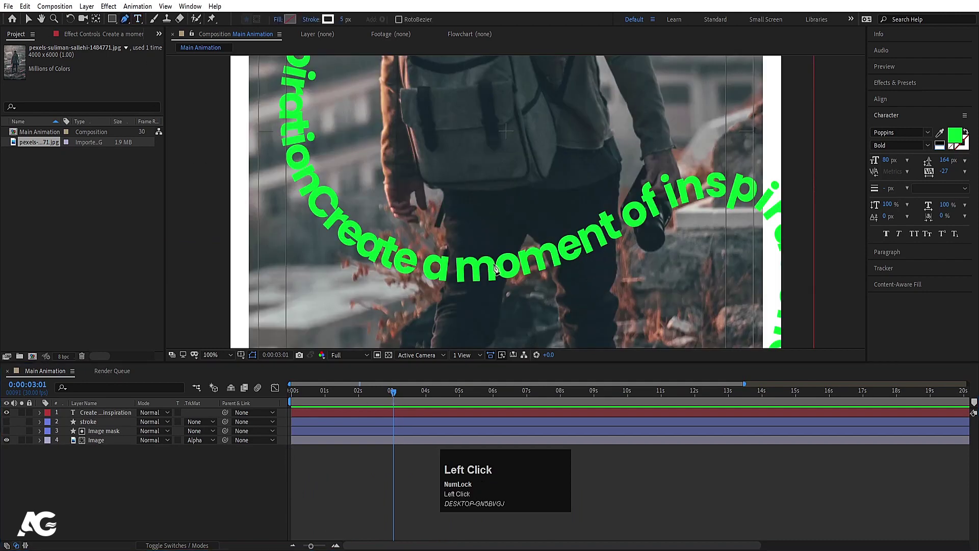
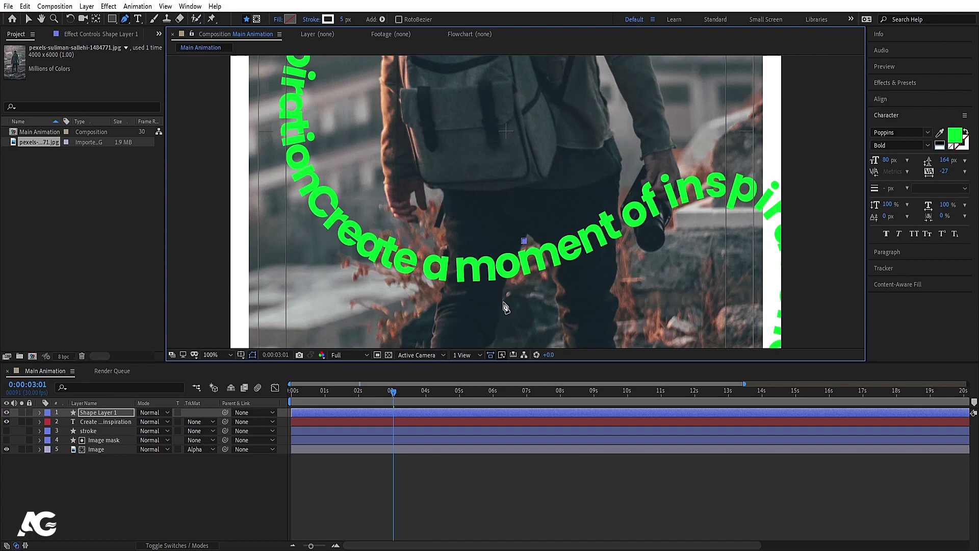
pyautogui.click(507, 305)
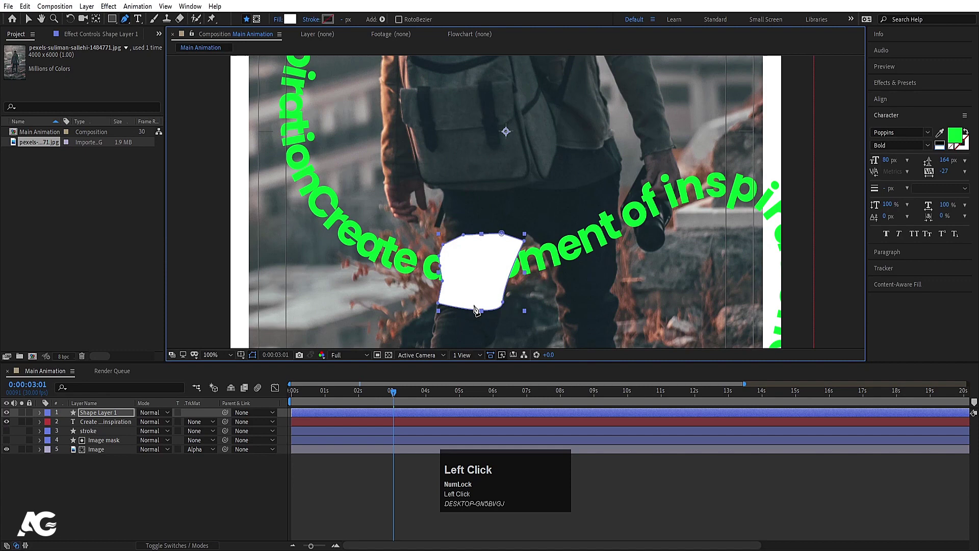
pyautogui.press('ctrl+alt+Home')
# - Rename the new shape layer to 'Text mask'
pyautogui.click(121, 498)
pyautogui.press('Return')
pyautogui.press('space')
pyautogui.press('m')
pyautogui.press('Return')
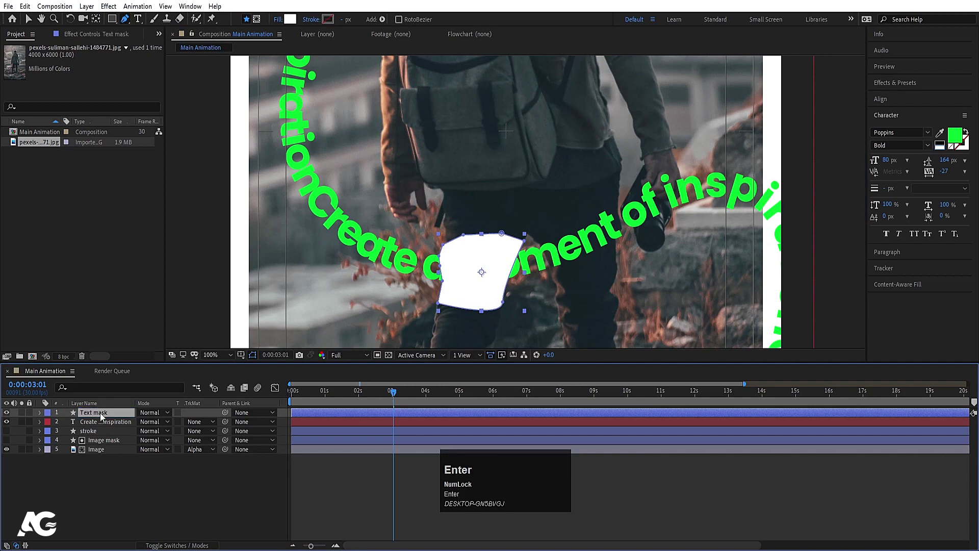
# - Set the curved green text layer's track matte to Alpha Inverted Matte using Text mask
pyautogui.click(121, 429)
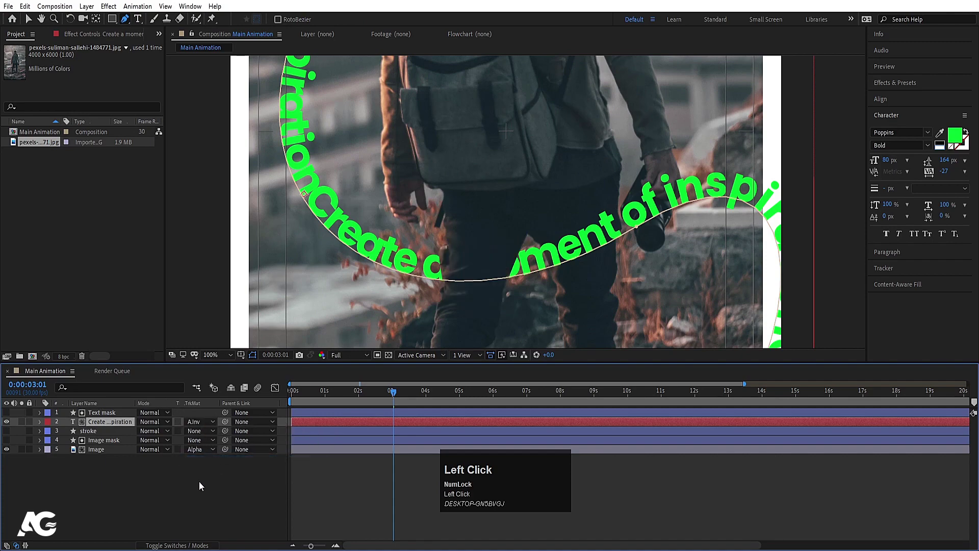
pyautogui.scroll(-3)
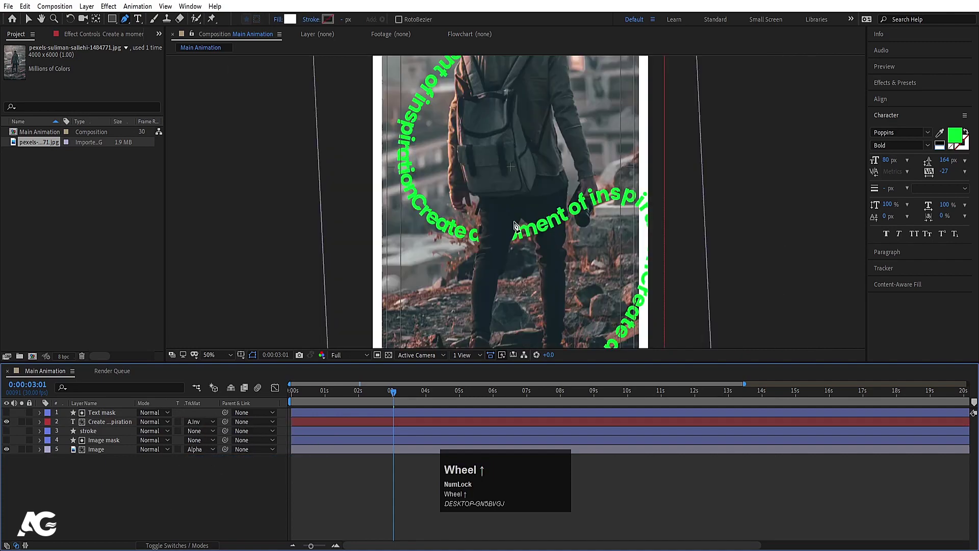
pyautogui.scroll(3)
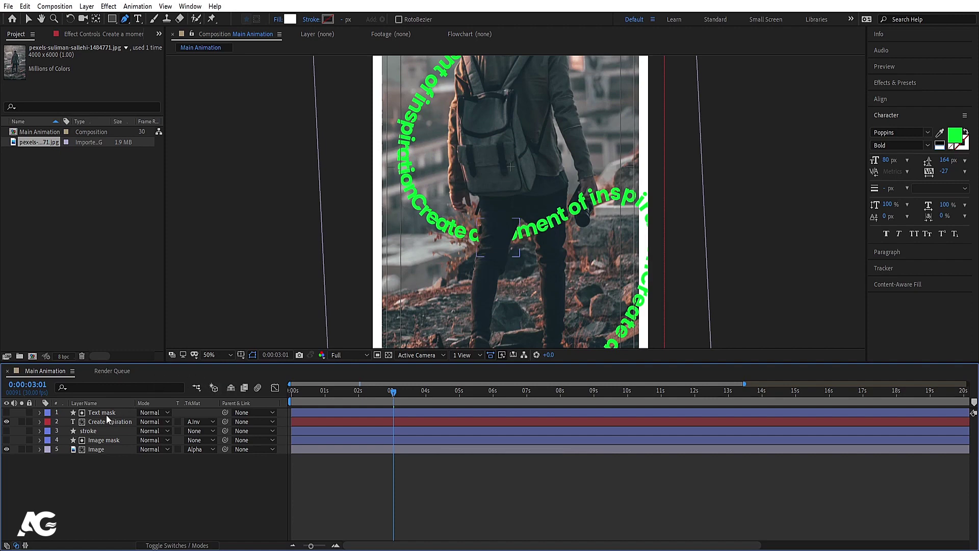
# - Lower the curved text slightly by changing its Position to 144, 1114
pyautogui.click(101, 423)
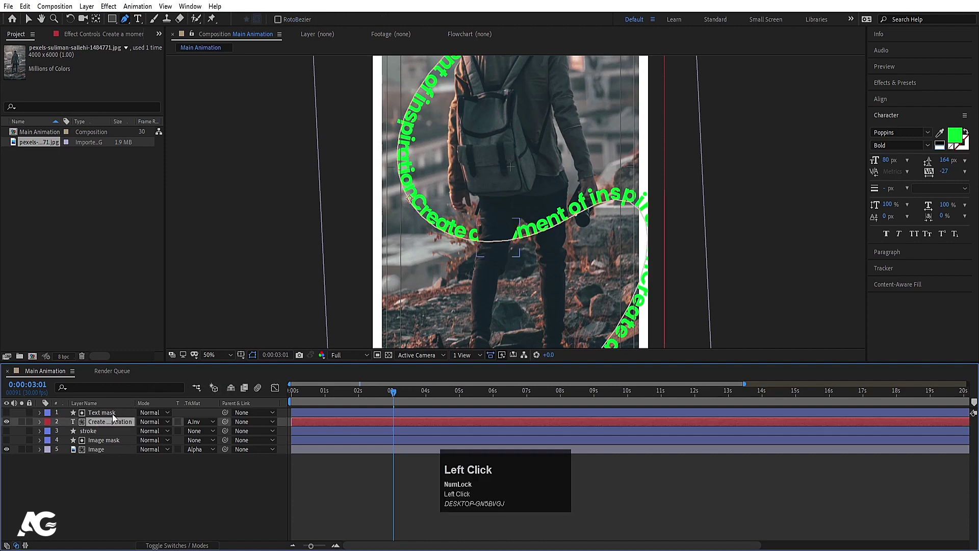
pyautogui.press('p')
pyautogui.click(167, 433)
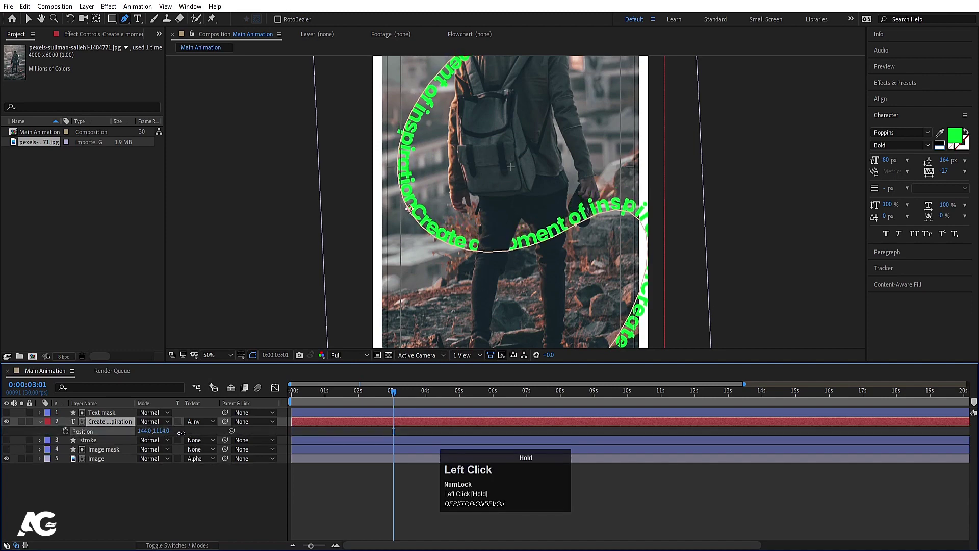
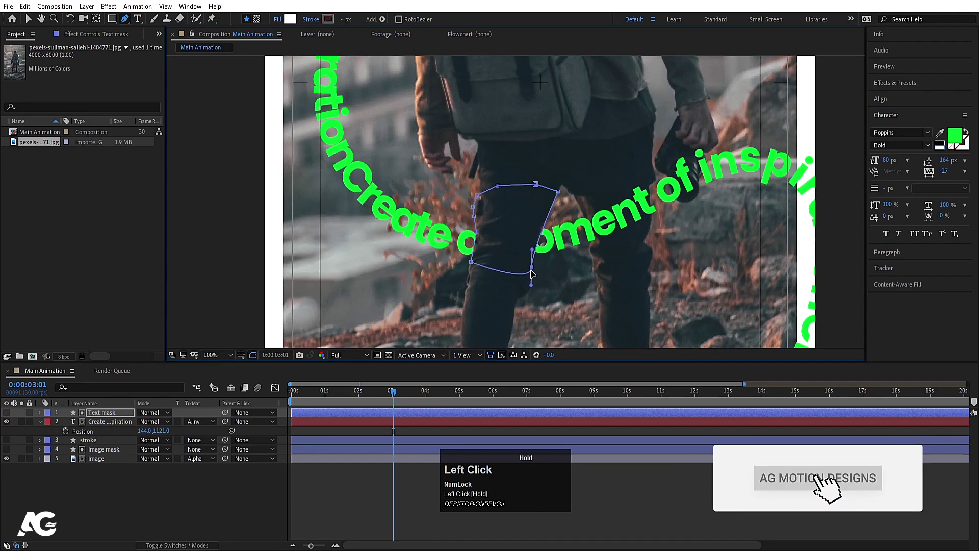
pyautogui.scroll(-3)
pyautogui.click(218, 361)
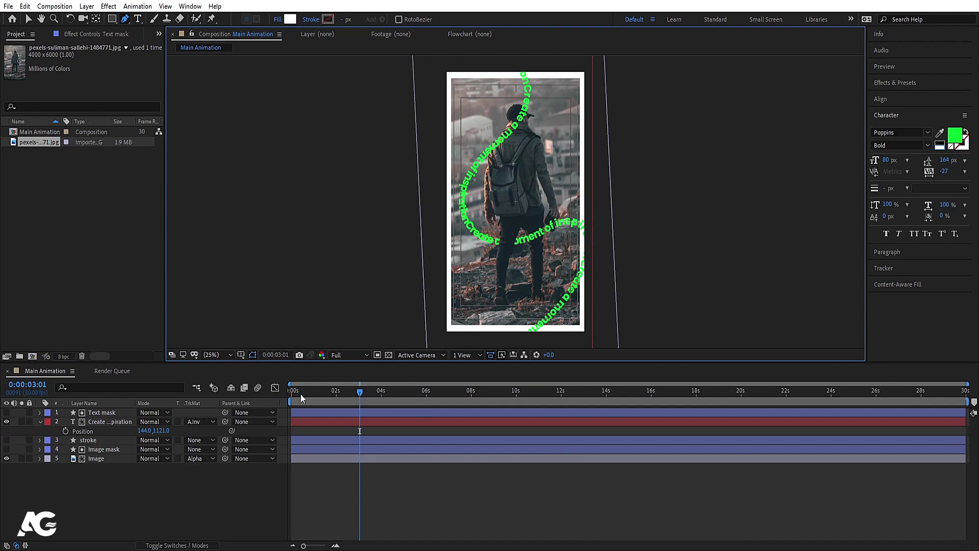
pyautogui.click(318, 396)
pyautogui.press('space')
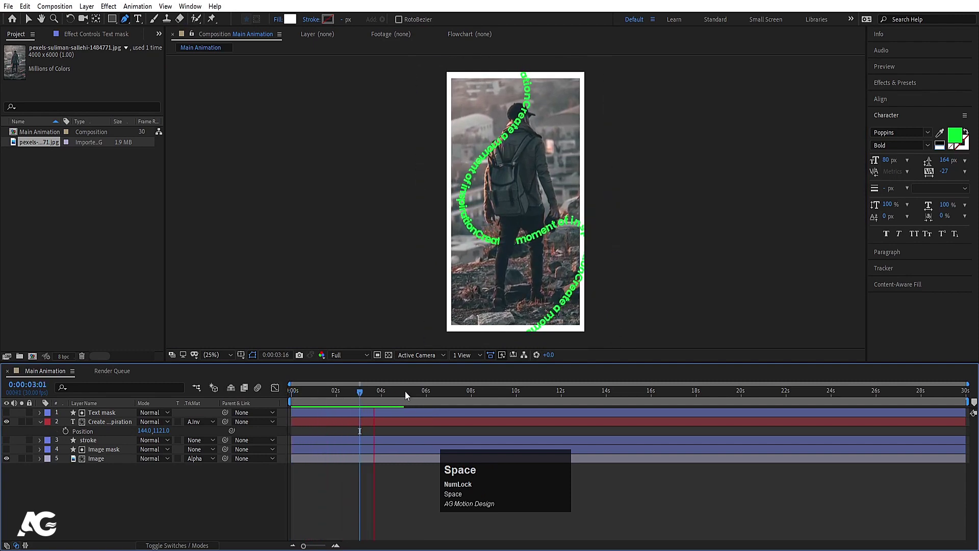
pyautogui.click(361, 396)
pyautogui.press('space')
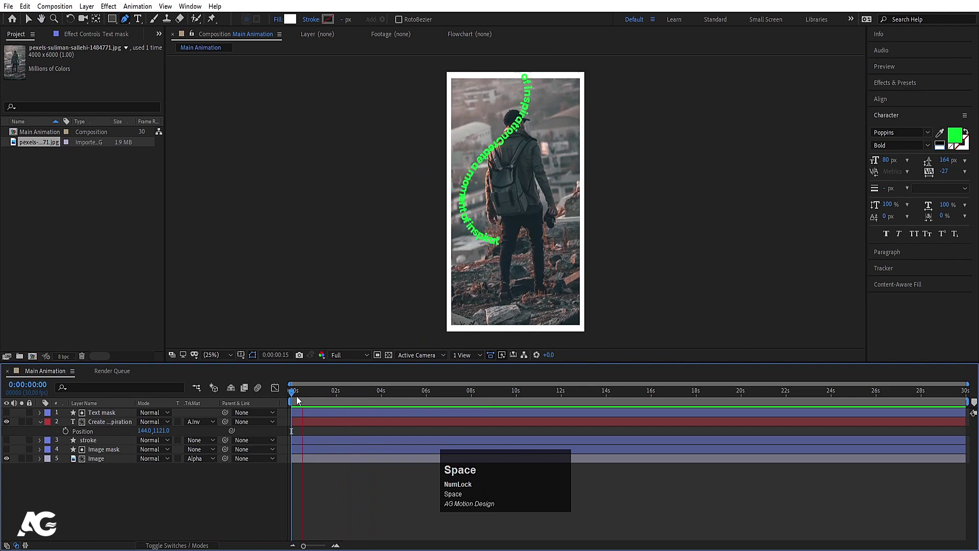
pyautogui.press('space')
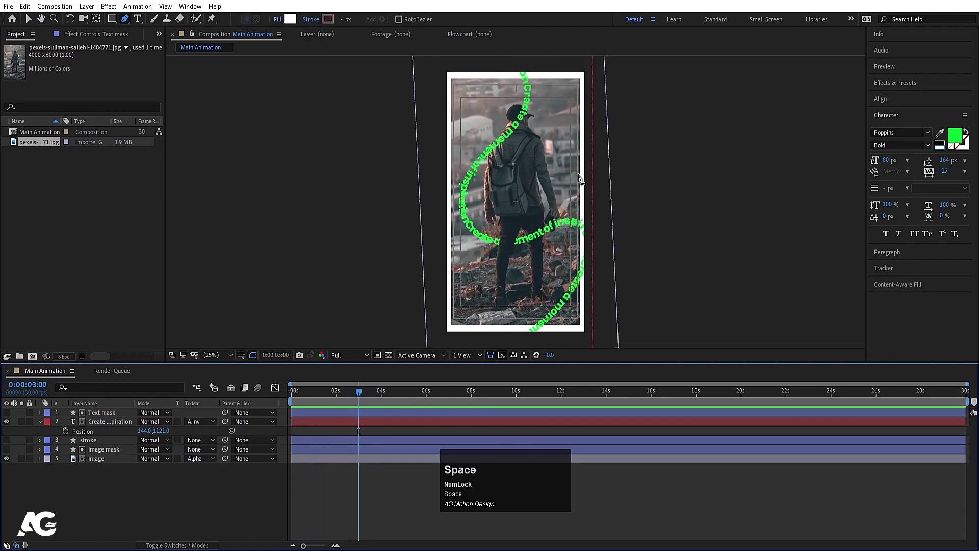
pyautogui.scroll(3)
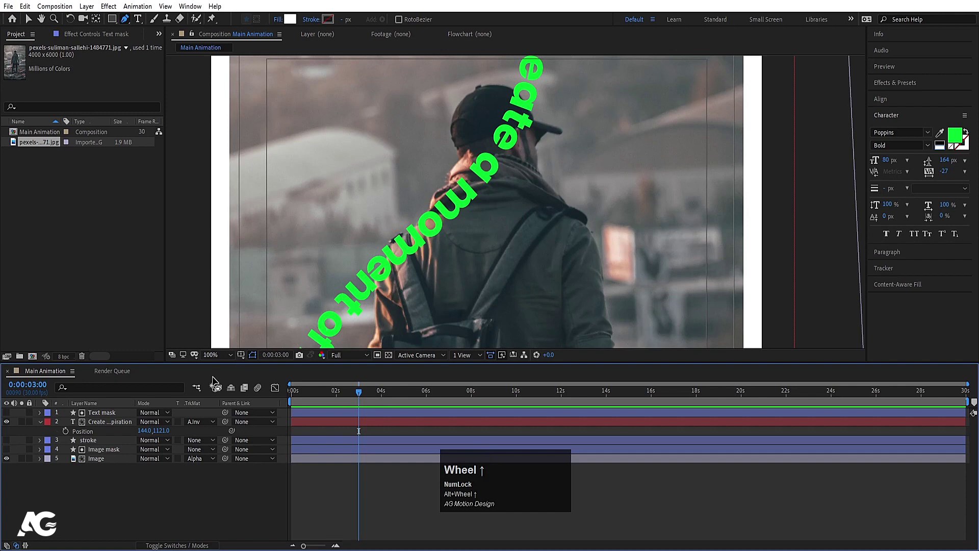
pyautogui.click(117, 416)
pyautogui.scroll(-3)
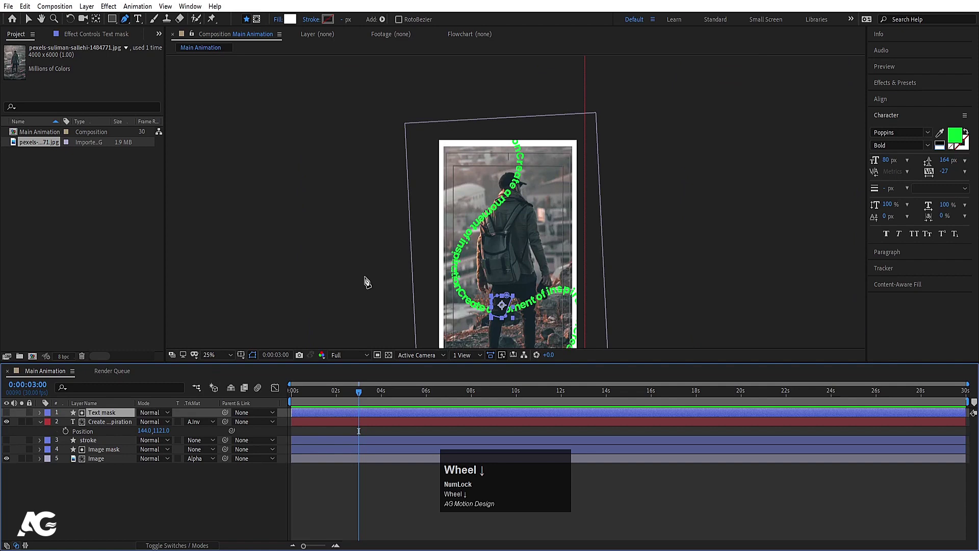
pyautogui.click(119, 498)
pyautogui.press('u')
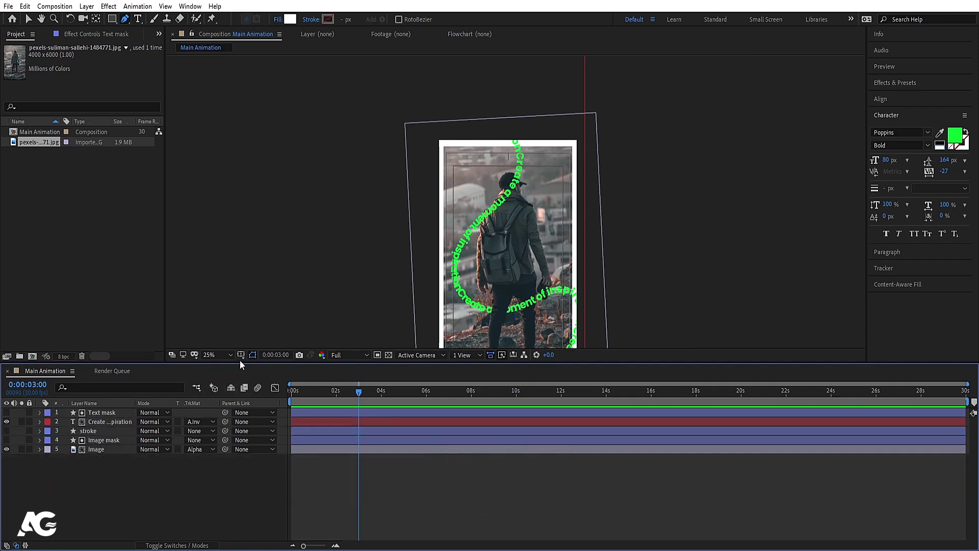
pyautogui.click(224, 353)
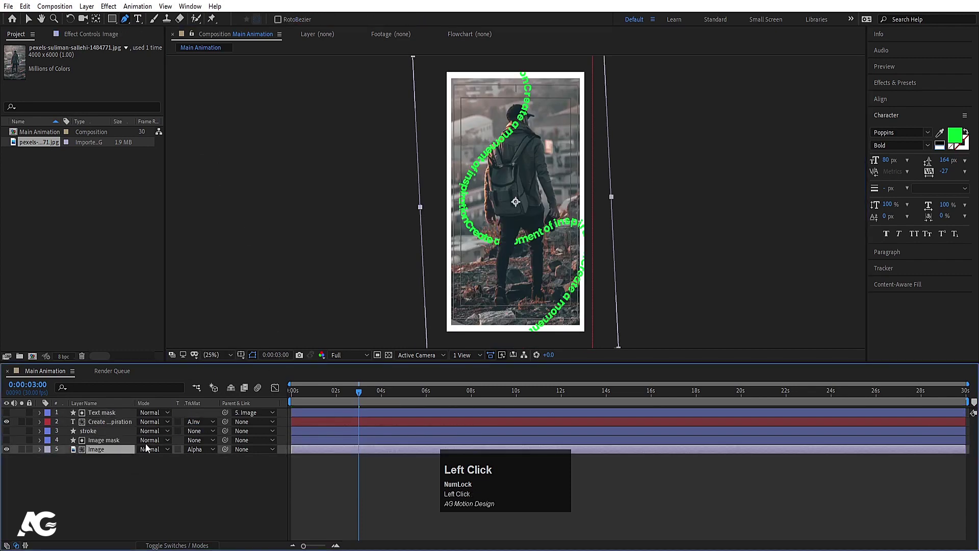
# - Keyframe the Image layer's Position from 540, 3016 at the start to 540, 960 later
pyautogui.press('p')
pyautogui.click(68, 463)
pyautogui.press('space')
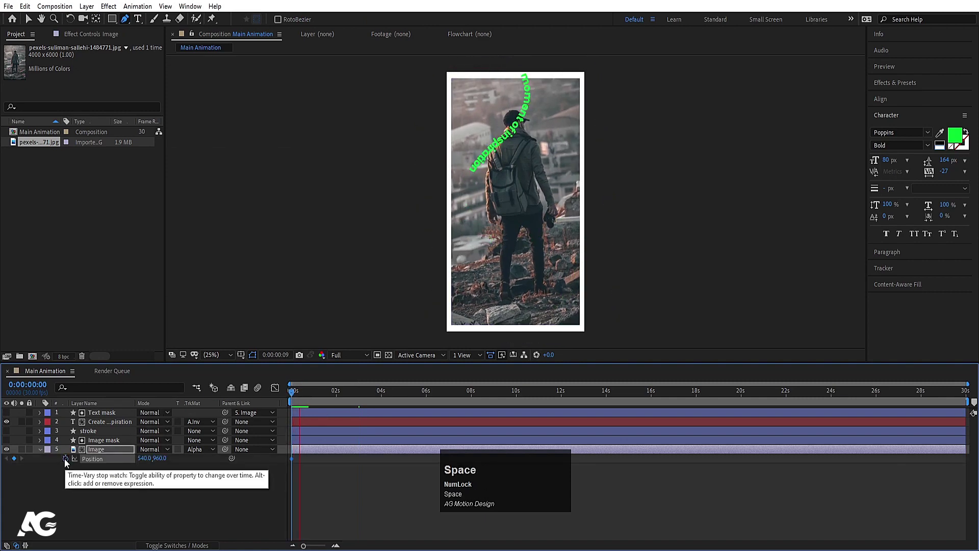
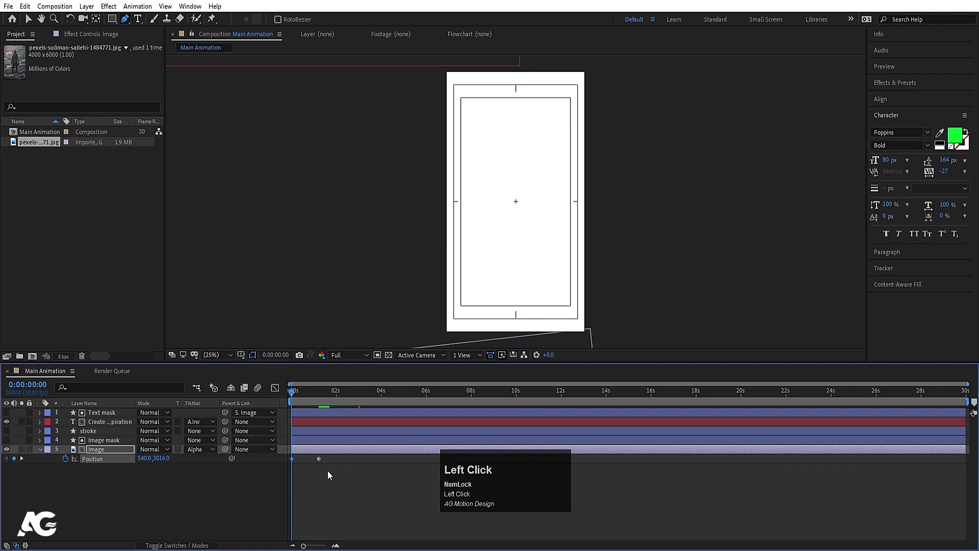
pyautogui.press('F9')
pyautogui.click(281, 391)
pyautogui.press('=')
pyautogui.click(422, 499)
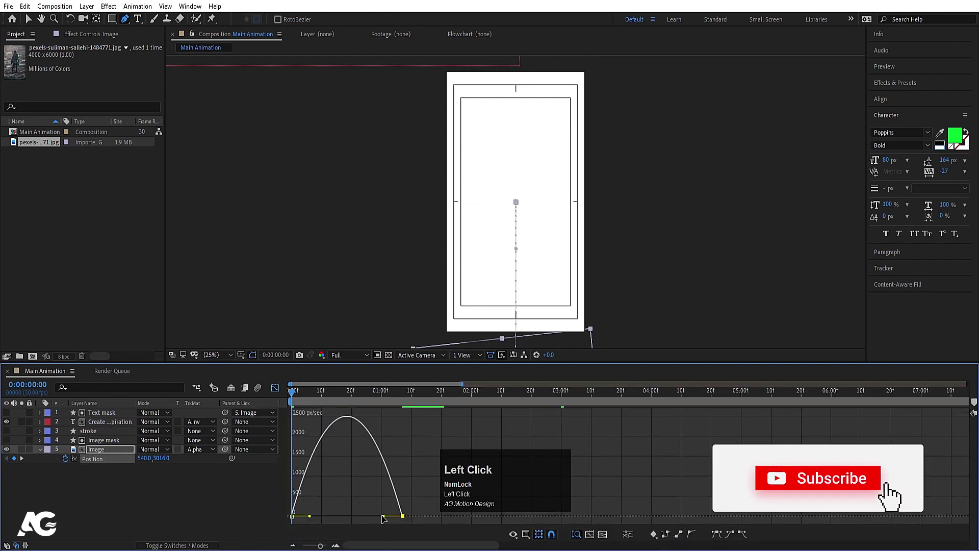
# - Preview the photo sliding up into place, then collapse the Image layer's properties
pyautogui.click(277, 394)
pyautogui.press('space')
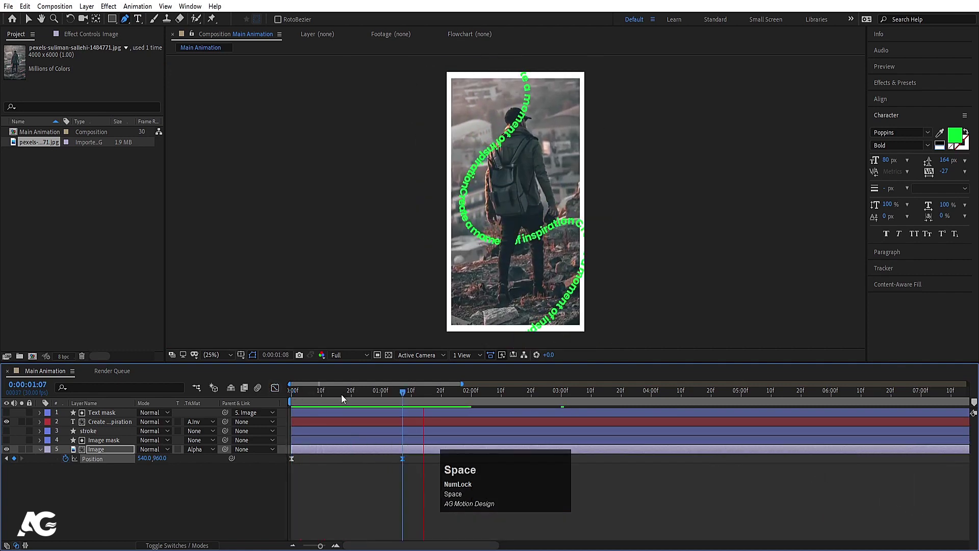
pyautogui.press('space')
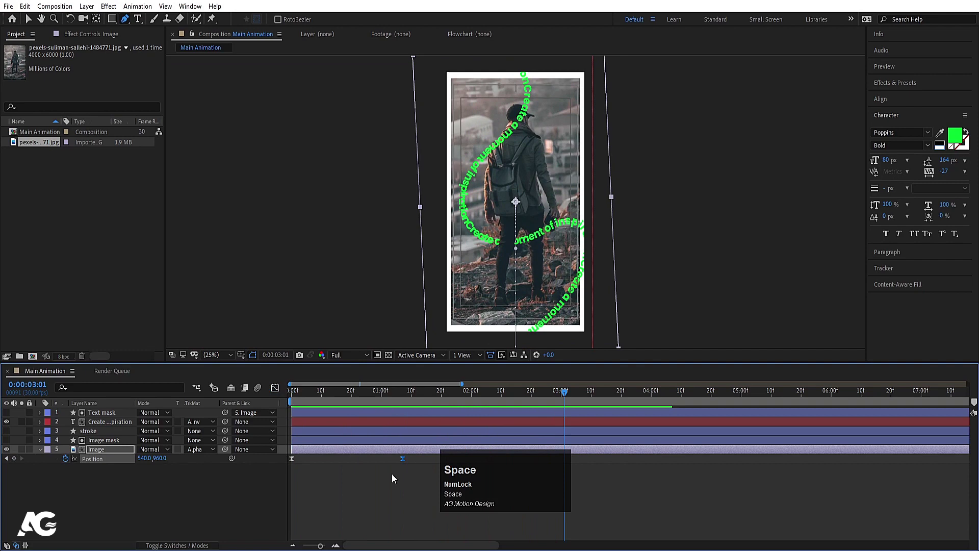
pyautogui.click(394, 484)
pyautogui.press('space')
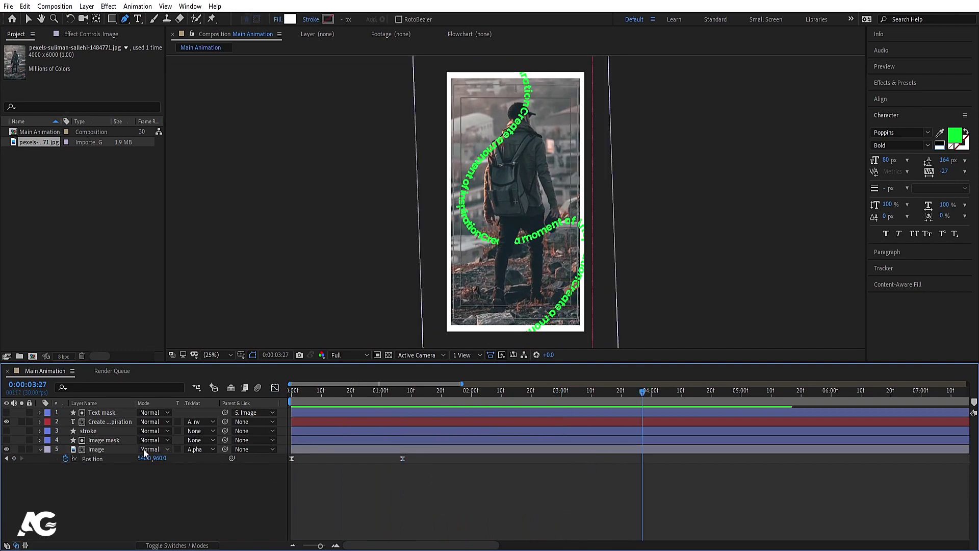
pyautogui.press('u')
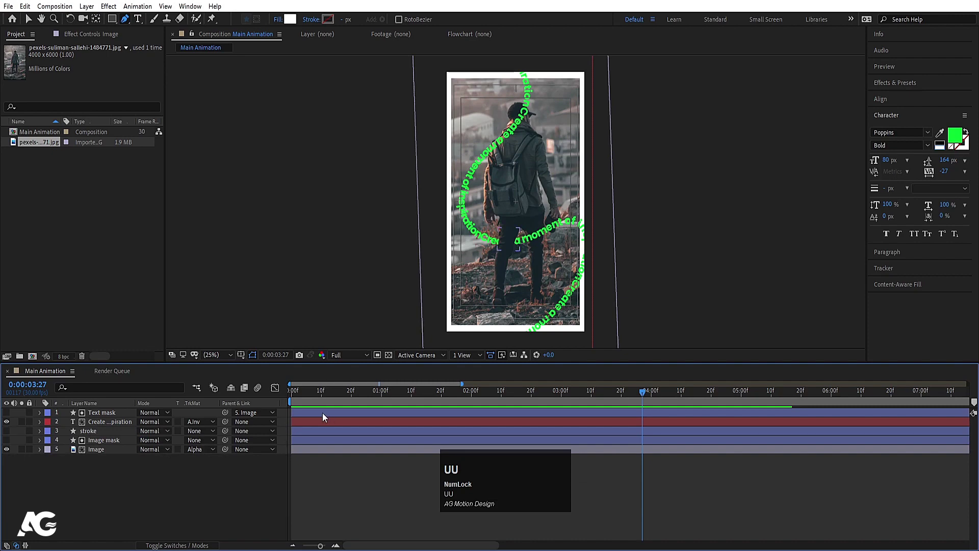
# - Copy the quote line 'time is what we make of…' from the Notepad note
pyautogui.click(360, 385)
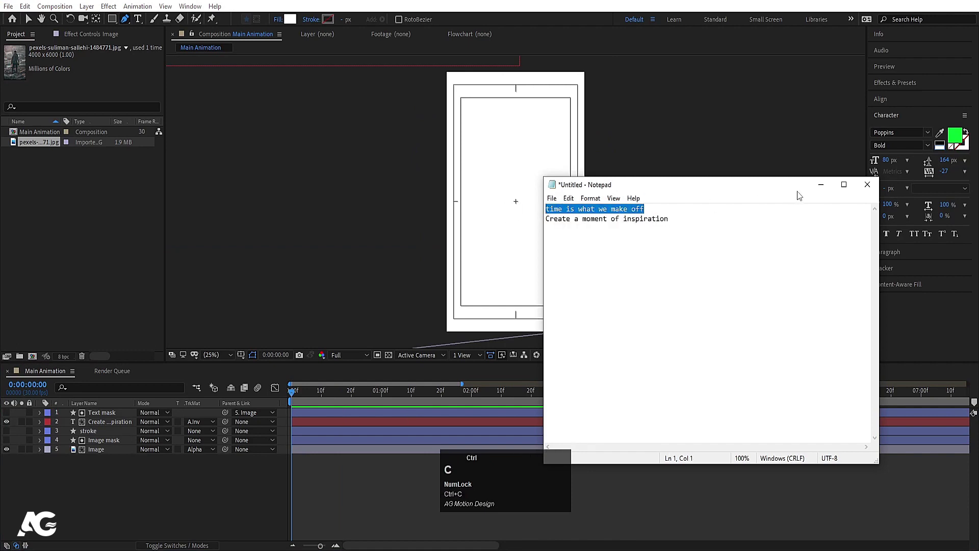
pyautogui.press('space')
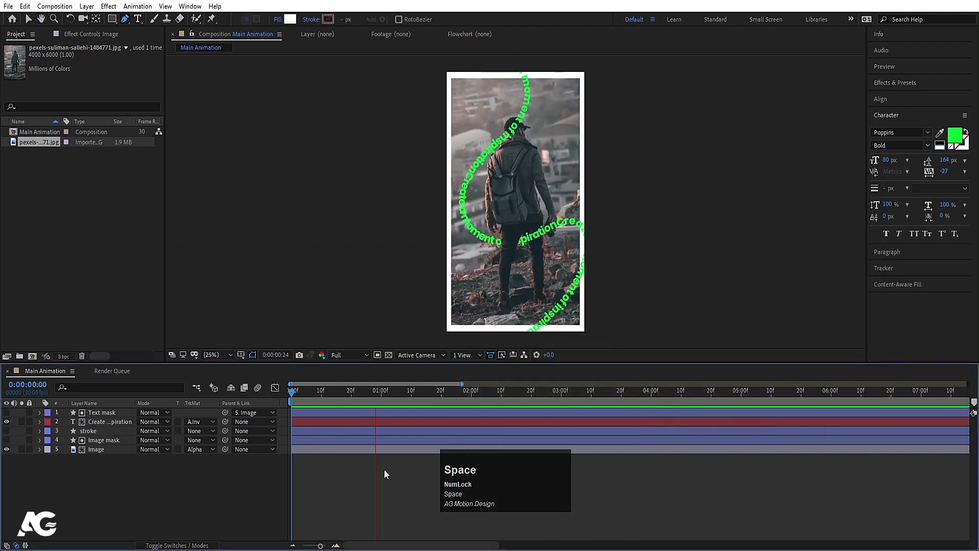
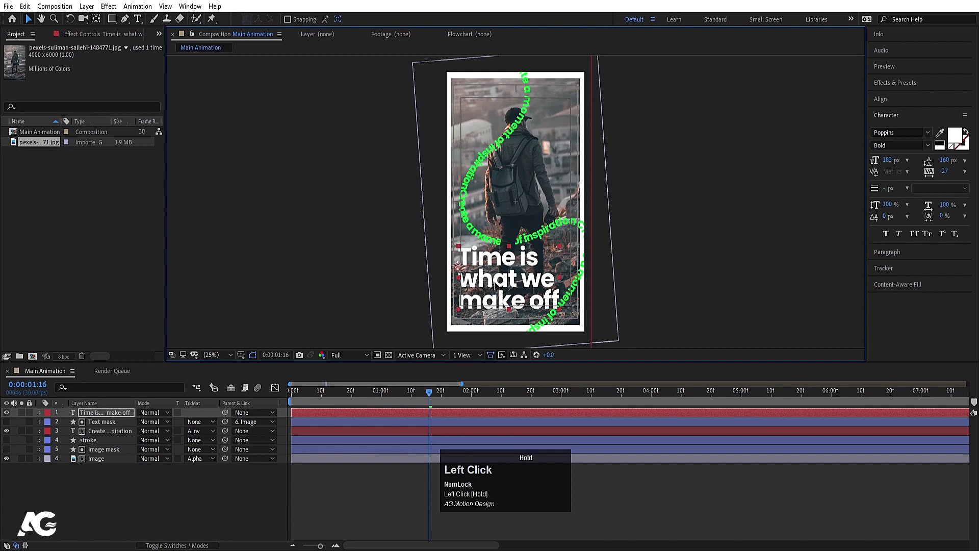
# - Add a Position animator to the quote text layer with Range Selector Start keyframed at 0%
pyautogui.press('space')
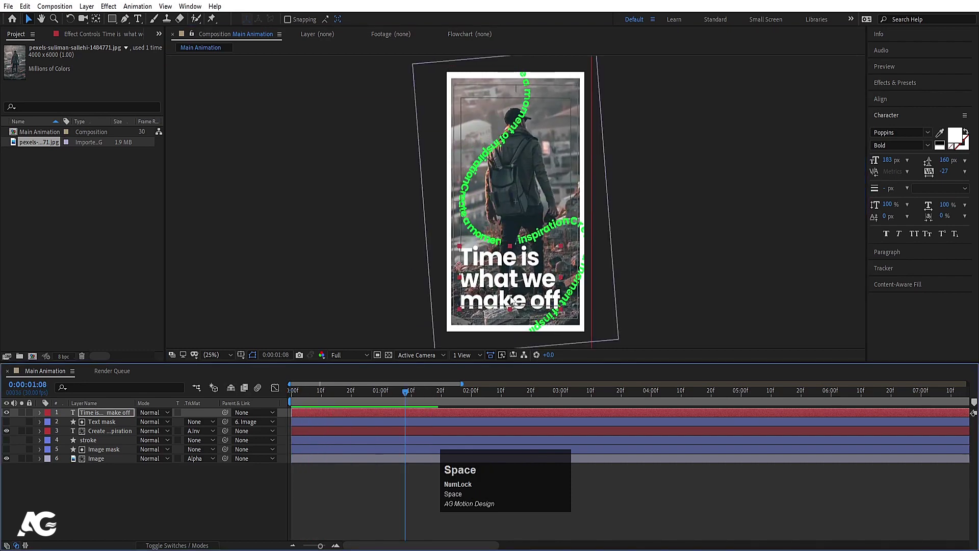
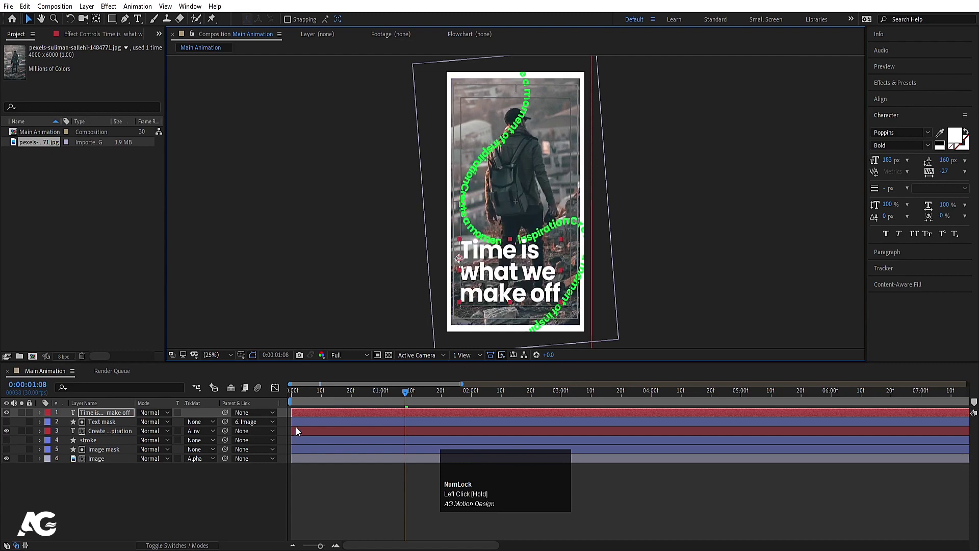
pyautogui.click(319, 396)
pyautogui.press('space')
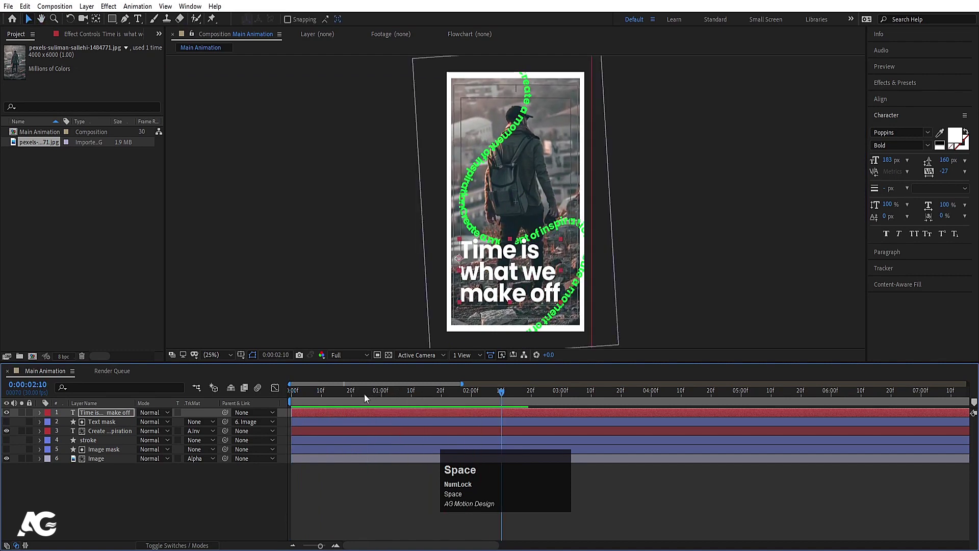
pyautogui.click(354, 413)
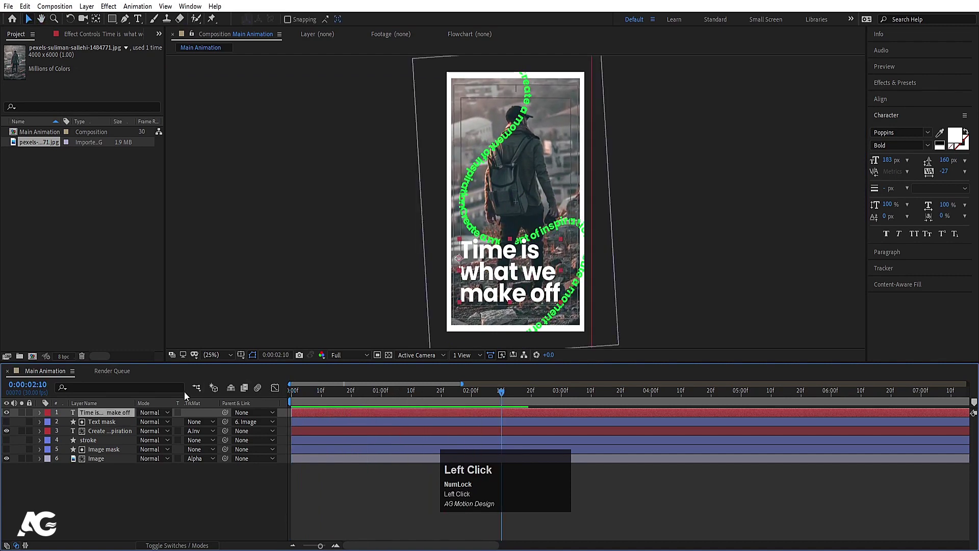
pyautogui.click(141, 500)
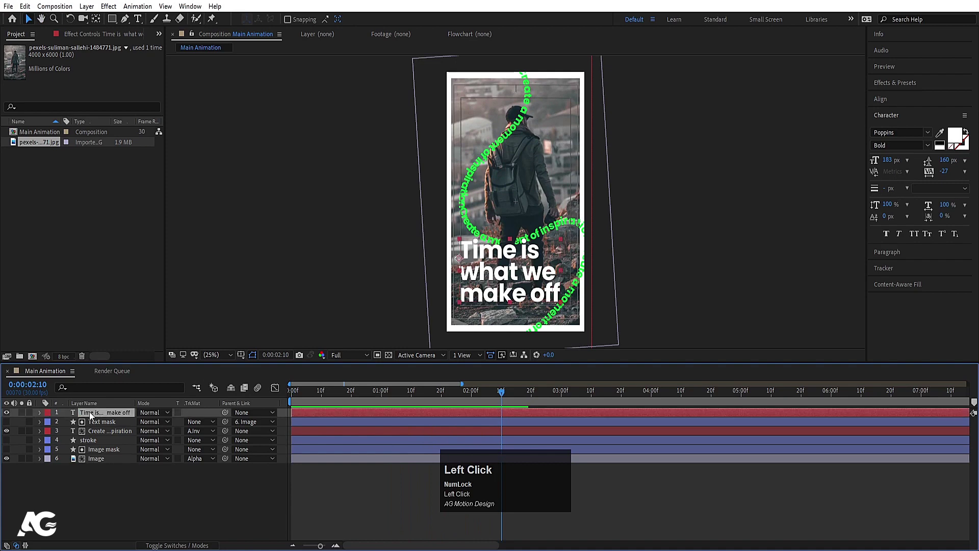
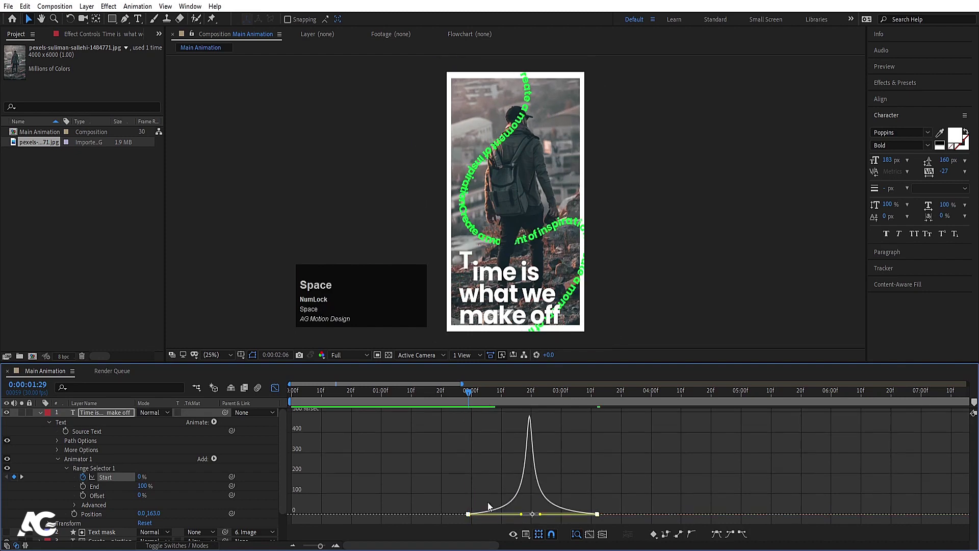
# - Keyframe Range Selector Start to 99% later in time, based on words, so the quote builds in
pyautogui.click(283, 393)
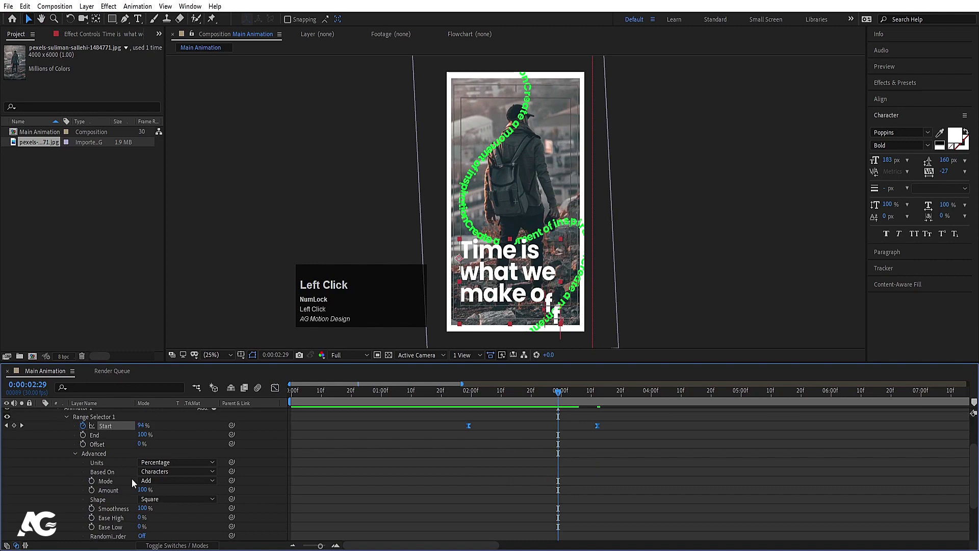
pyautogui.press('space')
pyautogui.click(471, 397)
pyautogui.press('space')
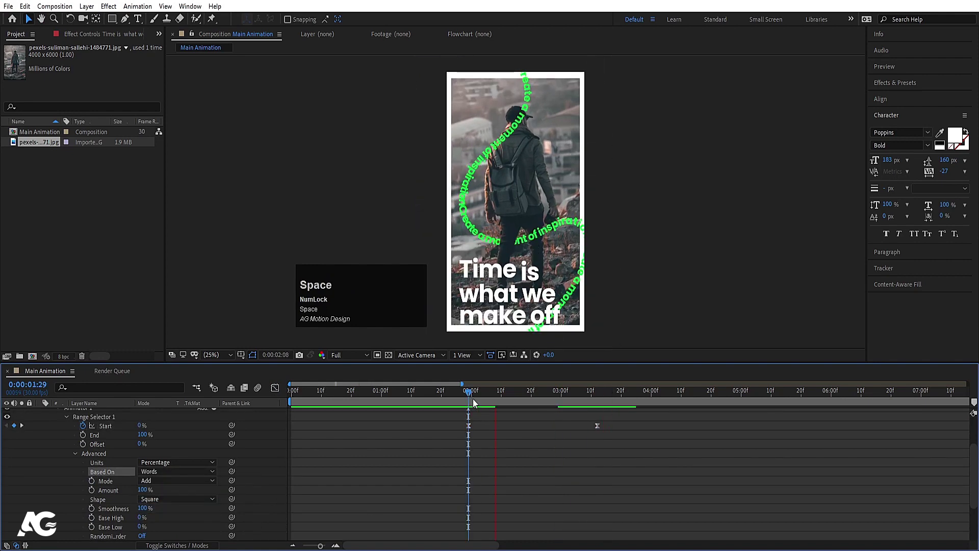
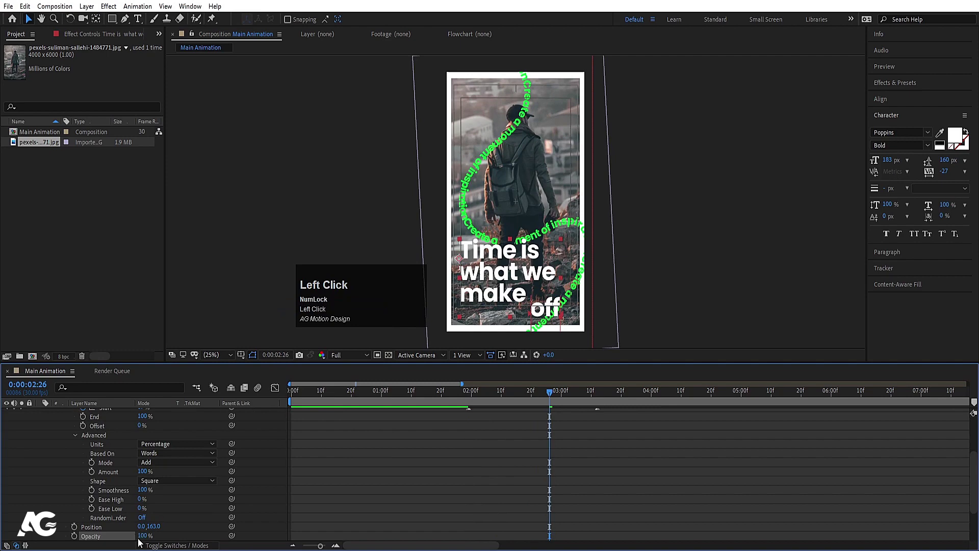
pyautogui.press('Return')
pyautogui.scroll(3)
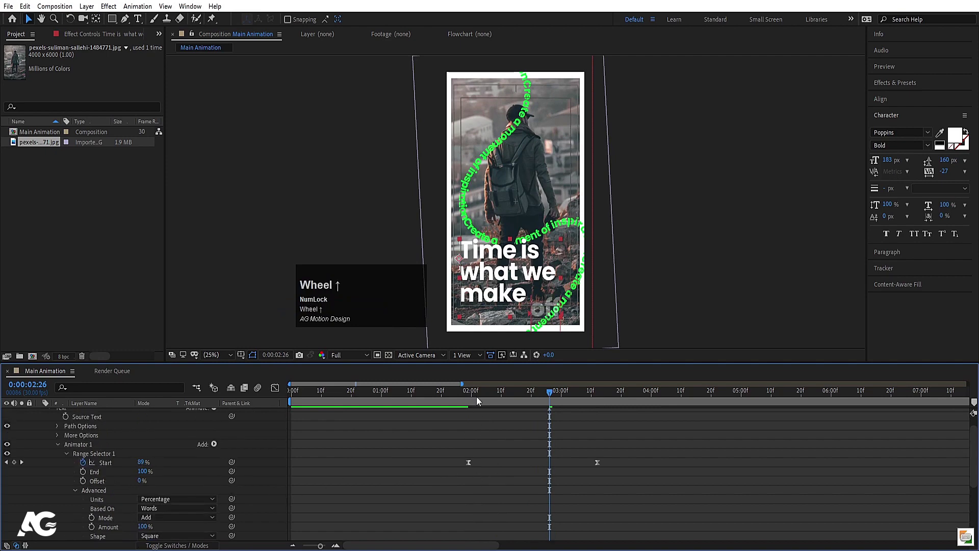
pyautogui.click(464, 396)
pyautogui.press('space')
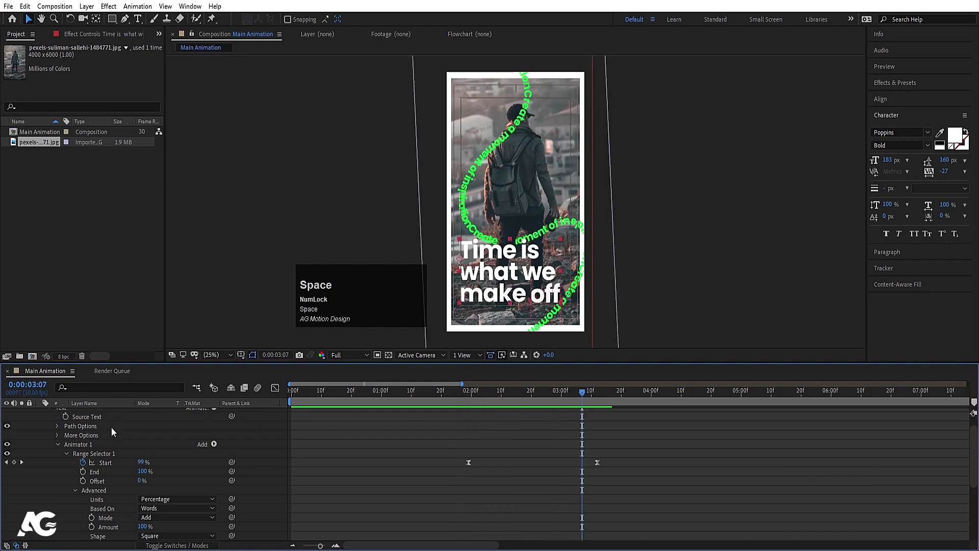
# - Collapse the animator and preview the word-by-word build-in several times
pyautogui.click(42, 416)
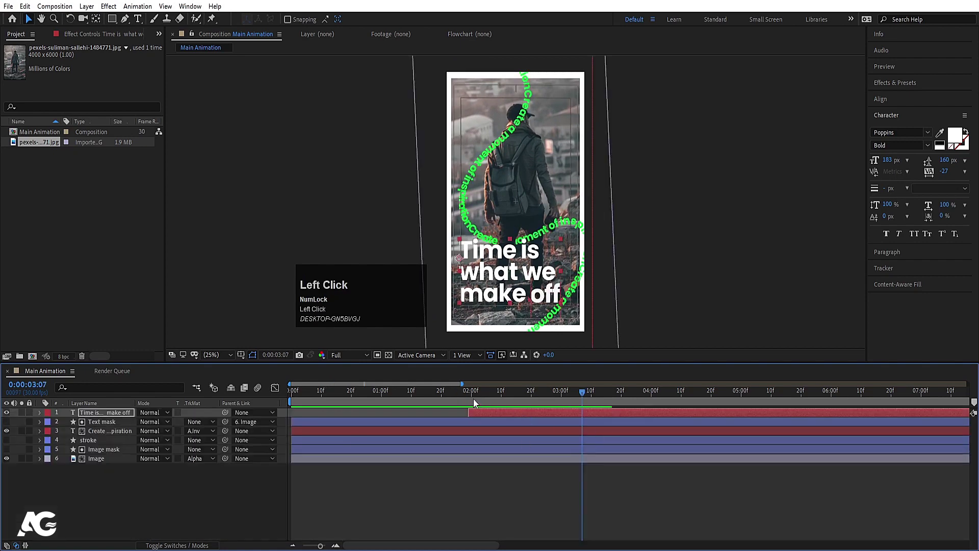
pyautogui.press('space')
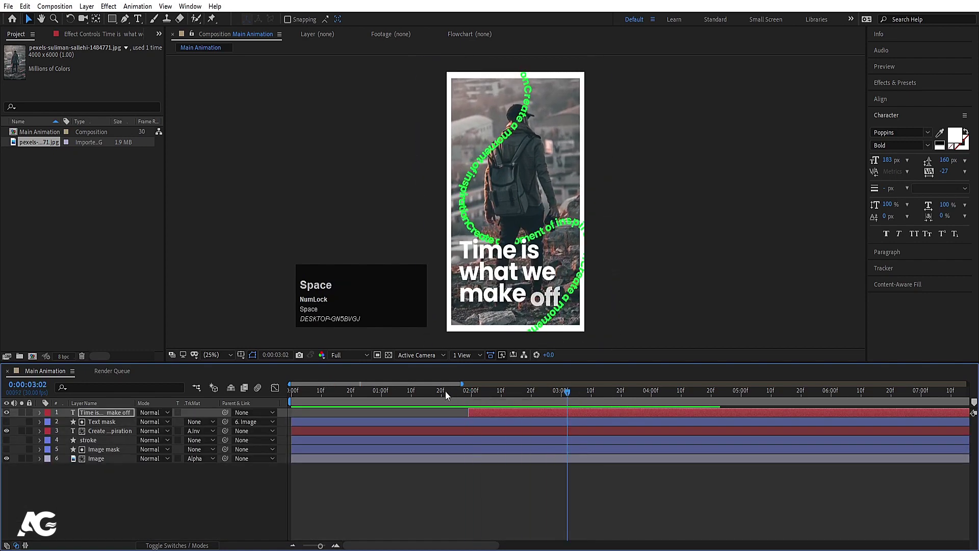
pyautogui.click(440, 394)
pyautogui.press('space')
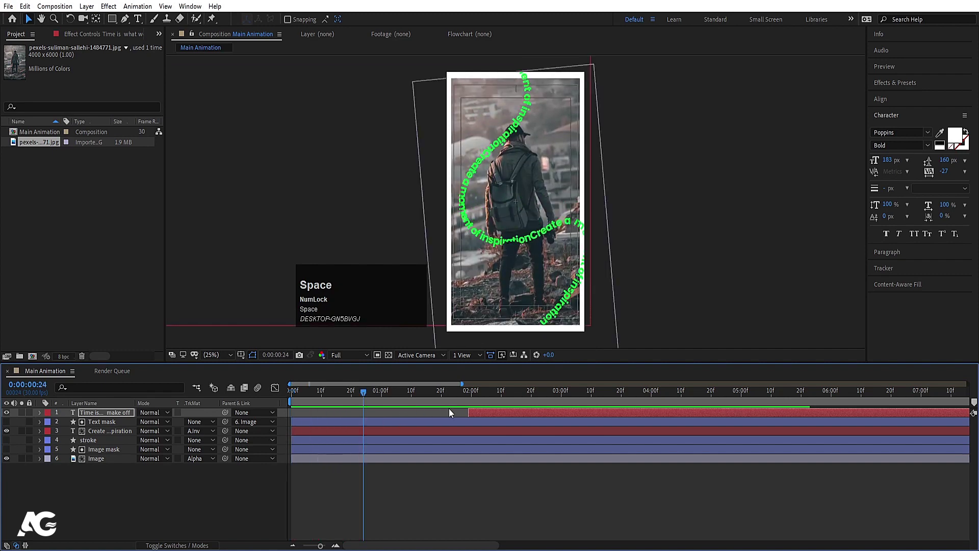
pyautogui.press('[')
pyautogui.press('space')
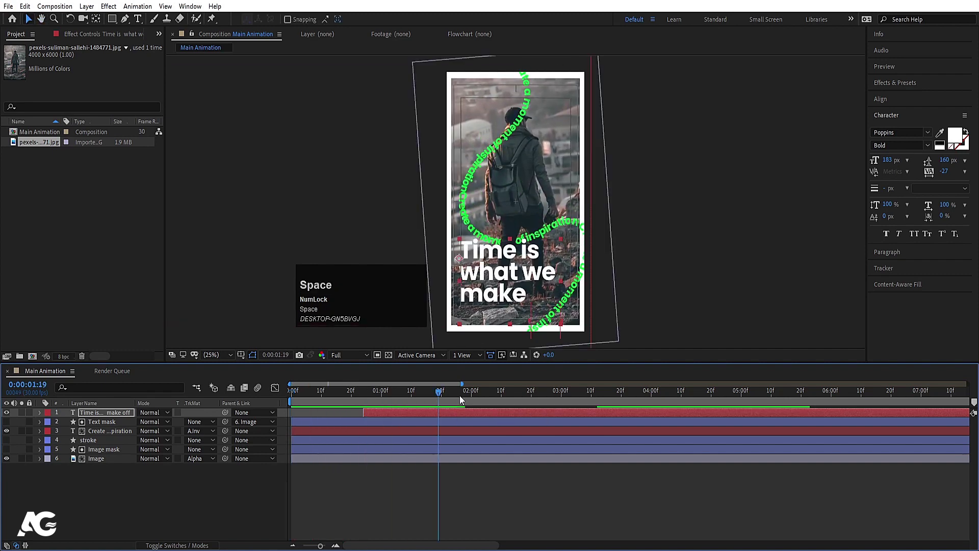
pyautogui.moveTo(436, 396); pyautogui.dragTo(295, 393)
pyautogui.press('space')
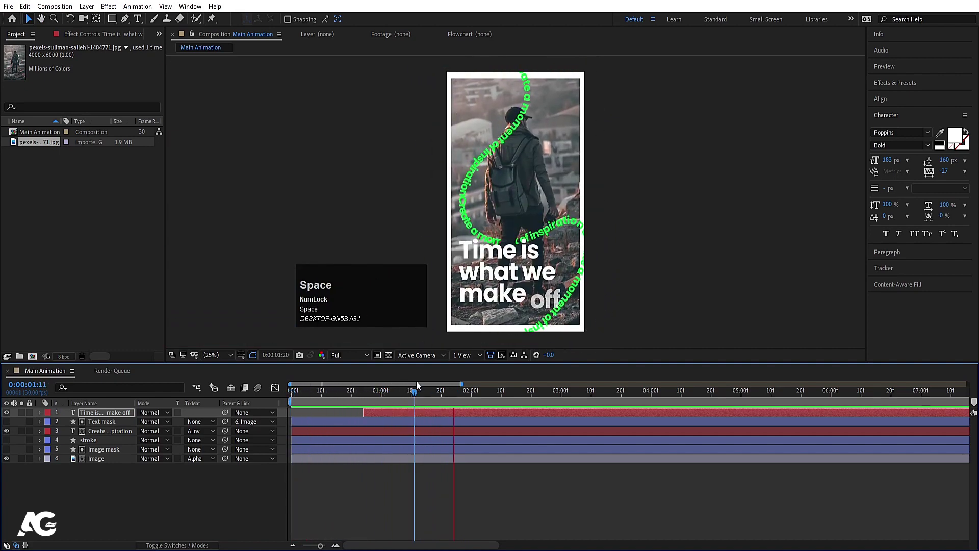
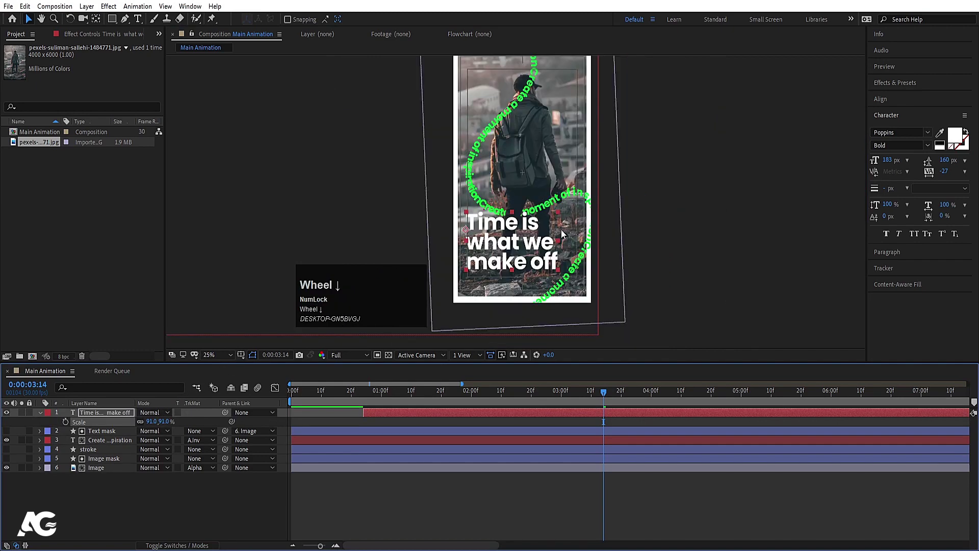
# - Deselect the layers and start a Pen-tool outline along the person's leg
pyautogui.click(138, 511)
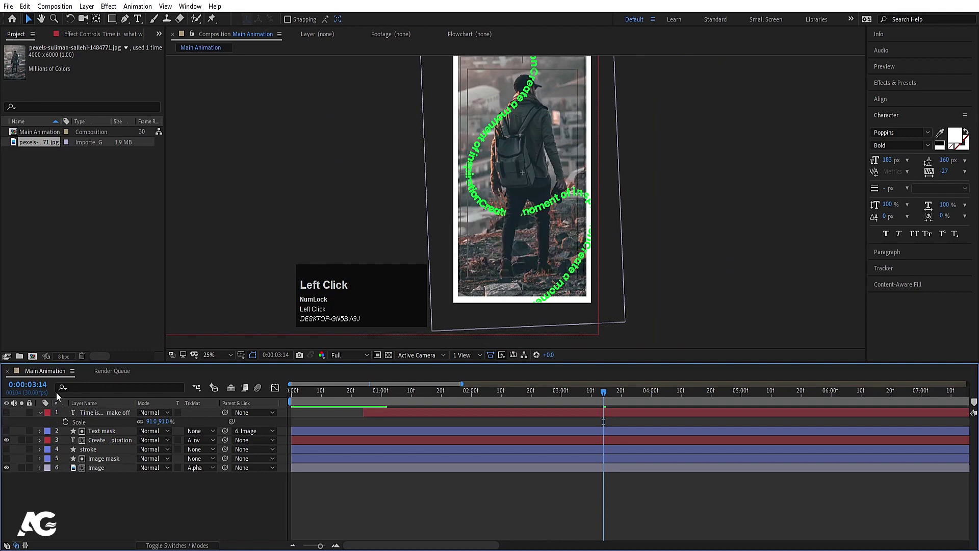
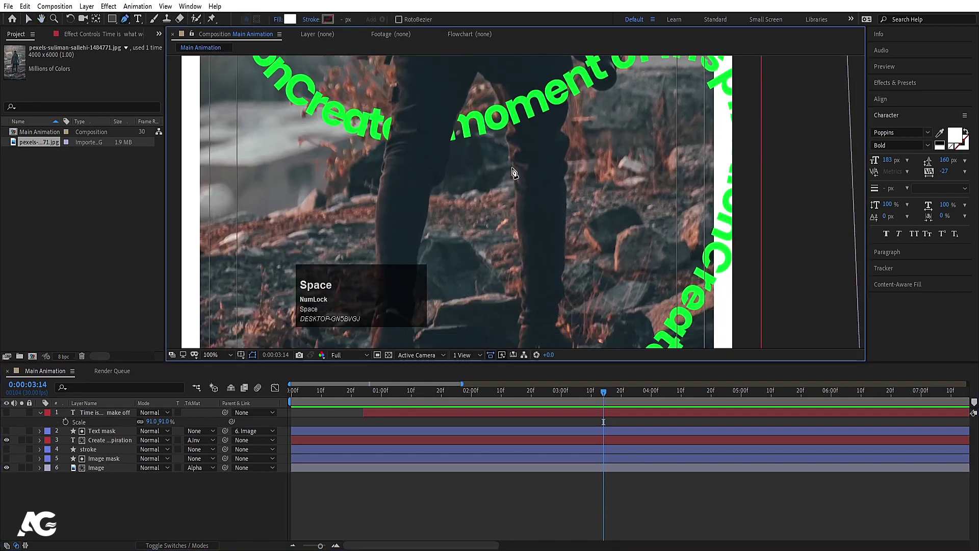
pyautogui.click(515, 166)
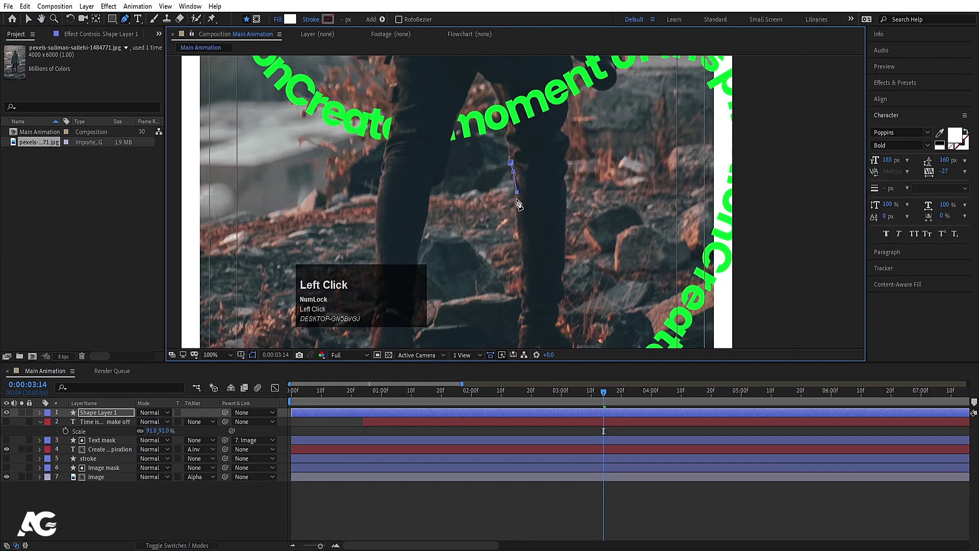
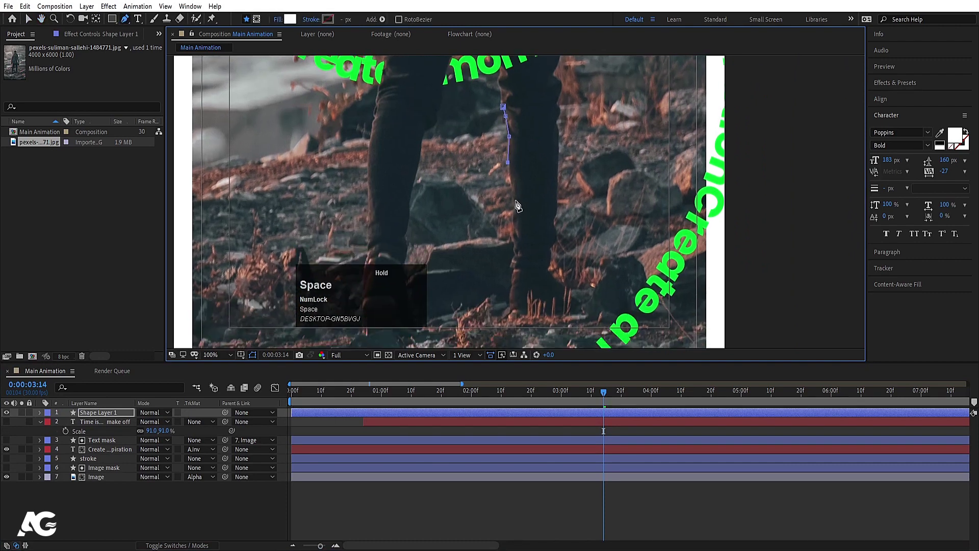
pyautogui.click(514, 198)
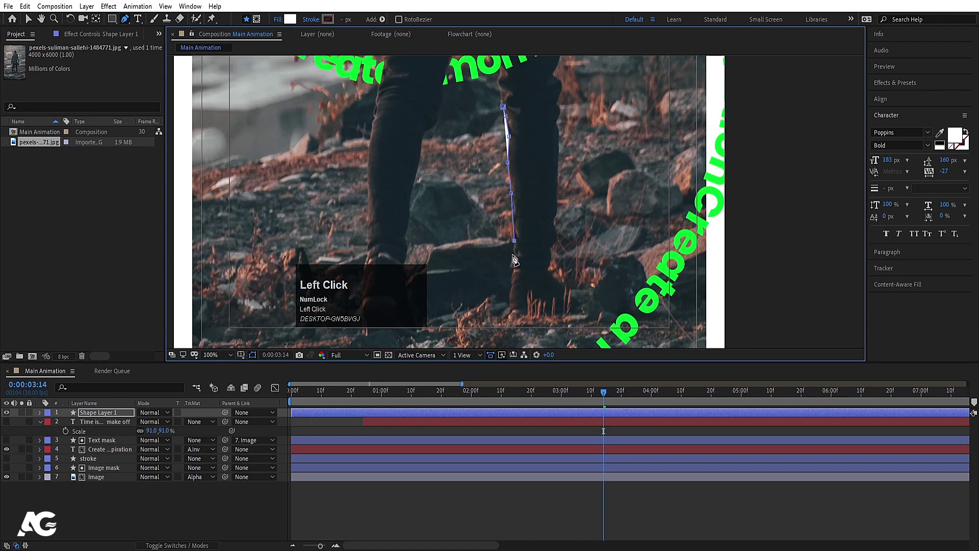
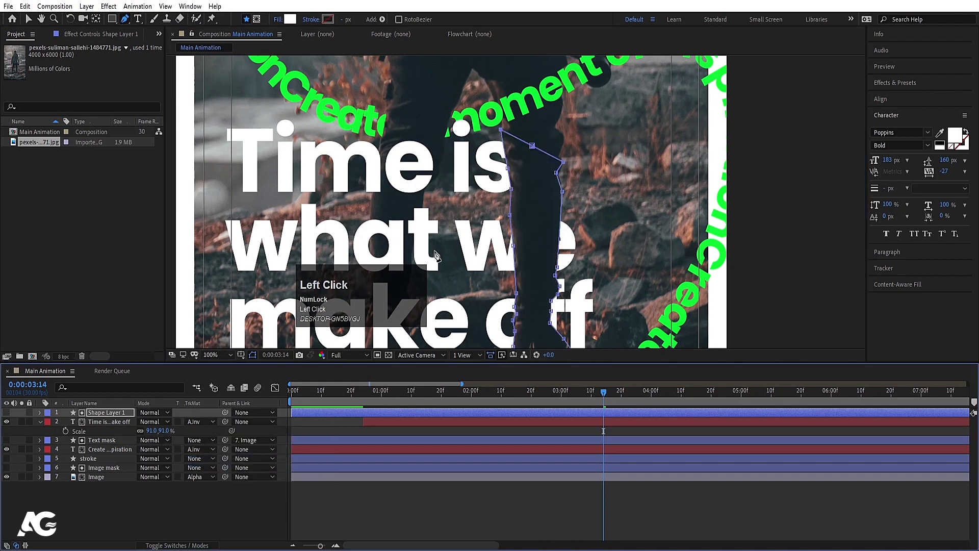
# - Preview the Time is text matted behind the leg shape
pyautogui.scroll(-3)
pyautogui.click(142, 518)
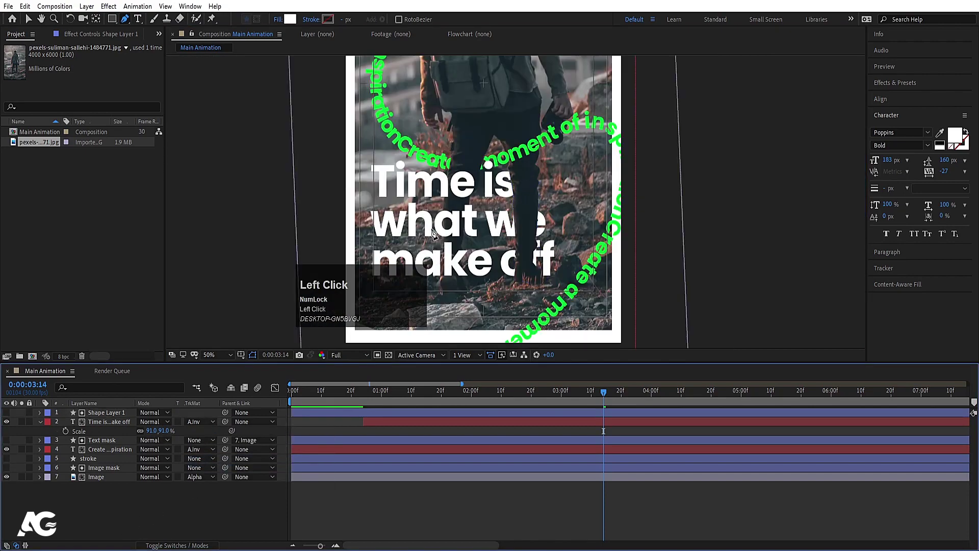
pyautogui.scroll(-3)
pyautogui.scroll(3)
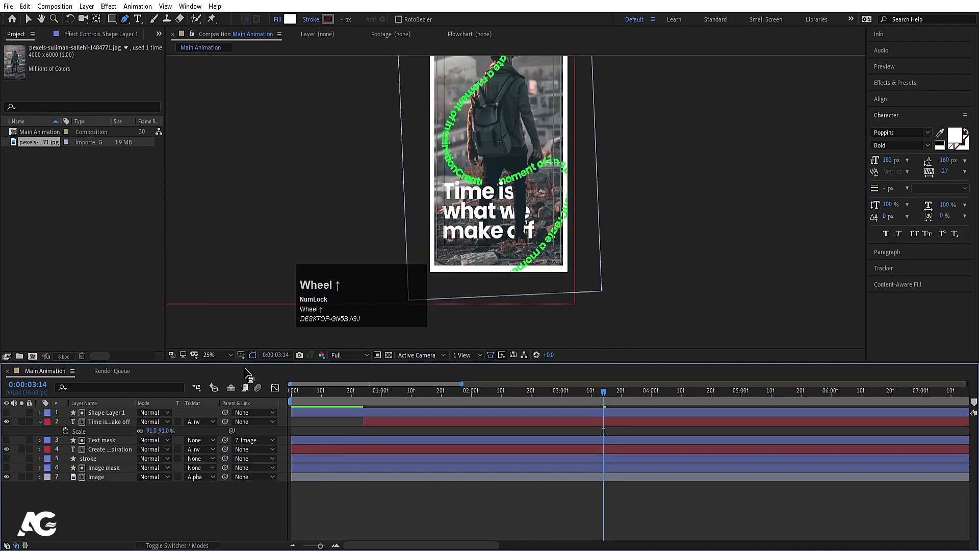
pyautogui.moveTo(221, 358); pyautogui.dragTo(387, 386)
pyautogui.press('space')
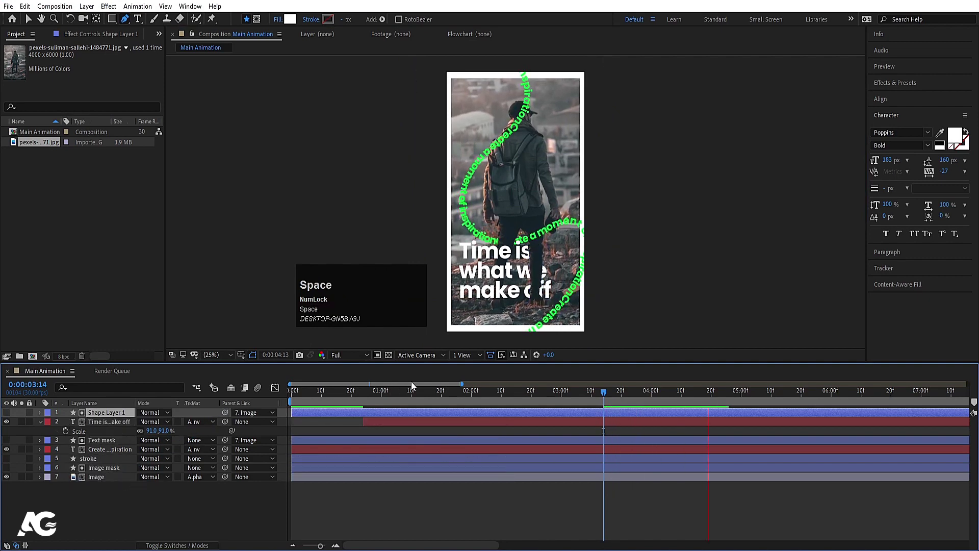
pyautogui.press('space')
# - Replay from the start, then duplicate the text and leg shape layers with Ctrl+D
pyautogui.click(383, 397)
pyautogui.press('space')
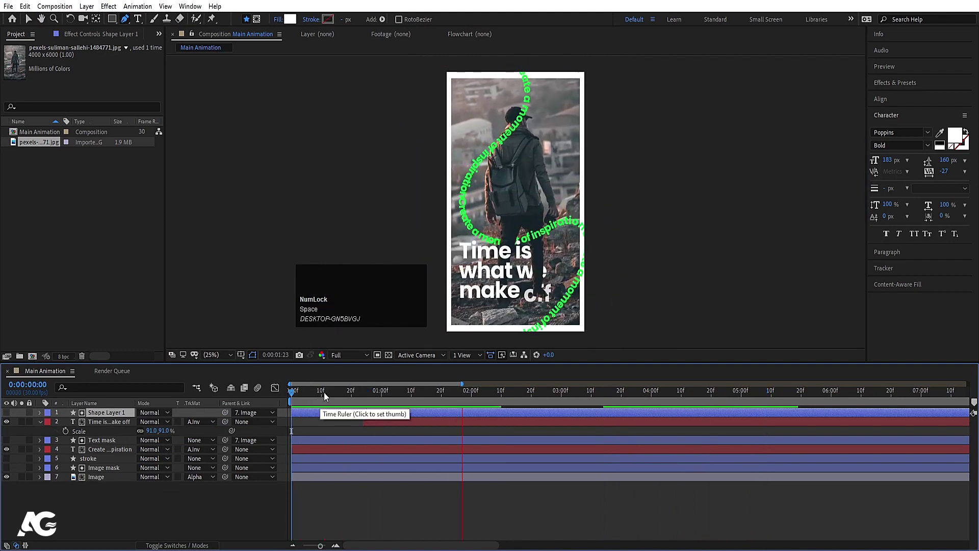
pyautogui.press('space')
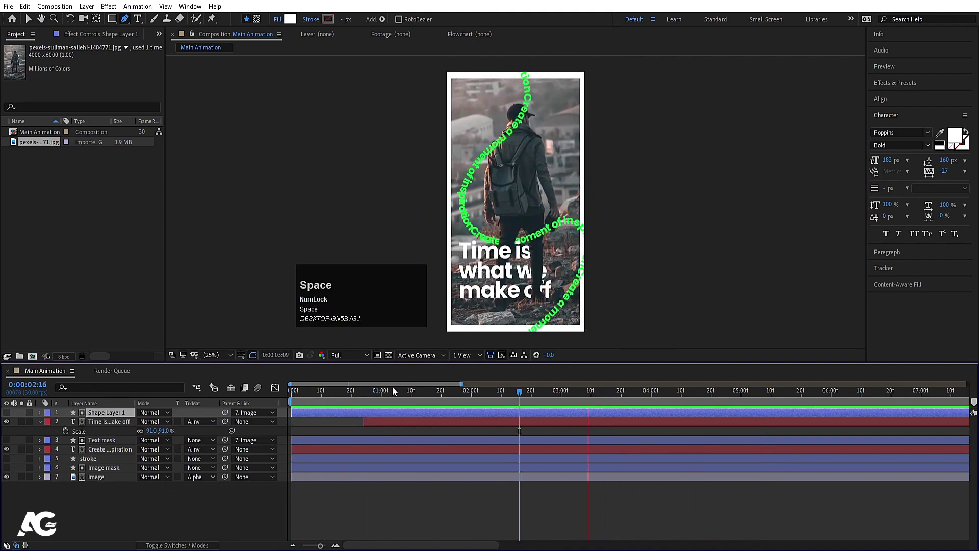
pyautogui.click(104, 427)
pyautogui.press('ctrl+d')
# - Give the duplicated Time is text an outline stroke colour with 1 px stroke width
pyautogui.click(126, 519)
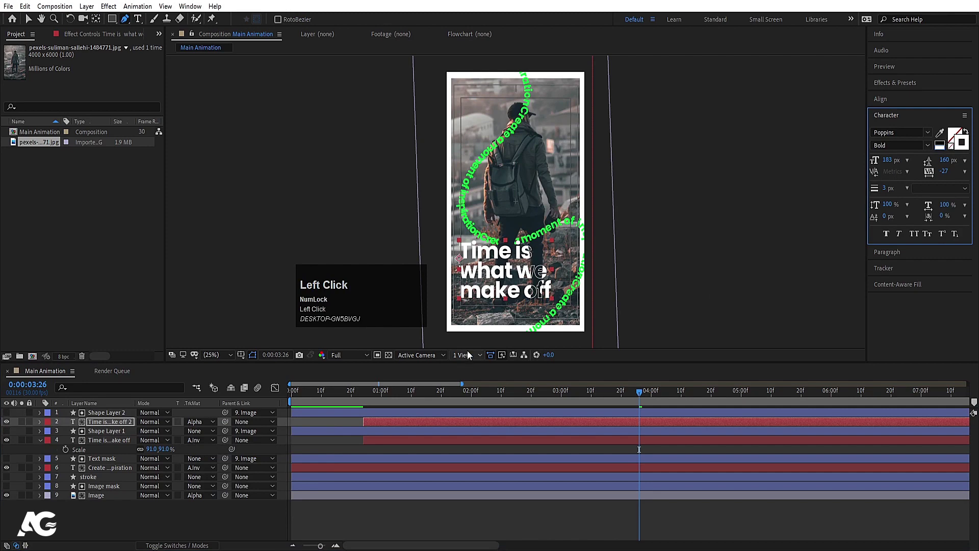
pyautogui.click(892, 190)
pyautogui.press('Return')
pyautogui.click(335, 519)
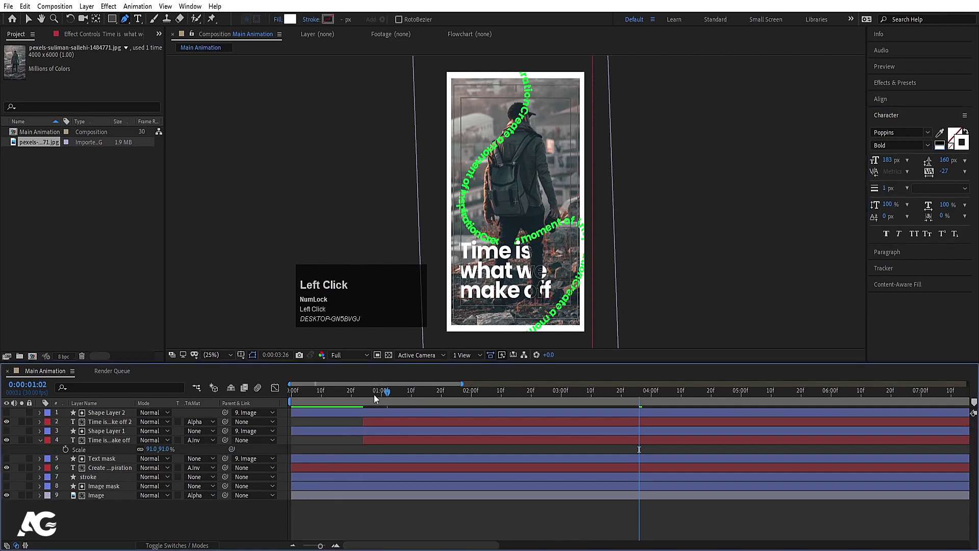
pyautogui.press('space')
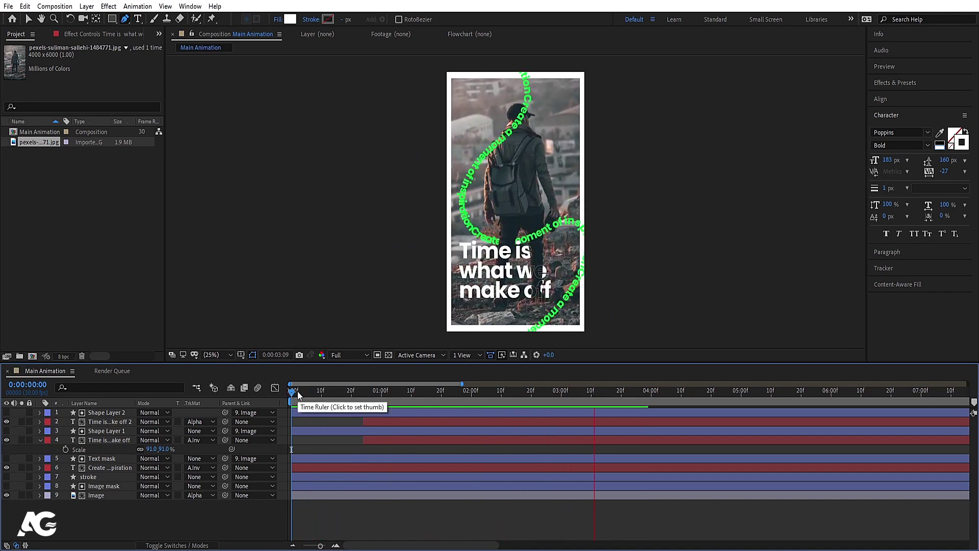
# - Collapse all properties, select every layer and pre-compose them into a composition named 1
pyautogui.press('space')
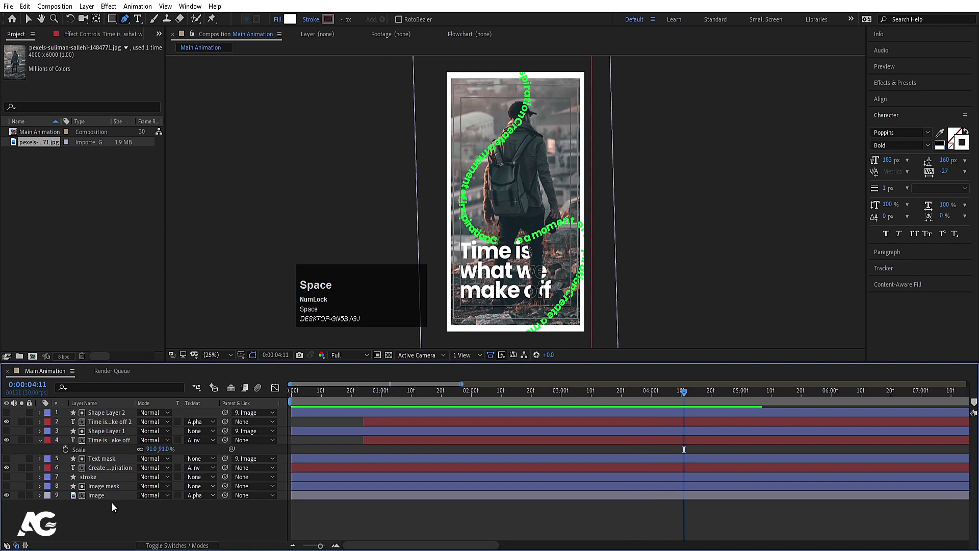
pyautogui.click(105, 519)
pyautogui.press('u')
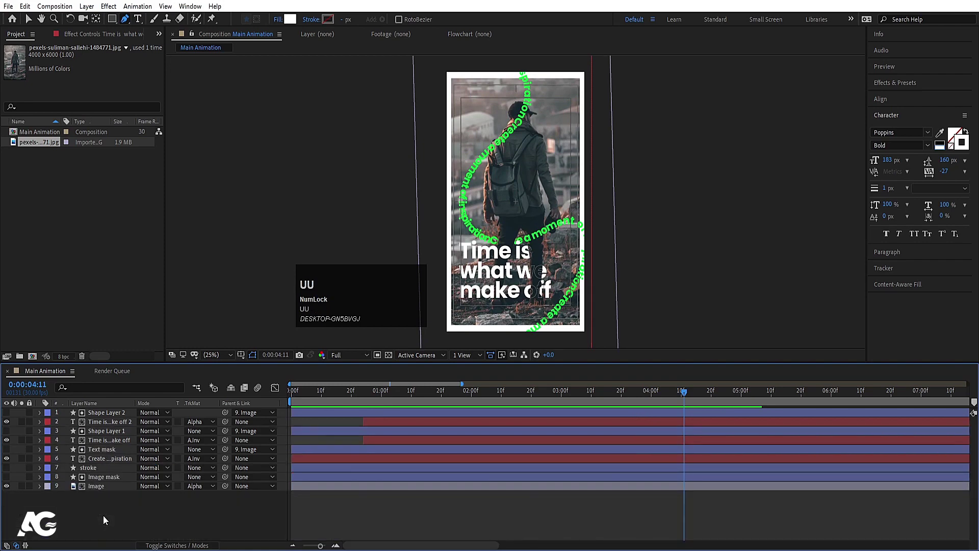
pyautogui.write('uu')
pyautogui.click(109, 517)
pyautogui.press('ctrl+a')
pyautogui.press('ctrl+shift+c')
pyautogui.press('1')
pyautogui.press('Return')
pyautogui.click(128, 502)
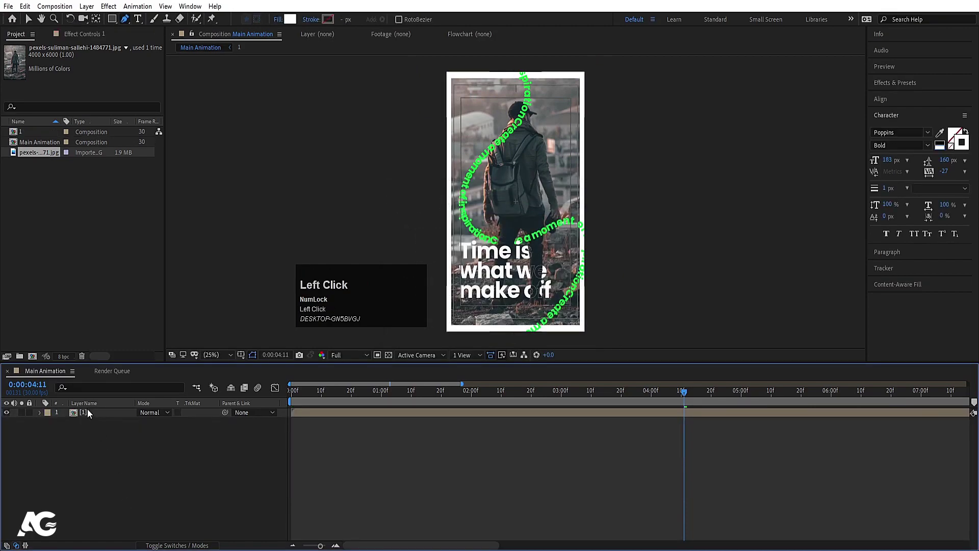
# - Keyframe the nested card's Position so it slides in from the left
pyautogui.press('p')
pyautogui.click(67, 426)
pyautogui.press('space')
pyautogui.press('v')
pyautogui.moveTo(516, 229); pyautogui.dragTo(439, 252)
pyautogui.press('j')
pyautogui.press('space')
# - Import the Untitled-2 Photoshop file and place the SKILL comp into the timeline above precomp 1
pyautogui.press('j')
pyautogui.click(226, 500)
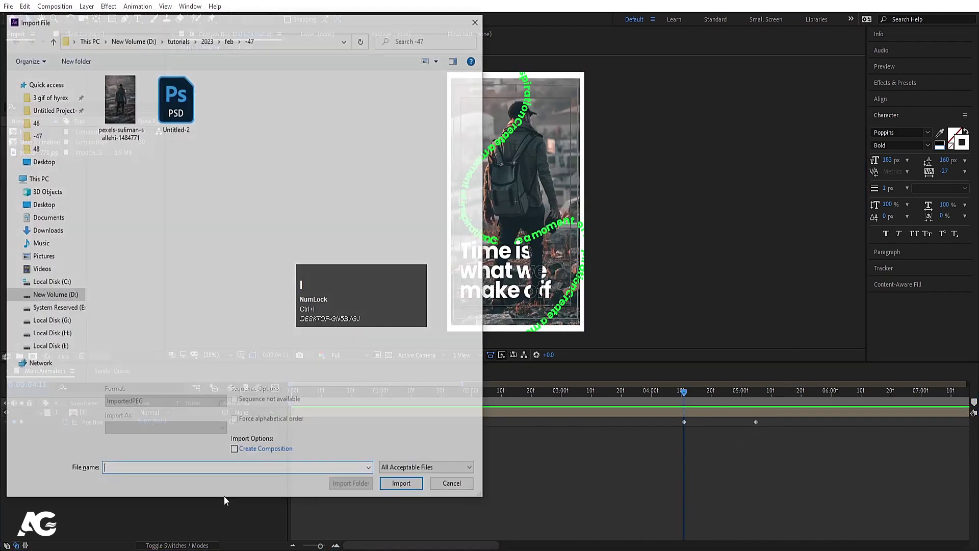
pyautogui.click(186, 115)
pyautogui.press('Return')
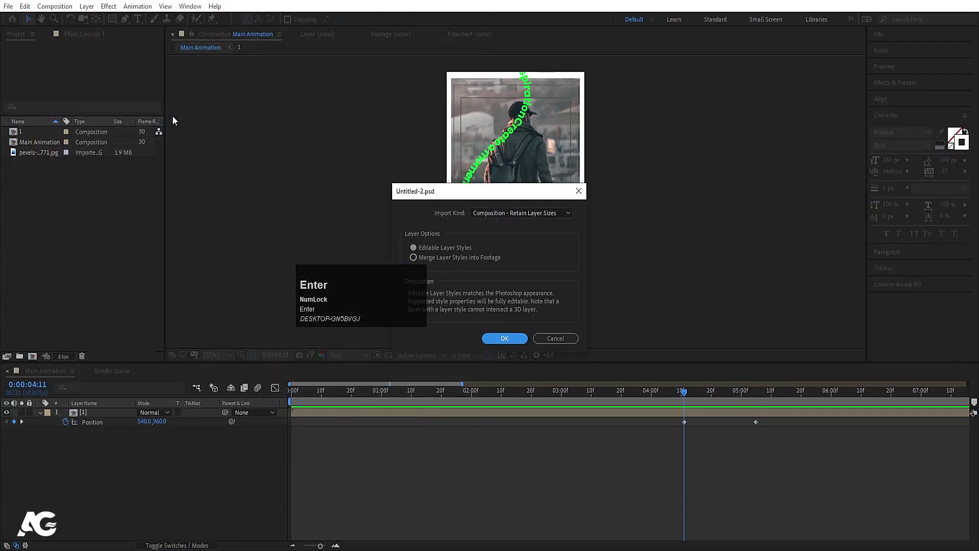
pyautogui.moveTo(32, 168); pyautogui.dragTo(109, 410)
pyautogui.press('[')
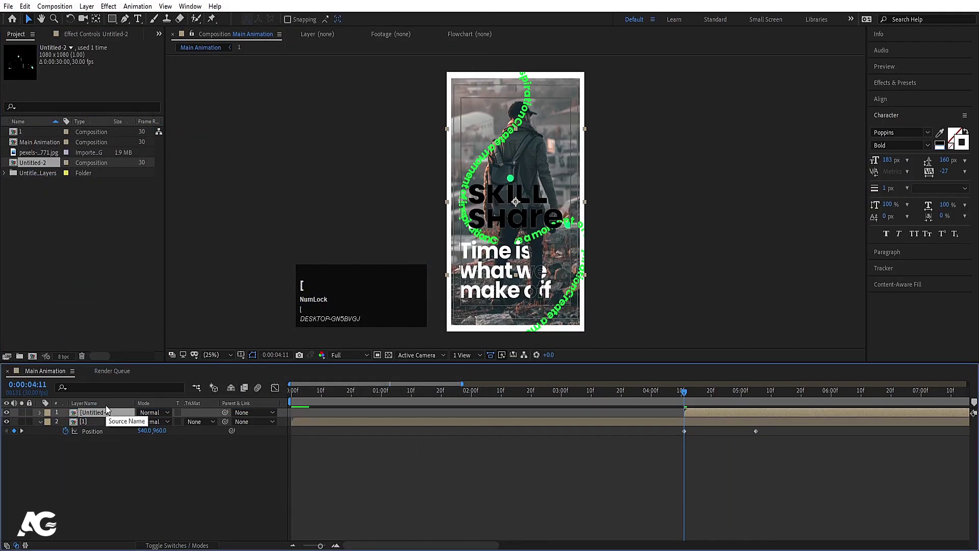
# - Ease the photo card's Position keyframes and slide it back to its 120.5, 960 start
pyautogui.press('space')
pyautogui.press('j')
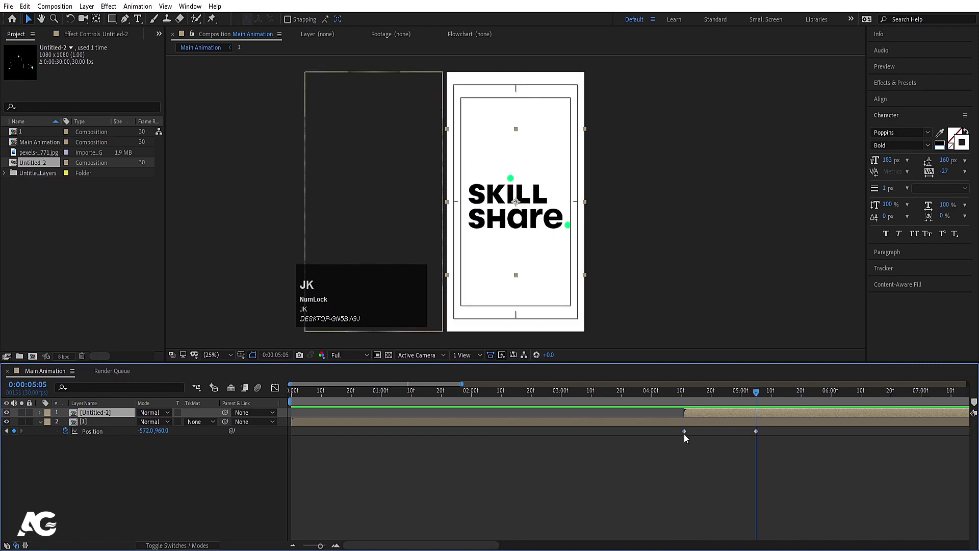
pyautogui.click(678, 436)
pyautogui.press('F9')
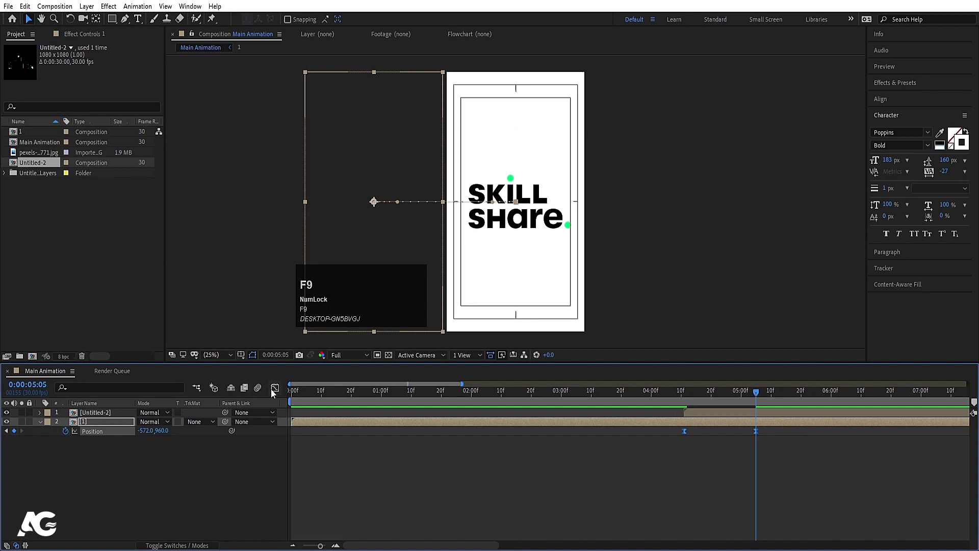
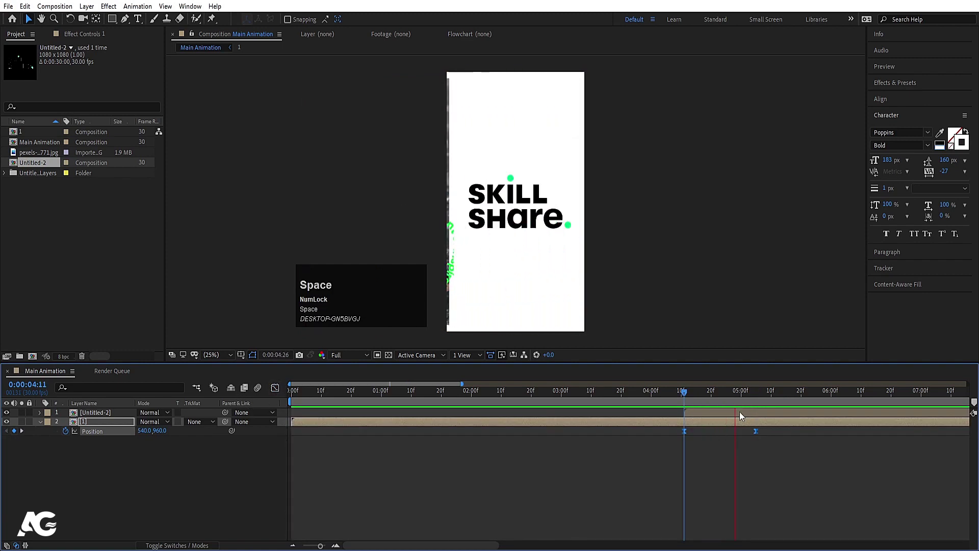
pyautogui.moveTo(714, 394); pyautogui.dragTo(697, 417)
pyautogui.press('[')
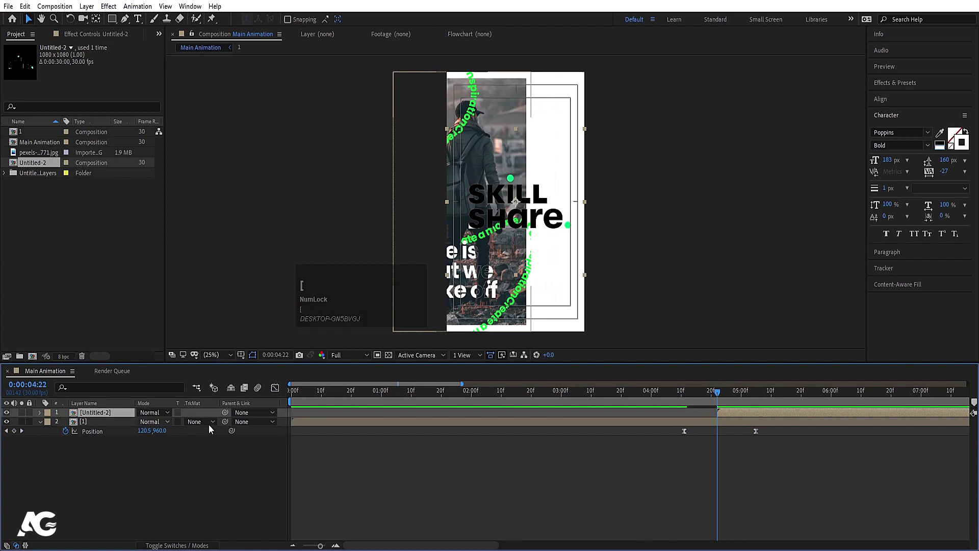
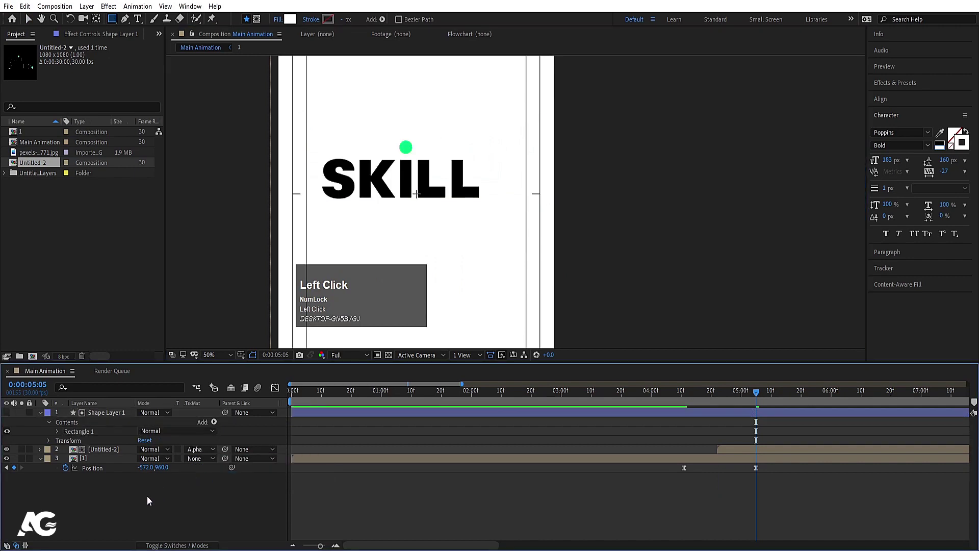
# - Fit a rectangle matte around the SKILL text, set it as Alpha Matte, and duplicate both layers for an inverted copy
pyautogui.press('u')
pyautogui.moveTo(719, 396); pyautogui.dragTo(725, 418)
pyautogui.press('p')
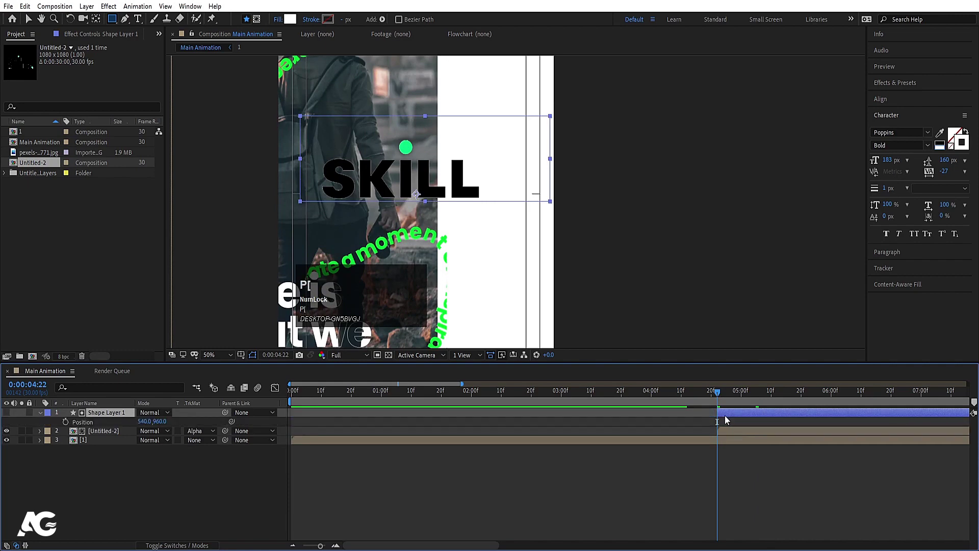
pyautogui.click(726, 432)
pyautogui.press('ctrl+d')
pyautogui.click(198, 424)
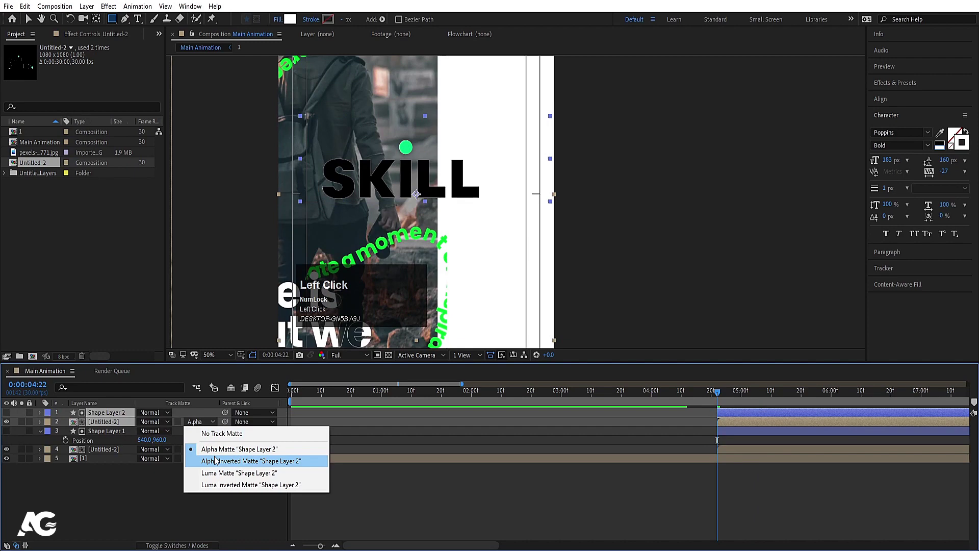
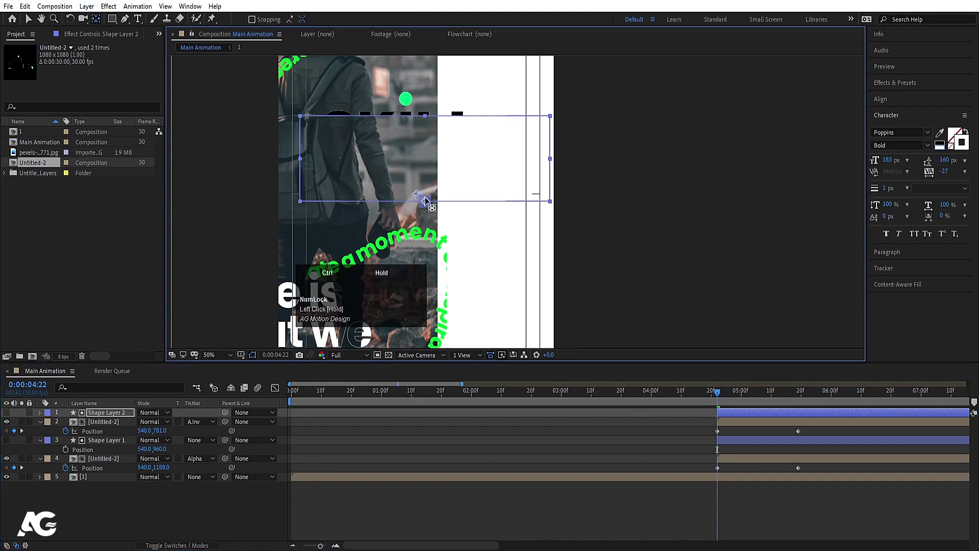
# - Easy-ease the SKILL slide keyframes into 540, 960 and steepen the speed curve in the Graph Editor
pyautogui.press('v')
pyautogui.click(429, 121)
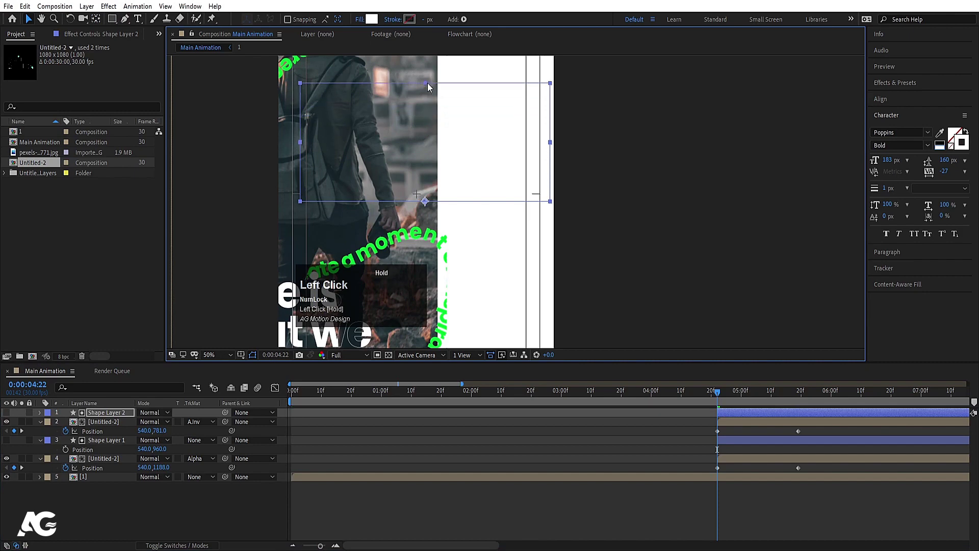
pyautogui.press('space')
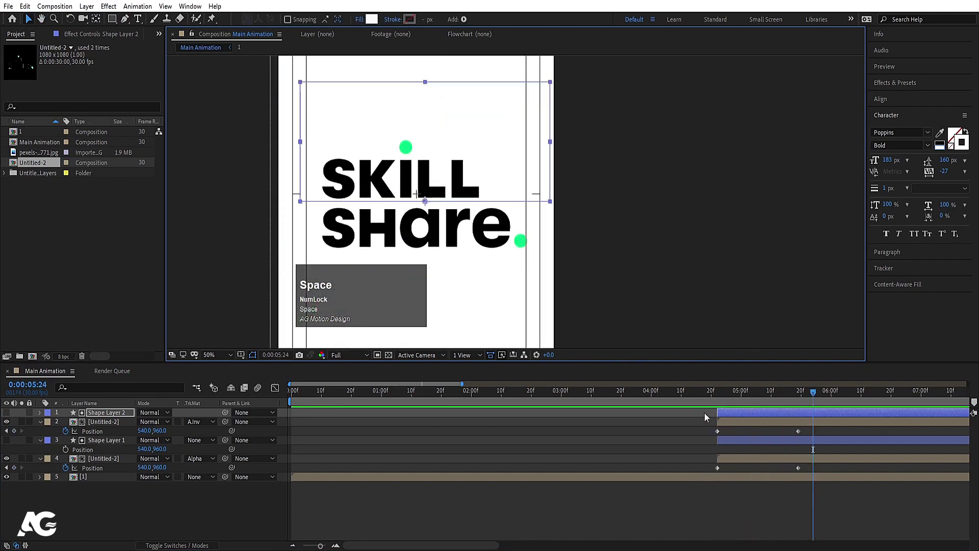
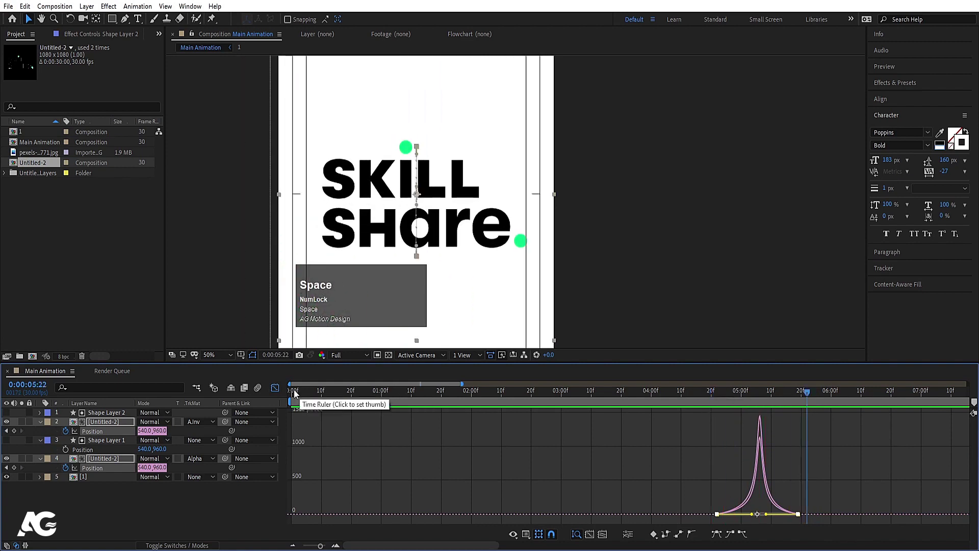
pyautogui.click(282, 394)
pyautogui.press('j')
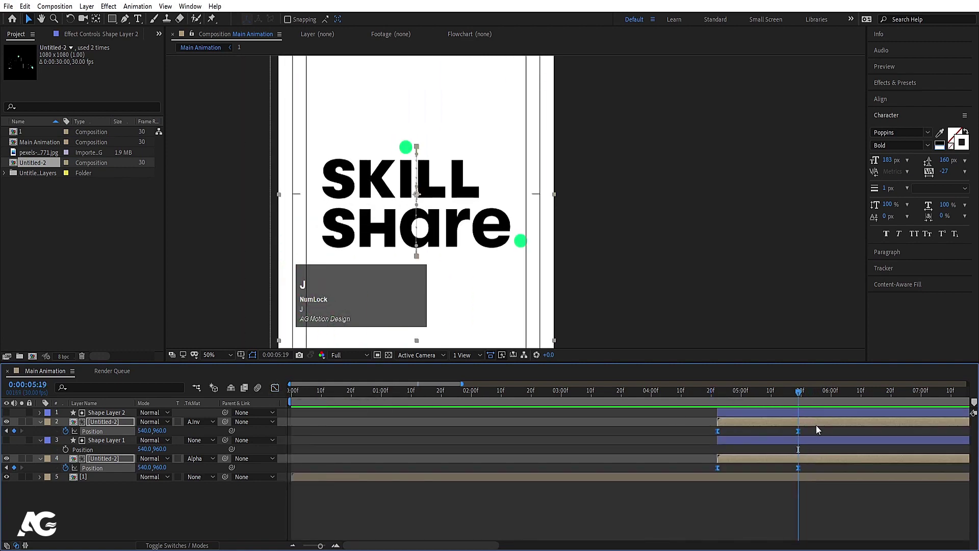
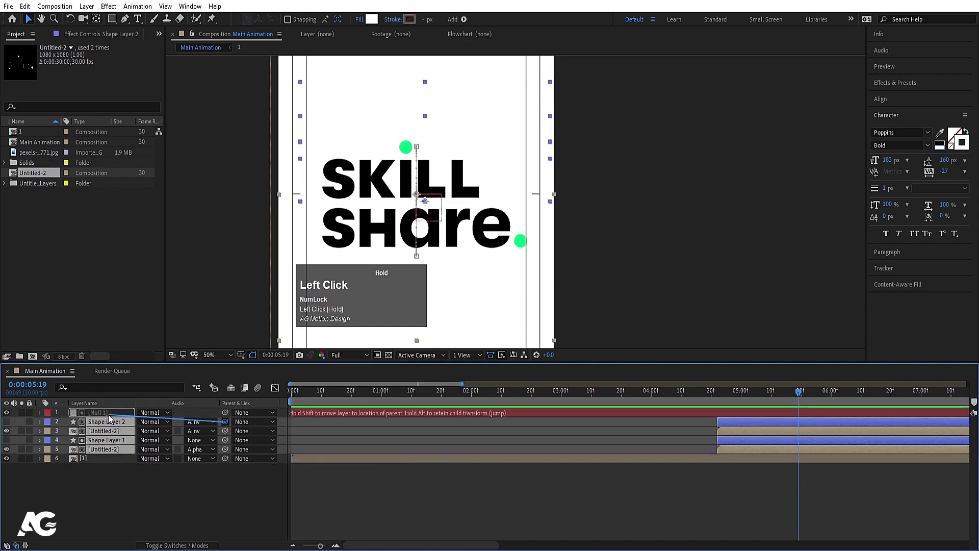
# - Keyframe Null 1's Scale shrinking from 120% to about 86% and easy-ease the keyframes
pyautogui.press('s')
pyautogui.click(71, 425)
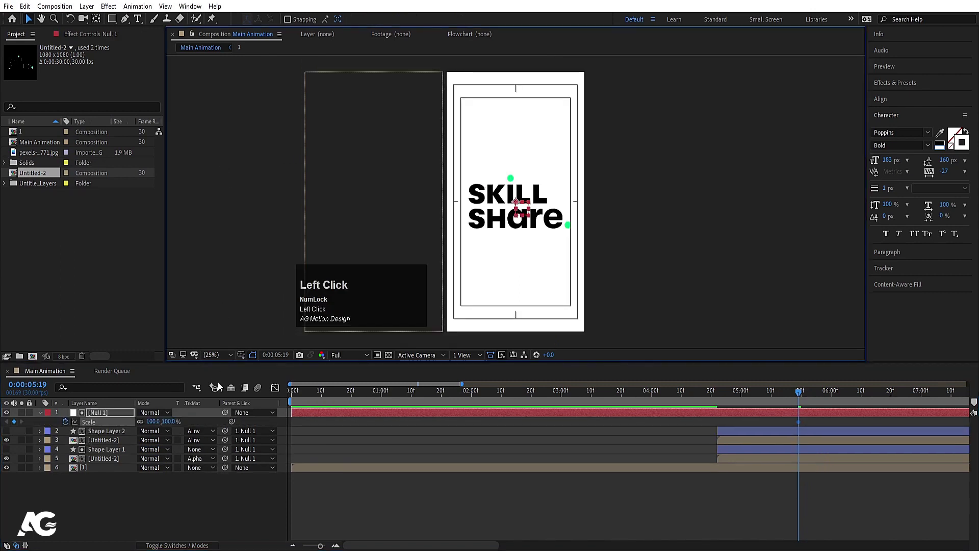
pyautogui.press('space')
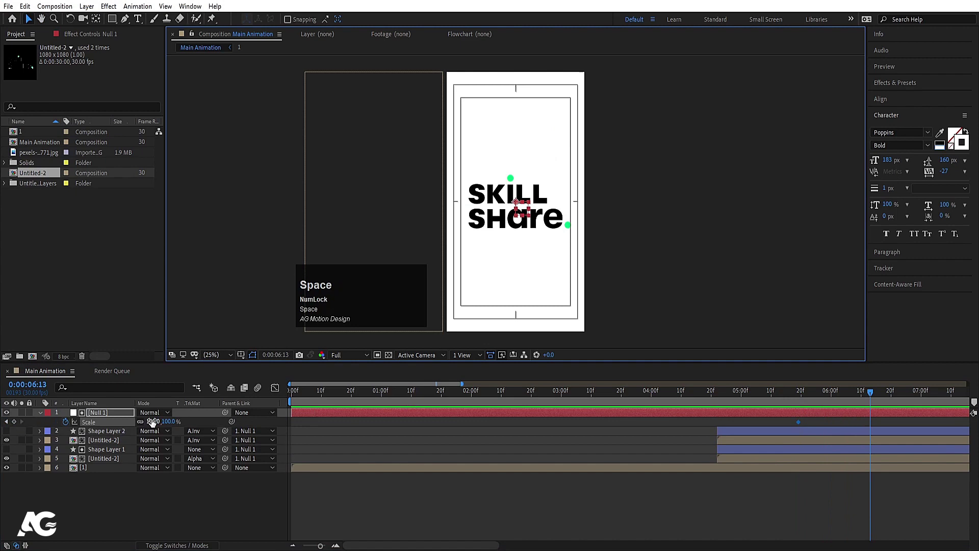
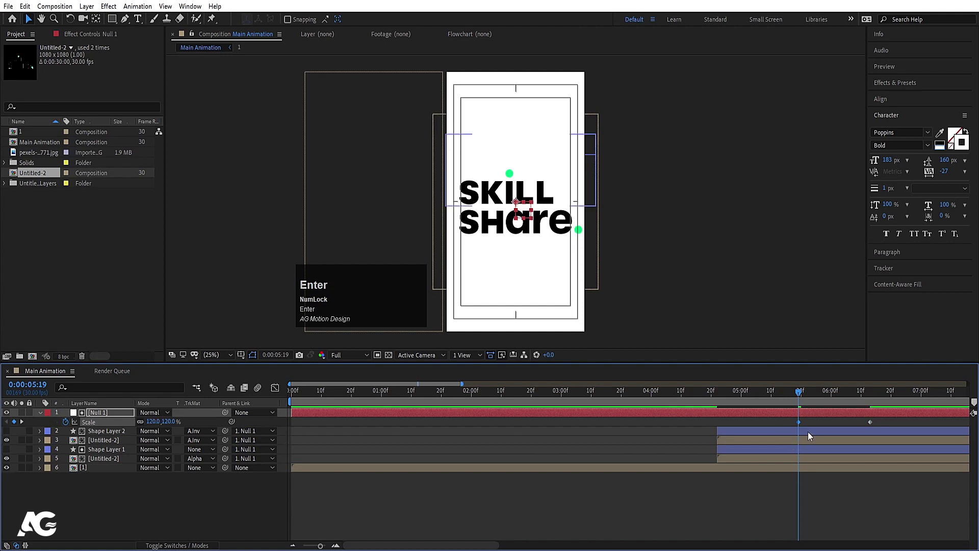
pyautogui.click(792, 427)
pyautogui.press('F9')
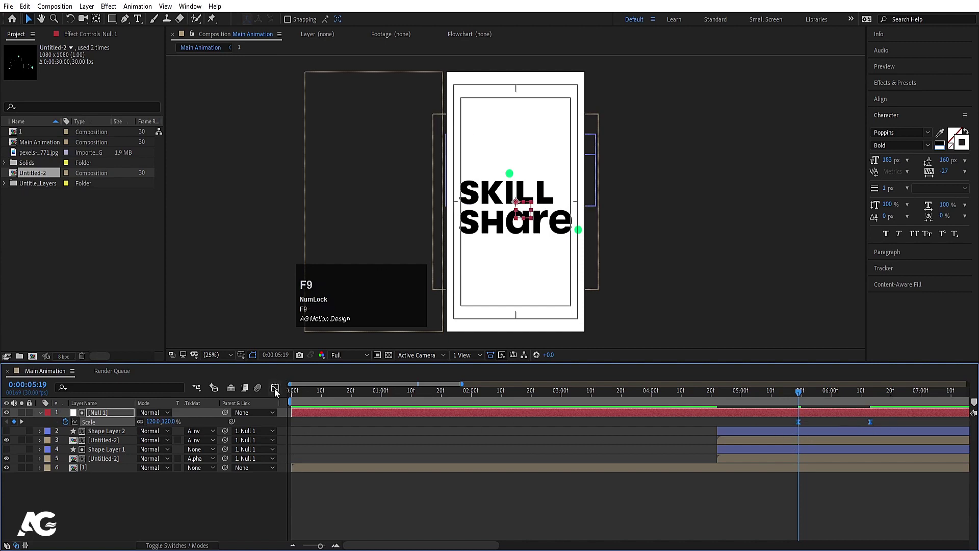
pyautogui.moveTo(278, 392); pyautogui.dragTo(277, 391)
# - Preview the null-driven scale animation, adjusting keyframe timing between plays
pyautogui.press('space')
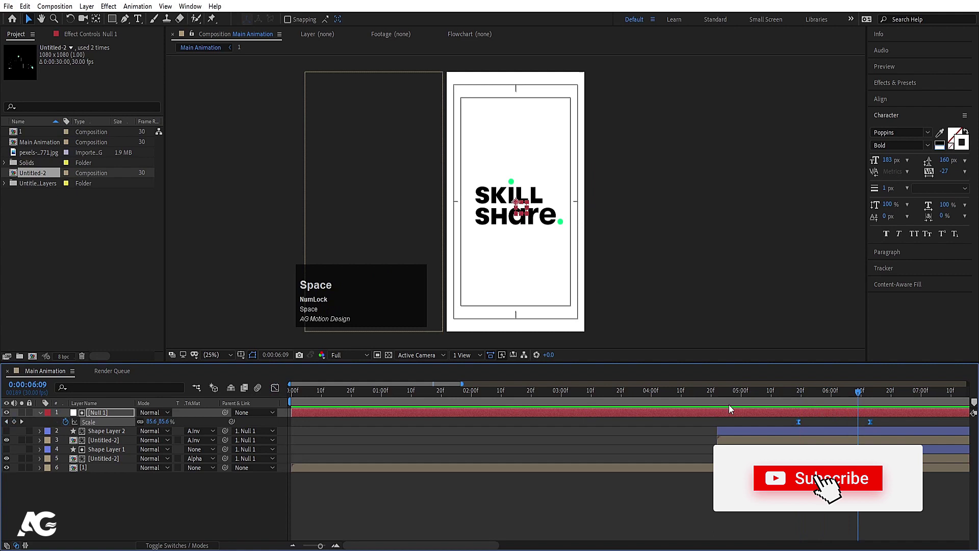
pyautogui.click(736, 396)
pyautogui.press('space')
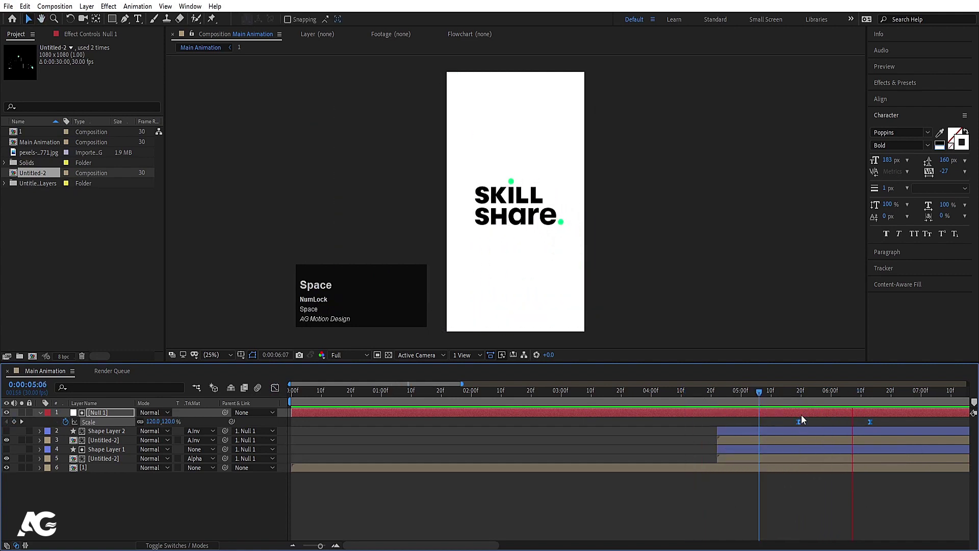
pyautogui.click(805, 426)
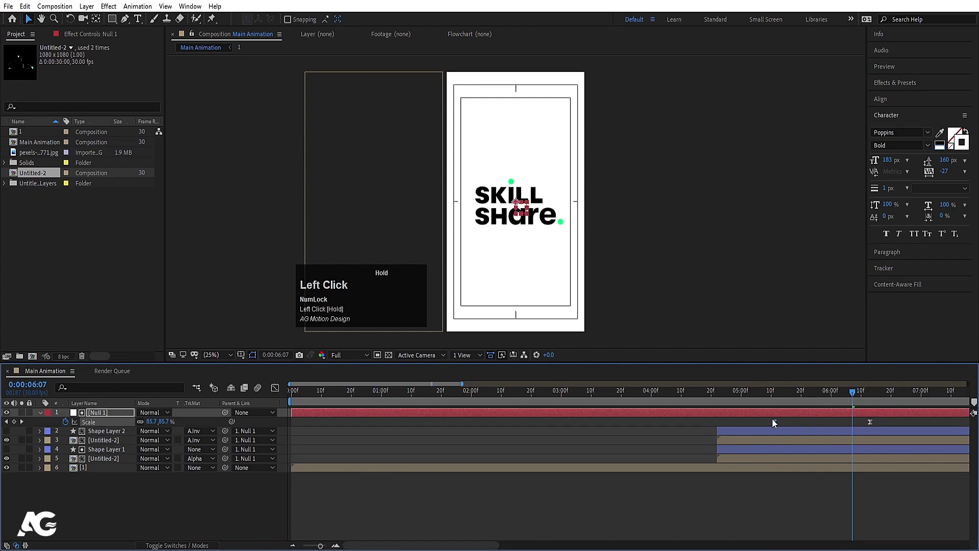
pyautogui.press('space')
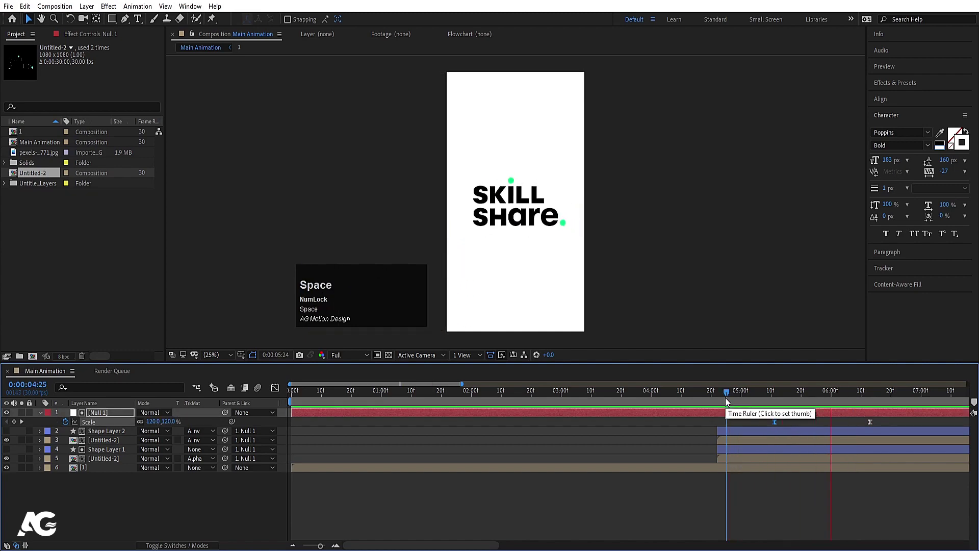
# - Copy the curved green 'Create … inspiration' text layer from composition 1 and return to Main Animation
pyautogui.moveTo(349, 475); pyautogui.dragTo(101, 465)
pyautogui.click(102, 463)
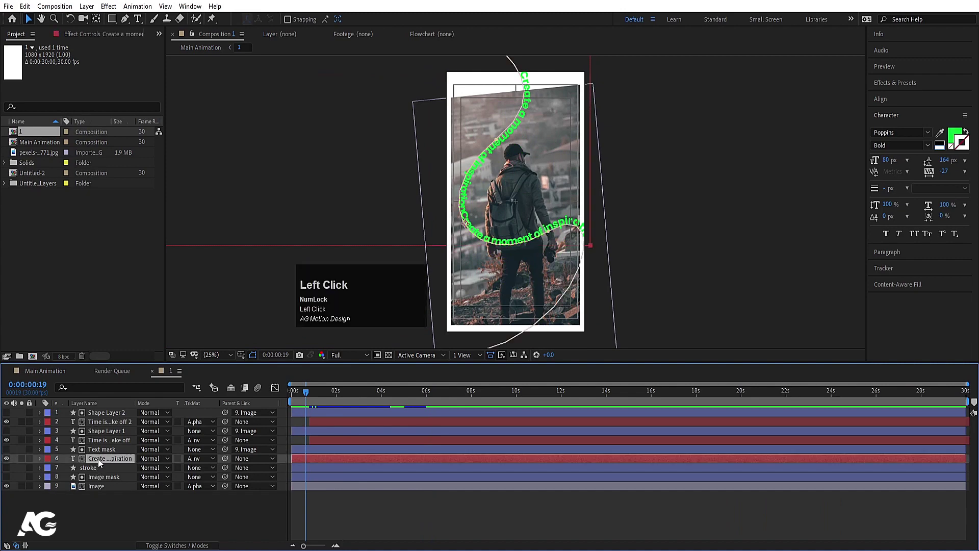
pyautogui.press('ctrl+c')
pyautogui.click(54, 375)
pyautogui.click(169, 373)
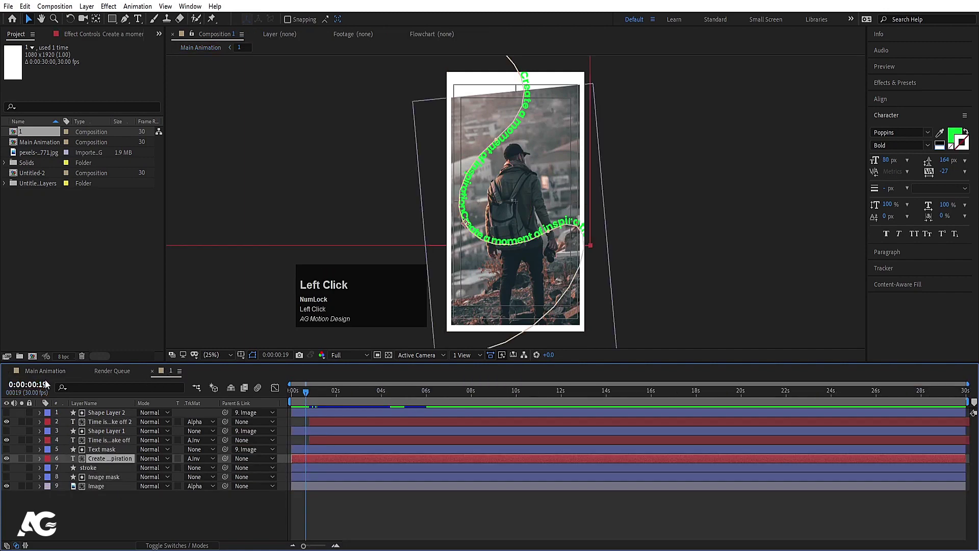
# - Paste the curved text layer with its First Margin keyframes, align it to the reveal start and preview
pyautogui.press('u')
pyautogui.press('ctrl+v')
pyautogui.press('space')
pyautogui.click(719, 396)
pyautogui.press('[')
pyautogui.press('space')
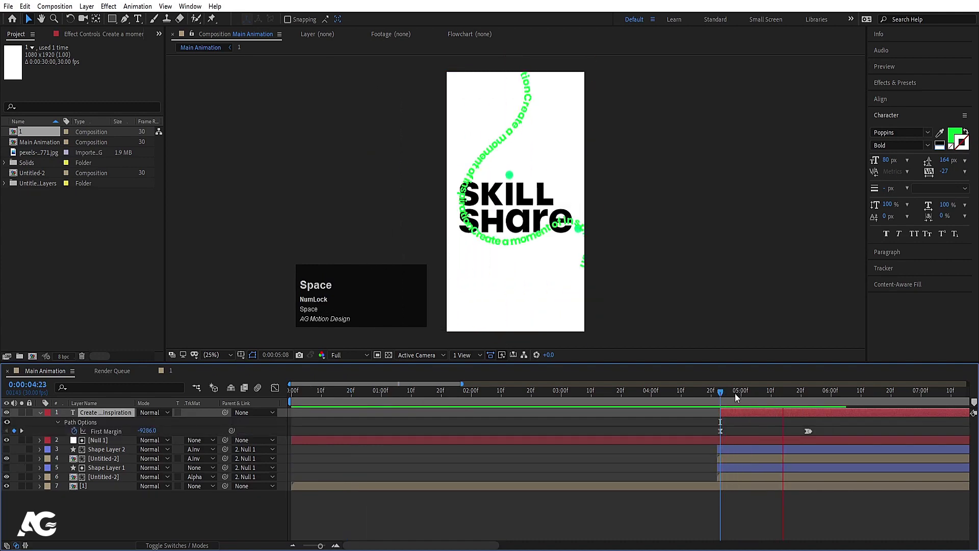
pyautogui.press('space')
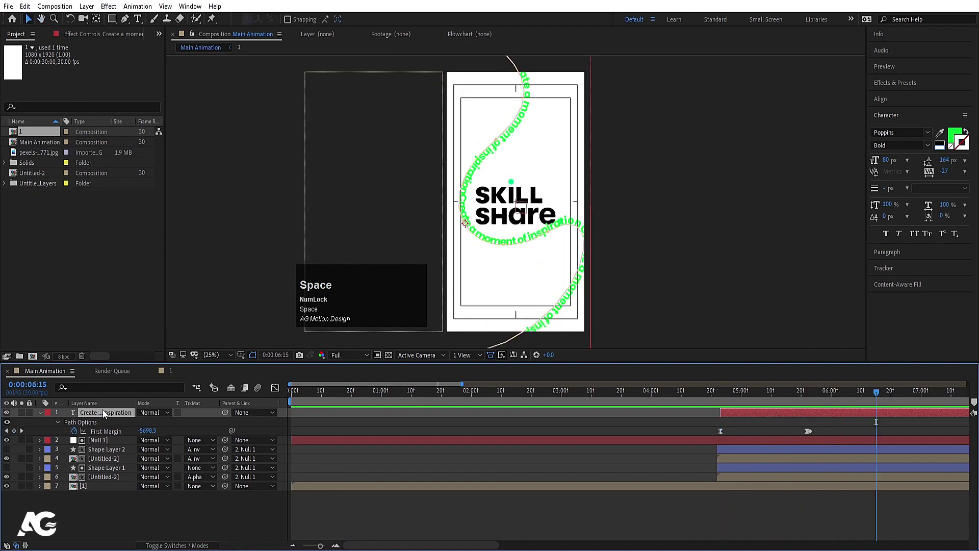
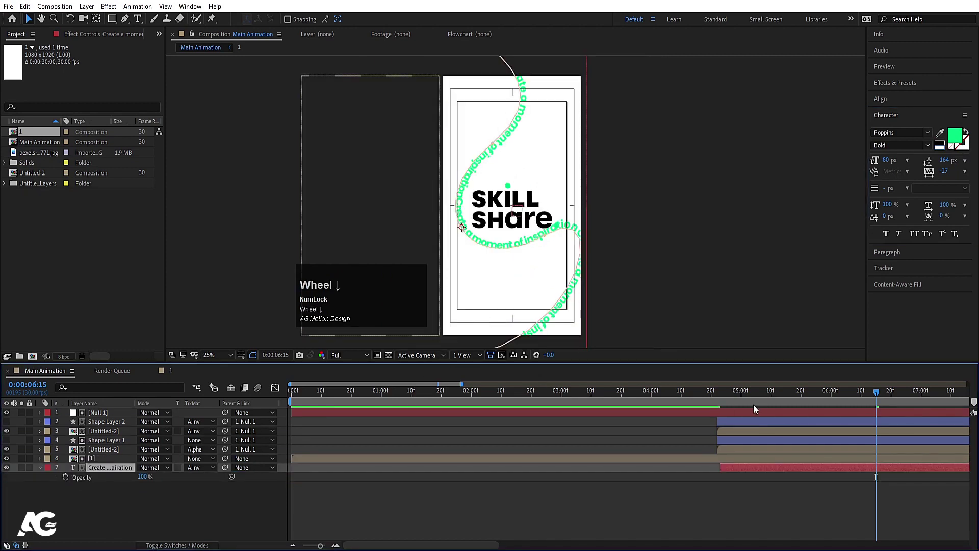
# - Set the curved green text layer's Track Matte to None so it stays visible over the card
pyautogui.click(721, 398)
pyautogui.press('[')
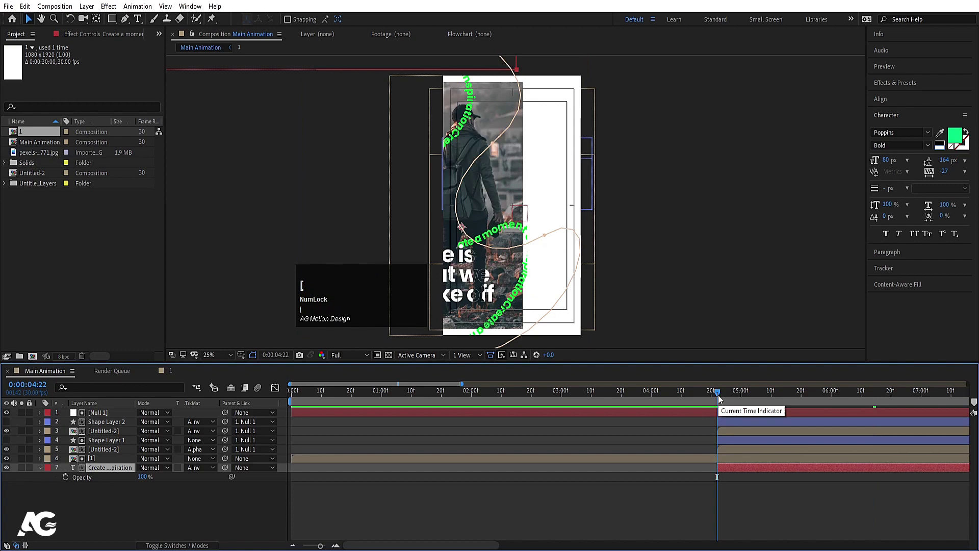
pyautogui.click(121, 464)
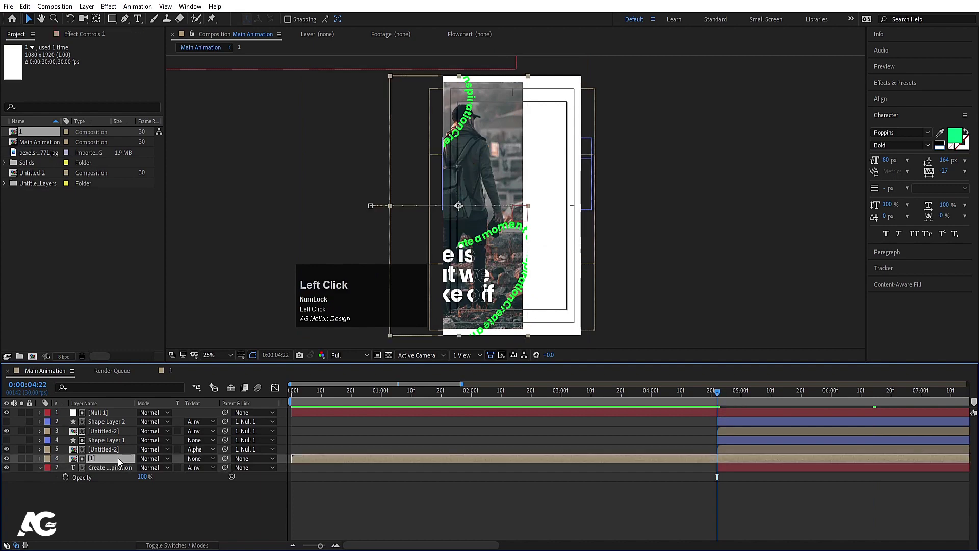
pyautogui.press('F4')
pyautogui.click(114, 472)
pyautogui.press('F4')
pyautogui.click(198, 469)
# - Preview the full reveal animation, zooming the timeline out and trimming the work area
pyautogui.press('space')
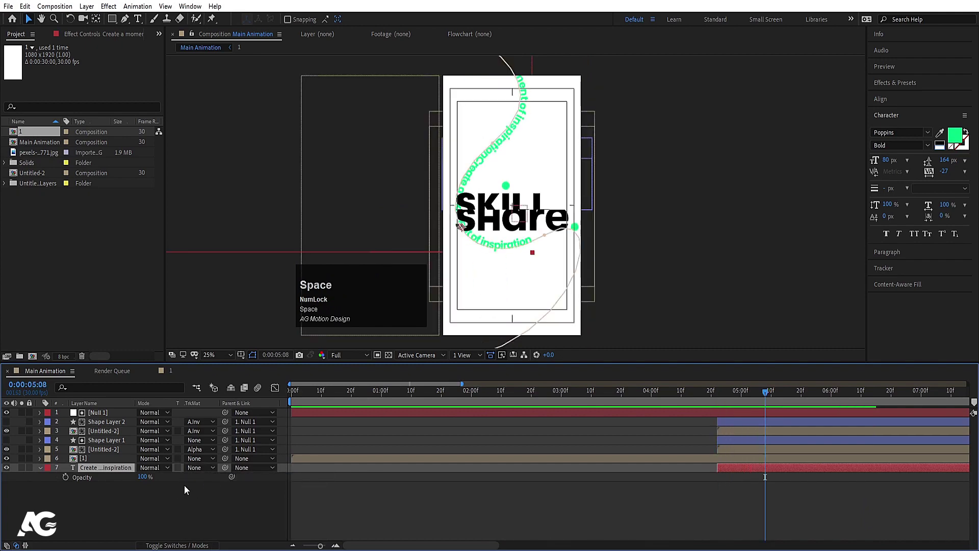
pyautogui.press('space')
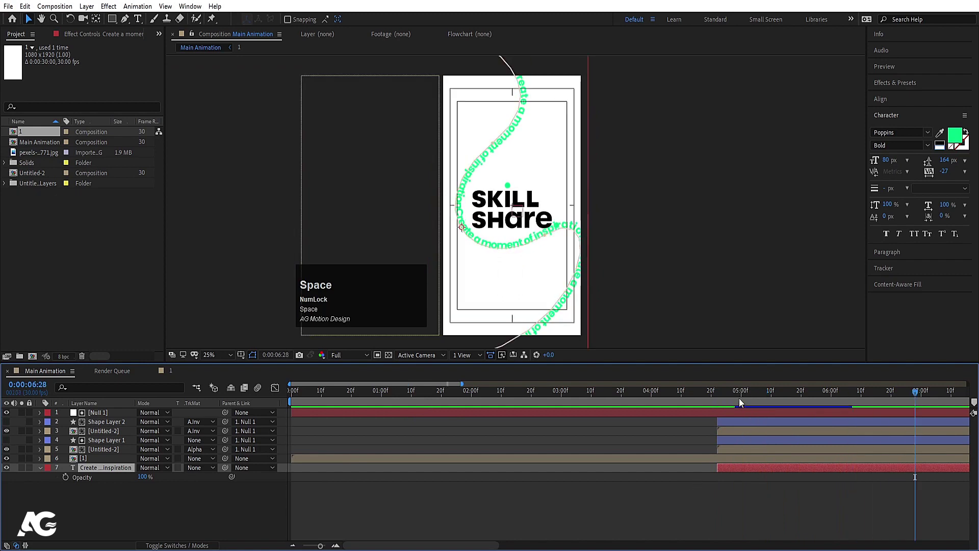
pyautogui.click(735, 398)
pyautogui.press('space')
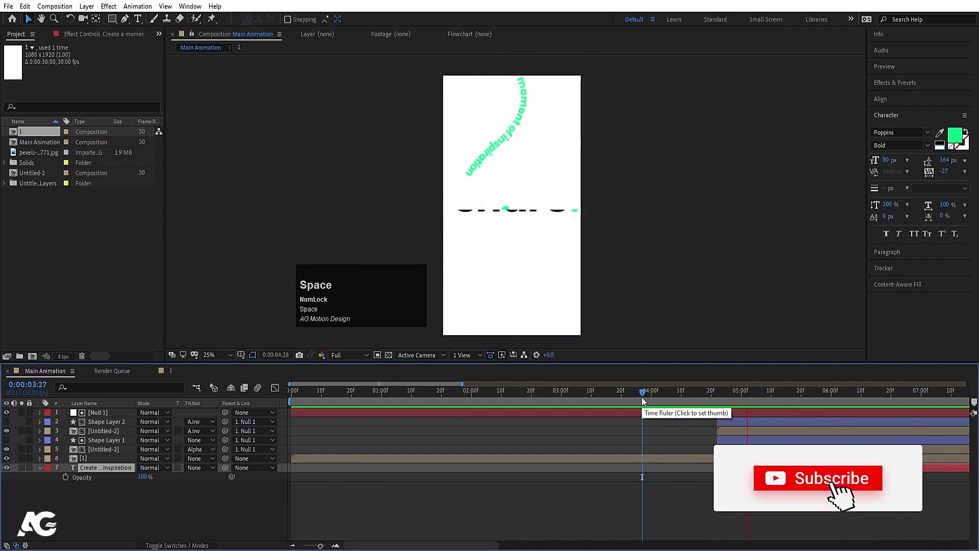
pyautogui.press('space')
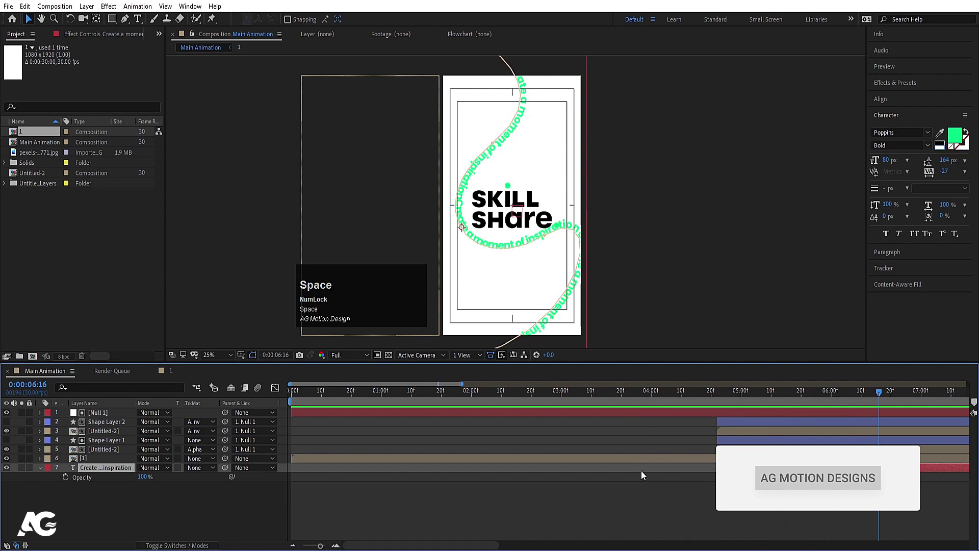
pyautogui.press('-')
pyautogui.press('space')
pyautogui.press('n')
pyautogui.press('space')
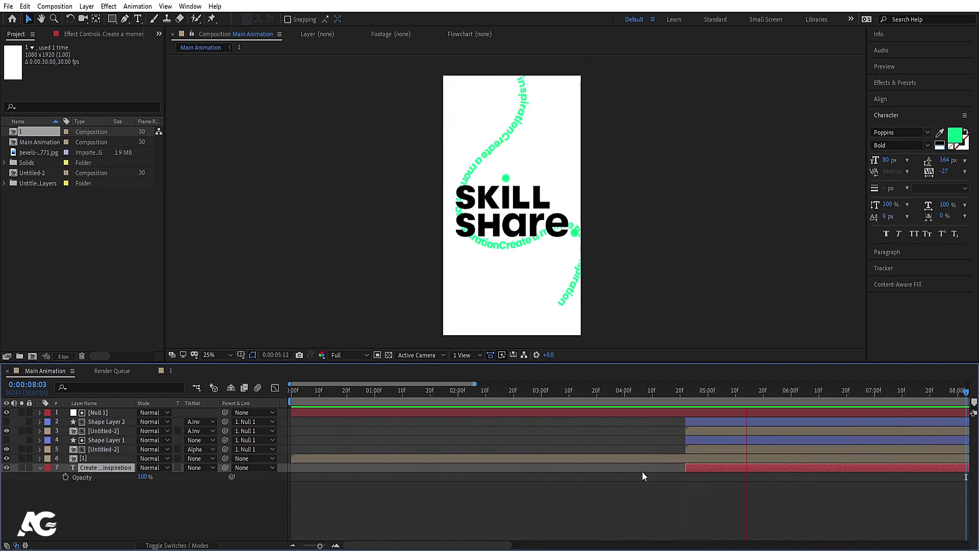
# - Create a new white solid layer (Ctrl+Y) for the bottom of Main Animation
pyautogui.press('space')
pyautogui.click(191, 528)
pyautogui.press('ctrl+y')
pyautogui.click(503, 350)
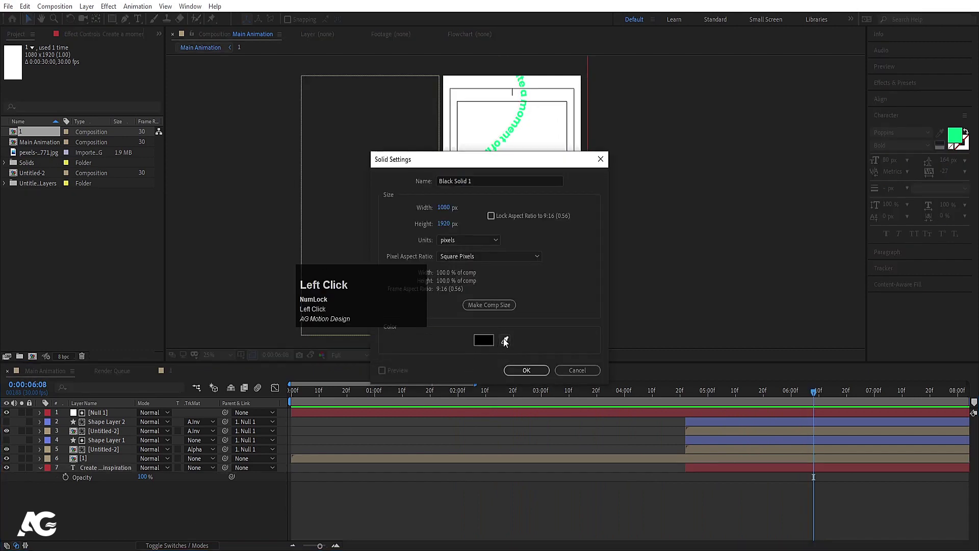